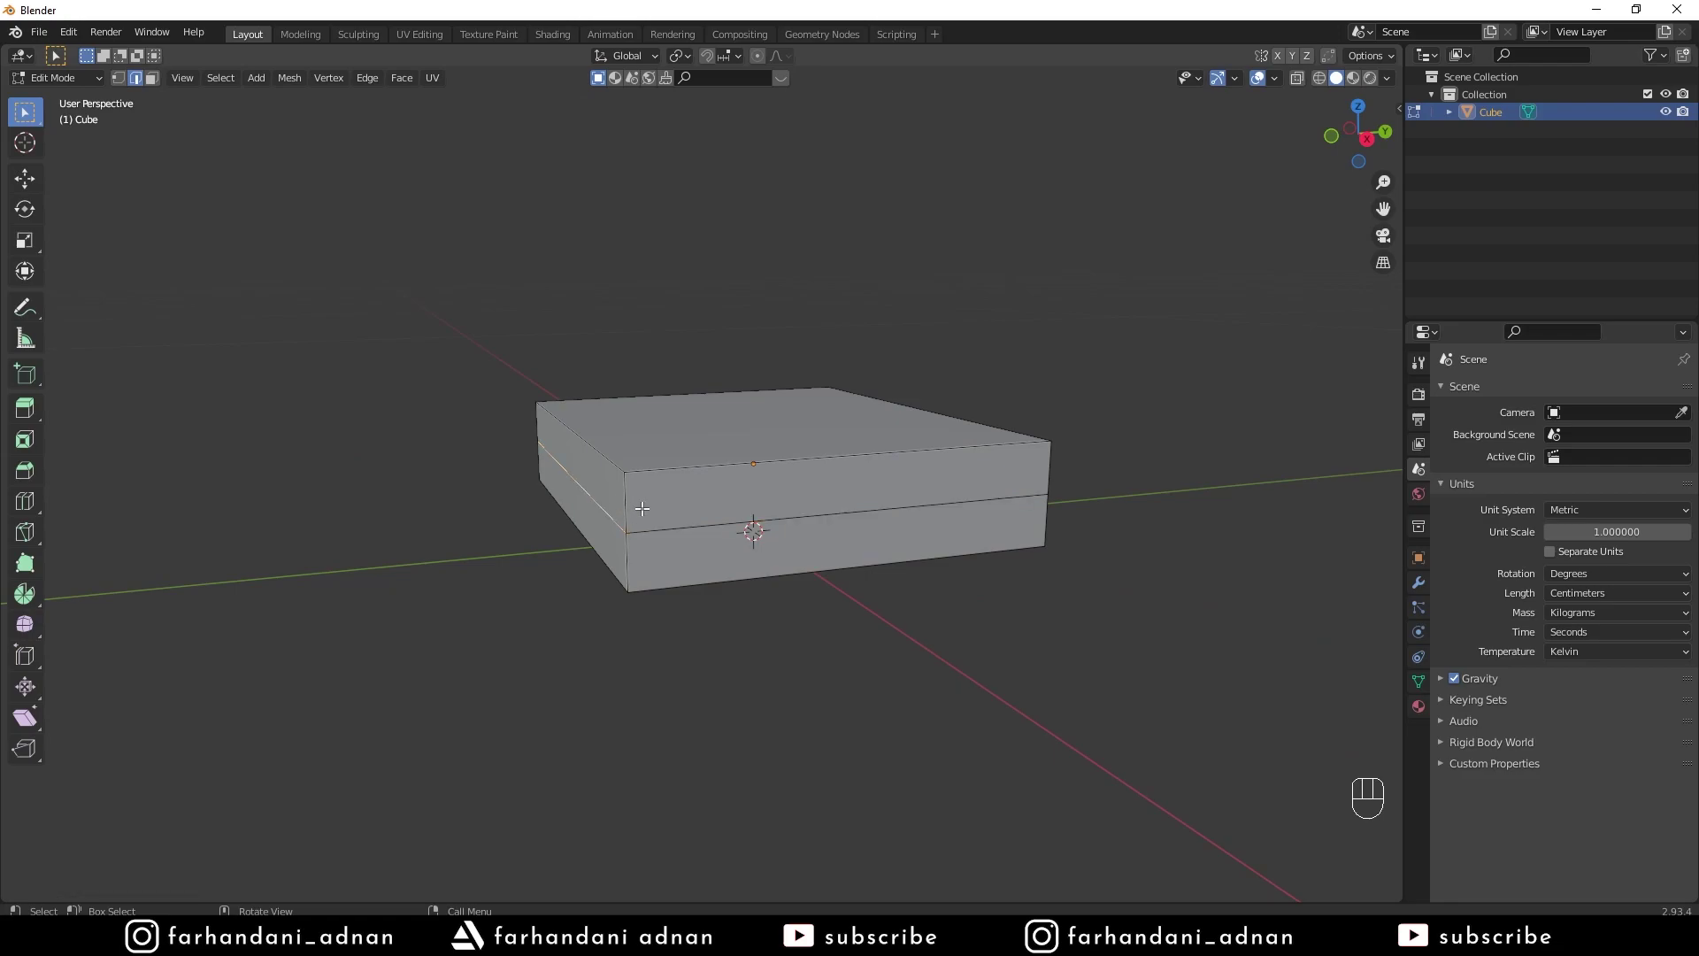
Move the new horizontal edge loop along the flattened box's sides
drag(622, 514, 632, 526)
key(g)
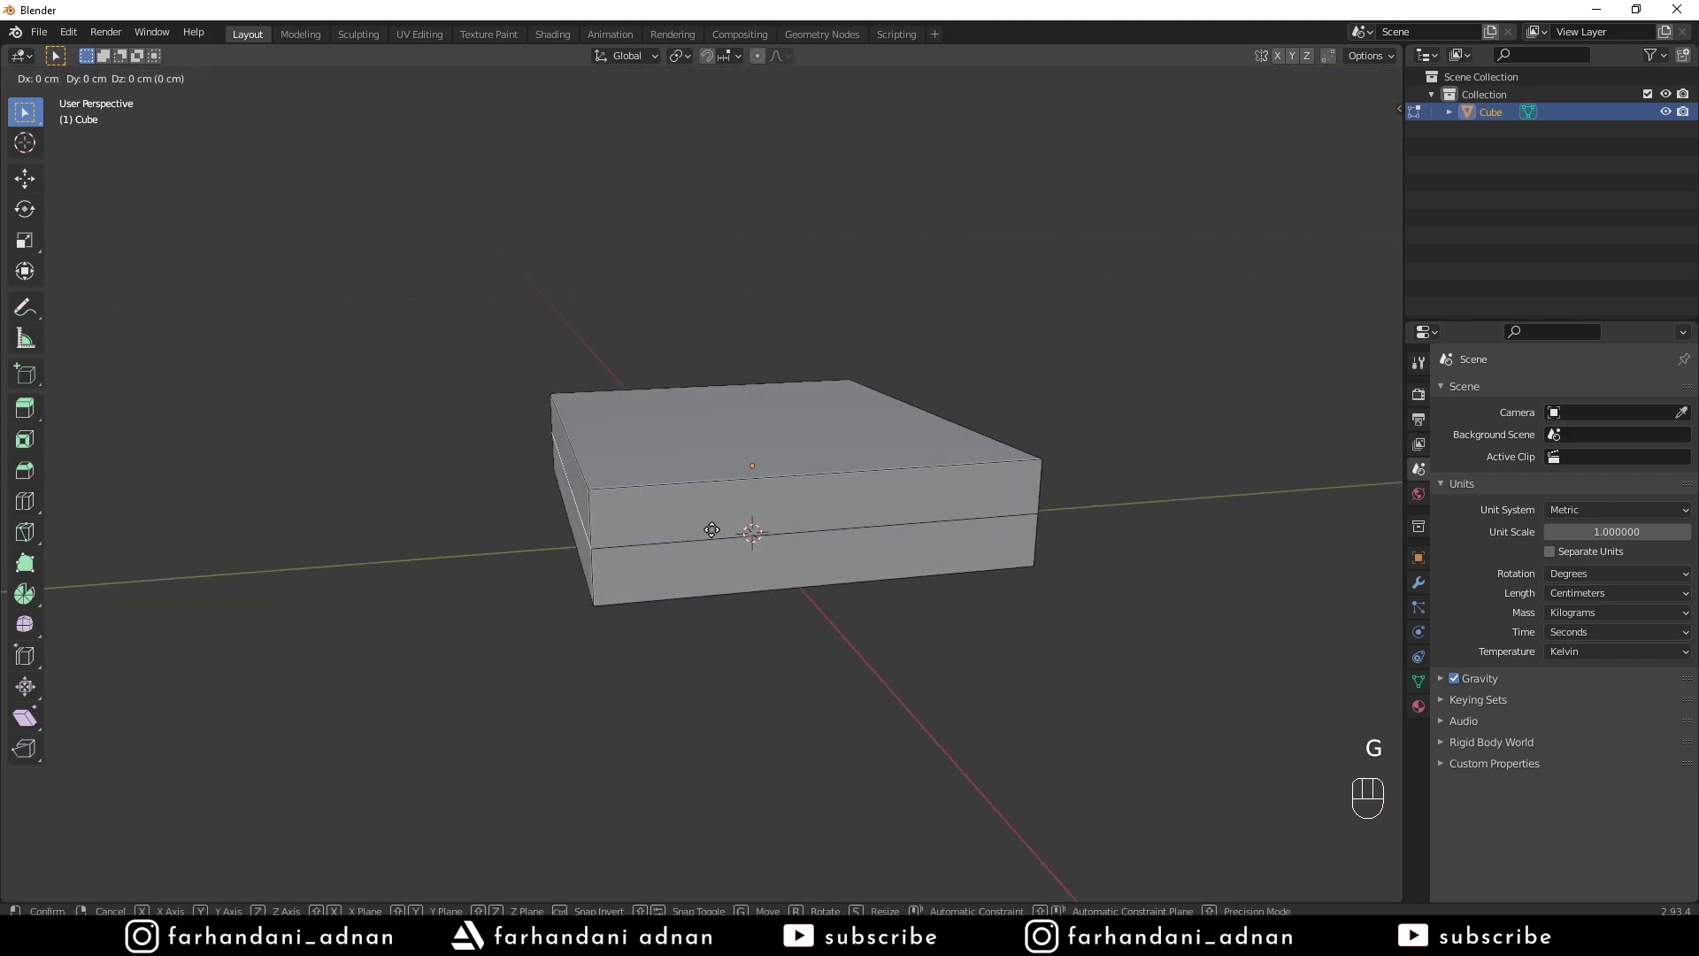
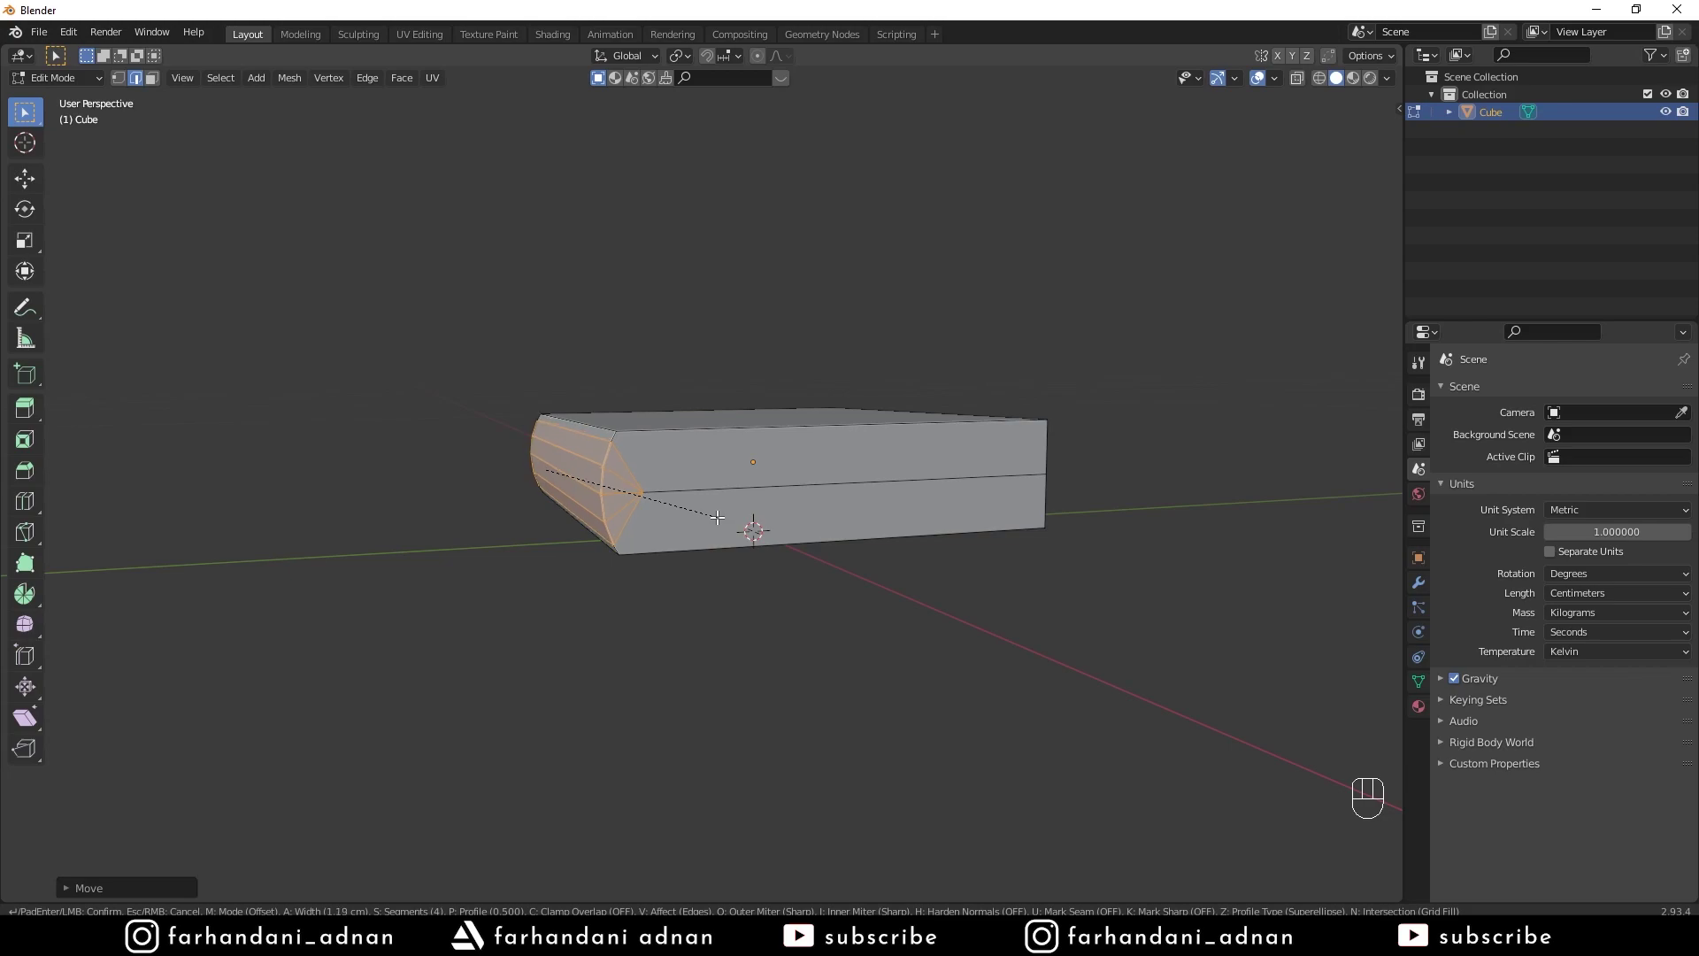
Confirm the four-segment spine bevel and nudge its vertices into a rounded curve
key(Tab)
drag(775, 492, 758, 518)
key(Tab)
click(936, 516)
key(a)
key(a)
click(931, 516)
drag(682, 490, 698, 486)
Switch to face select and pick the book's large front side face
key(3)
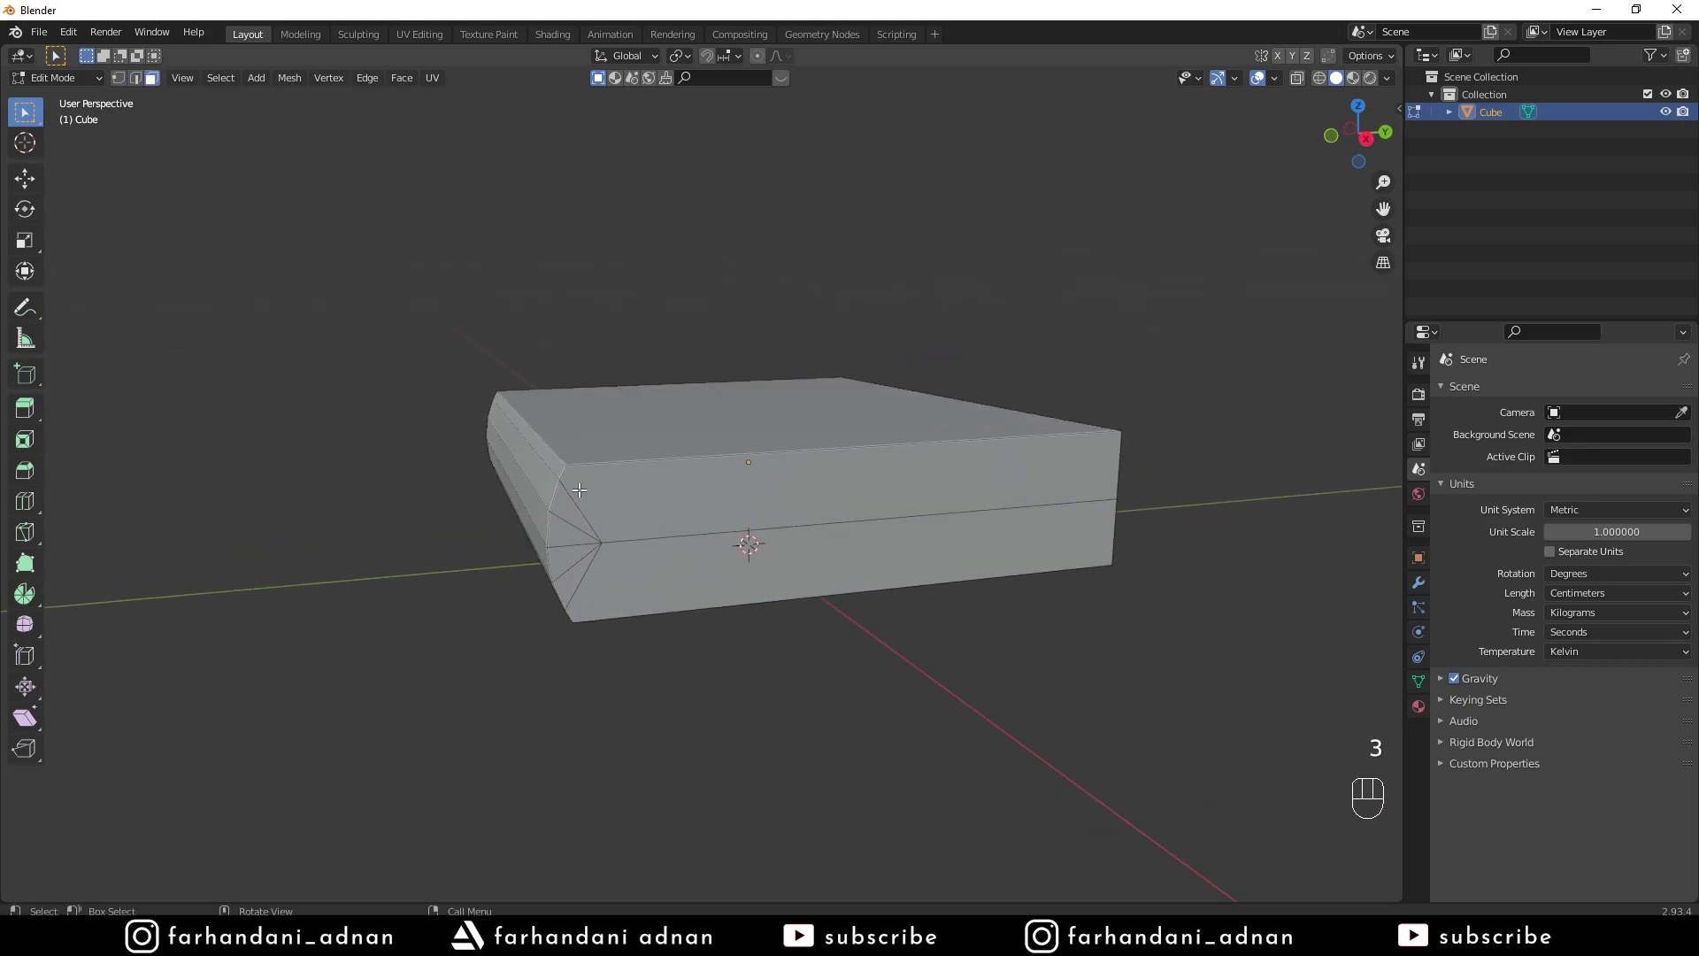
drag(622, 548, 679, 585)
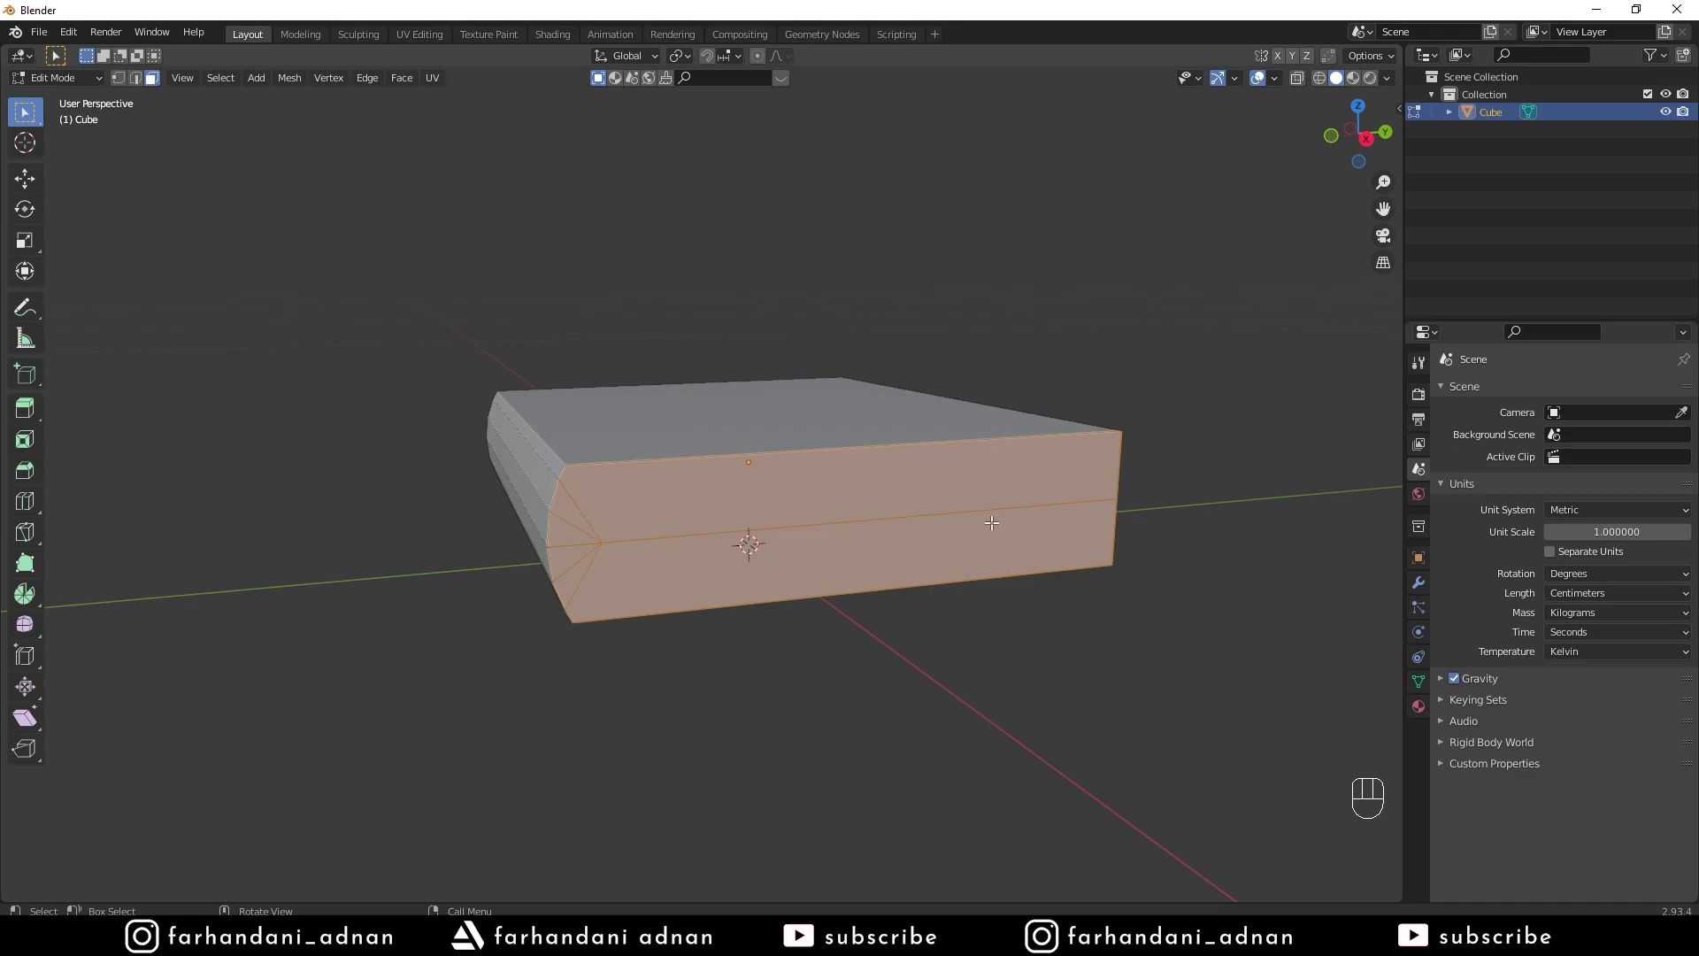
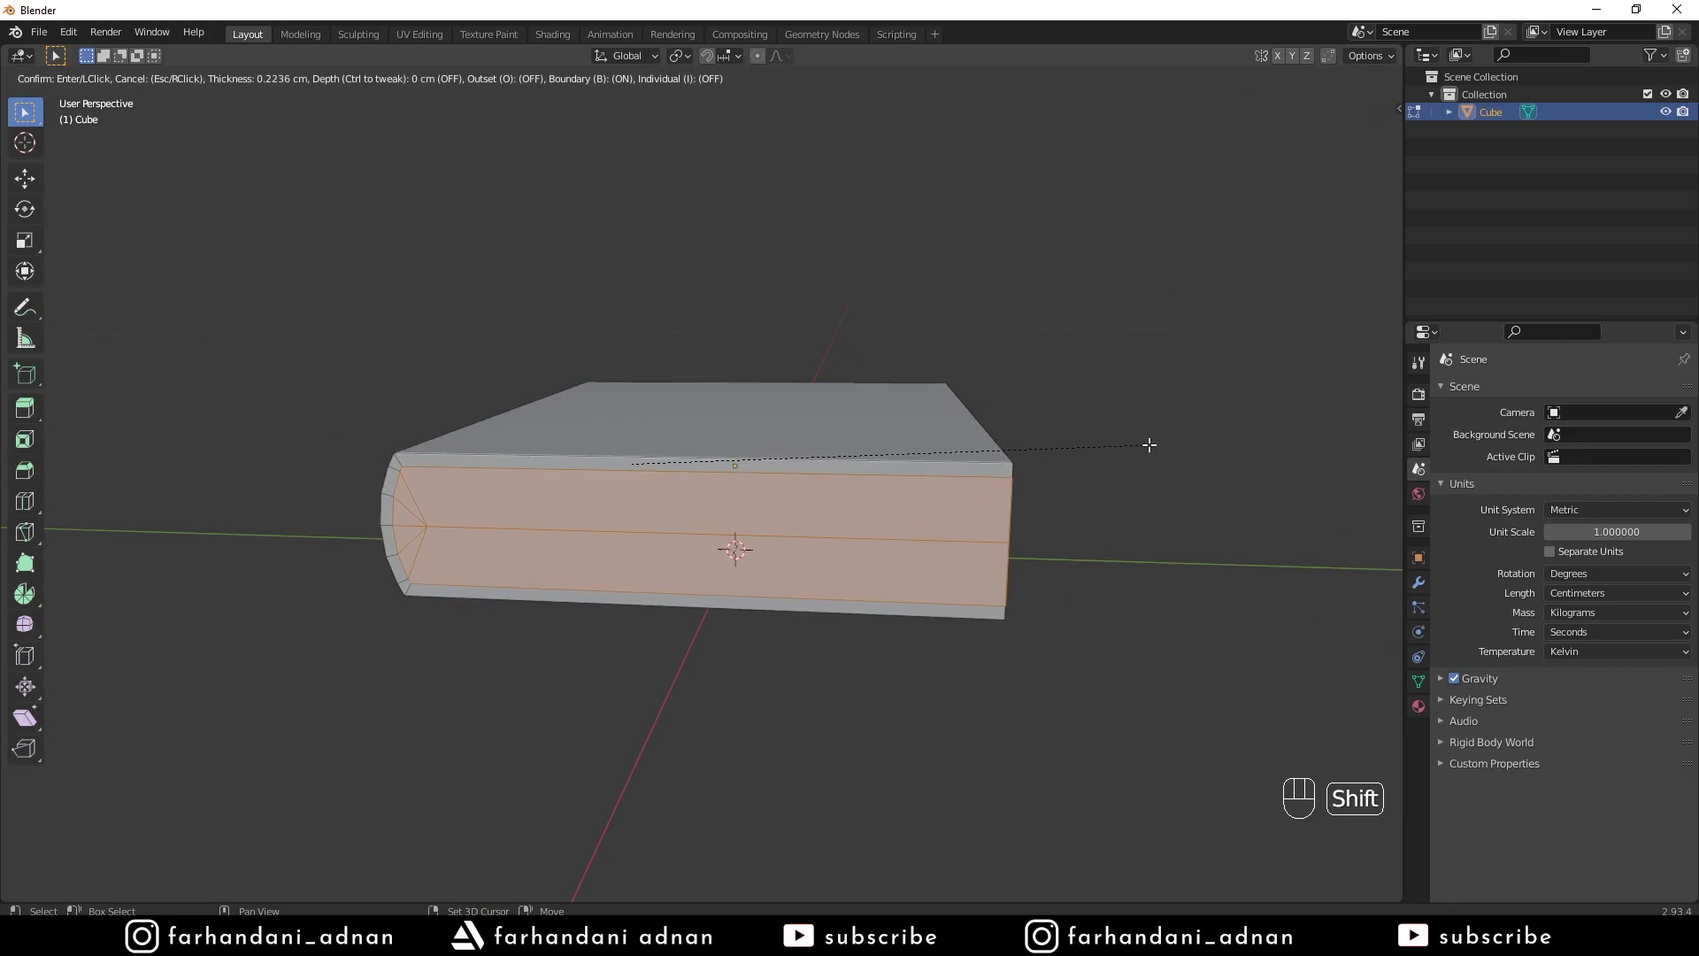
Inset the side face for the page block and begin scaling it about individual origins
drag(877, 466, 885, 467)
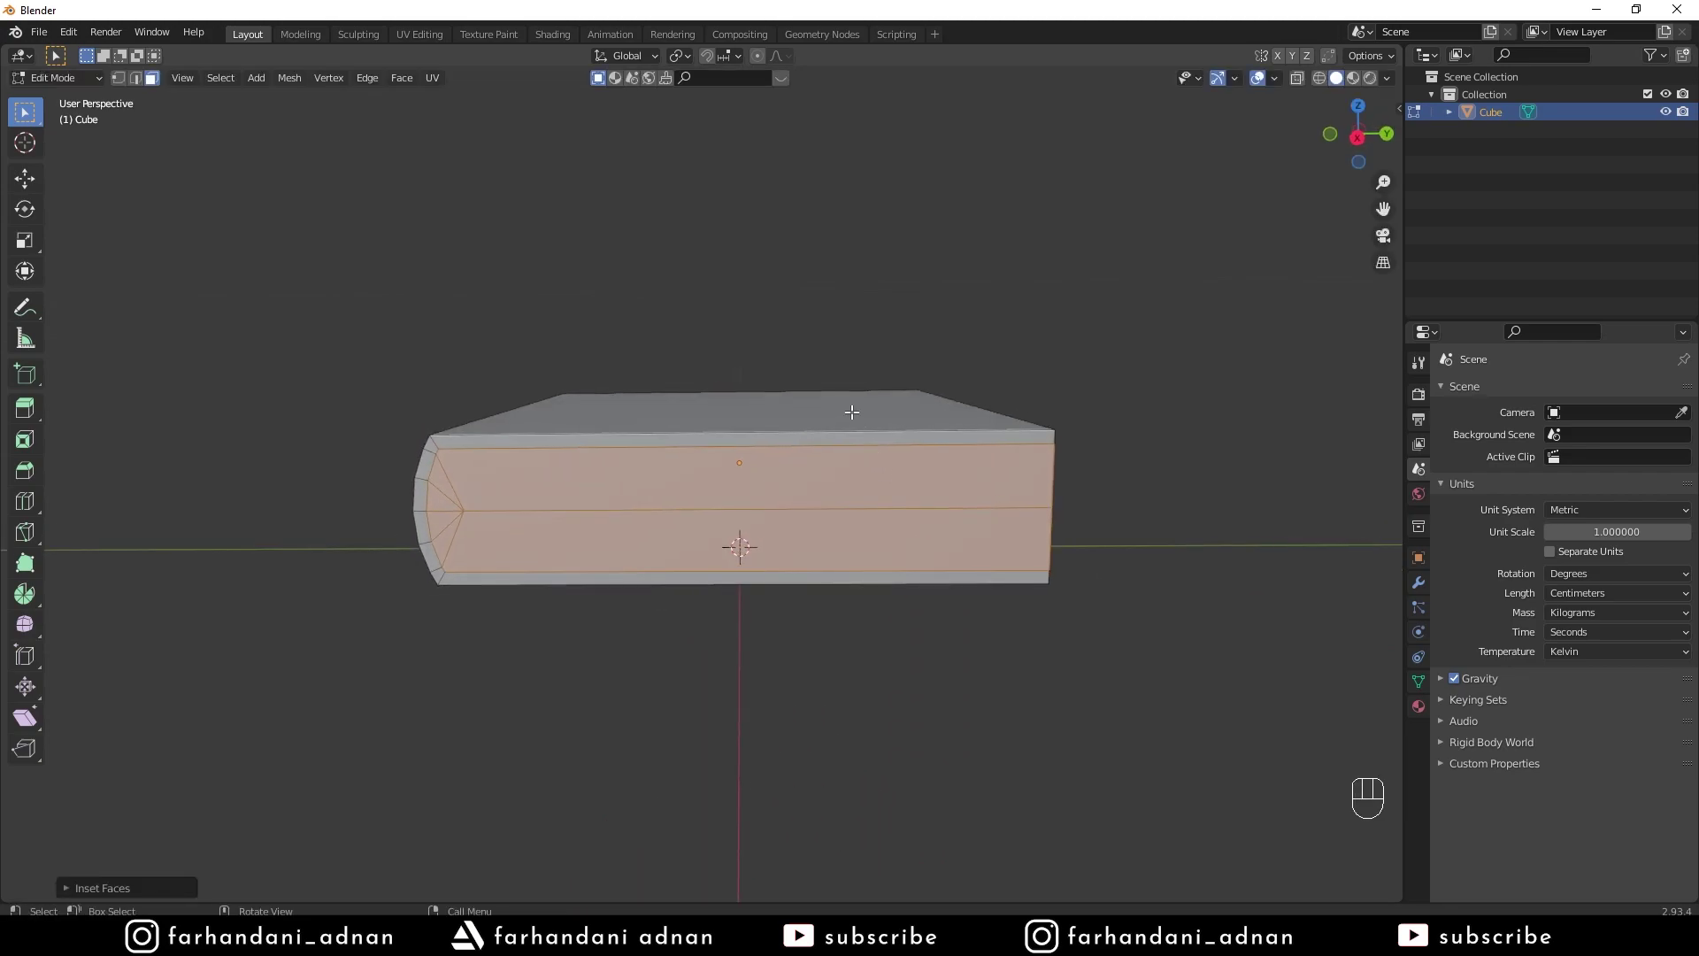
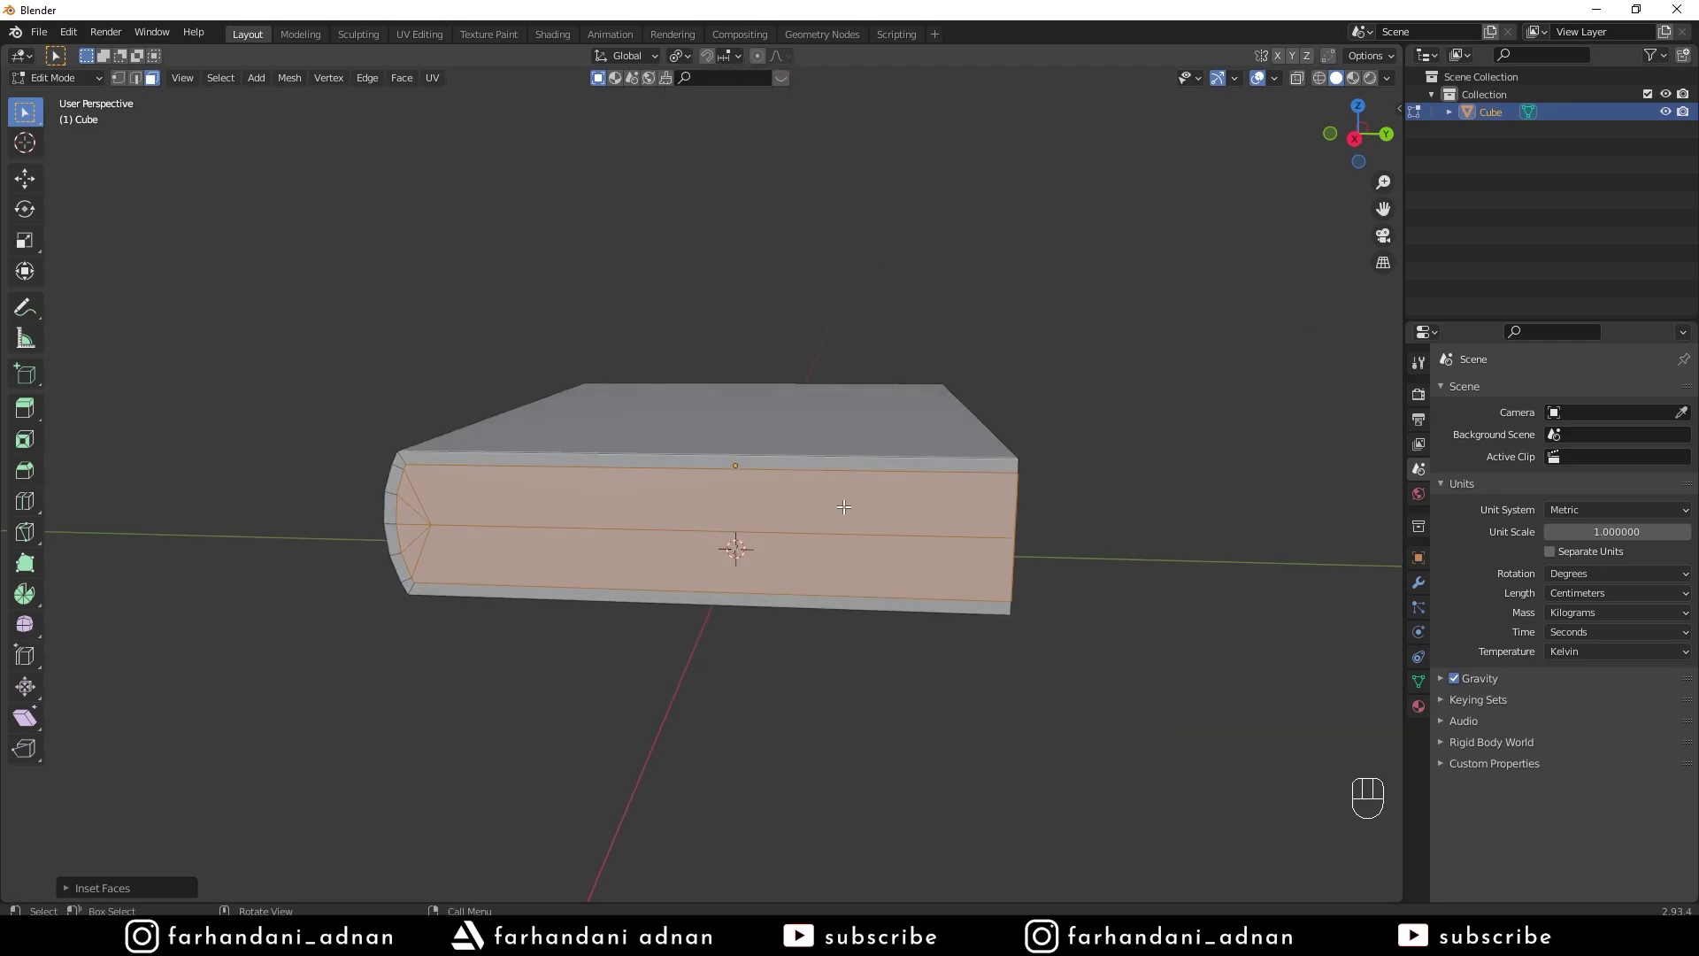
key(e)
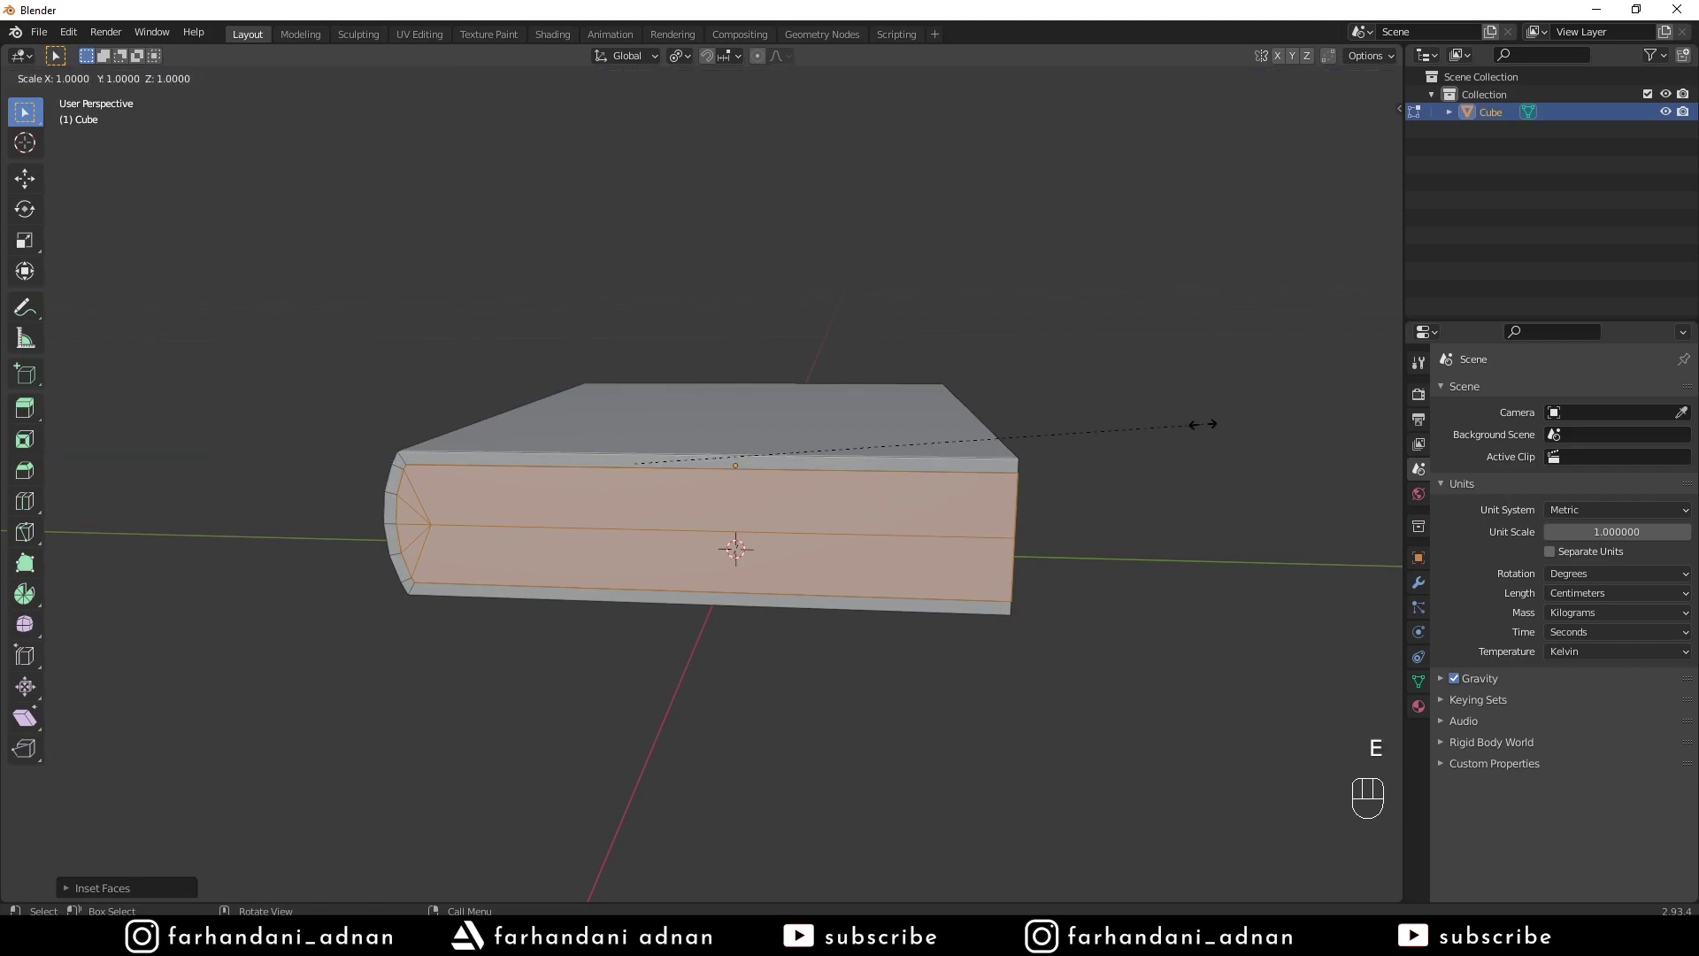
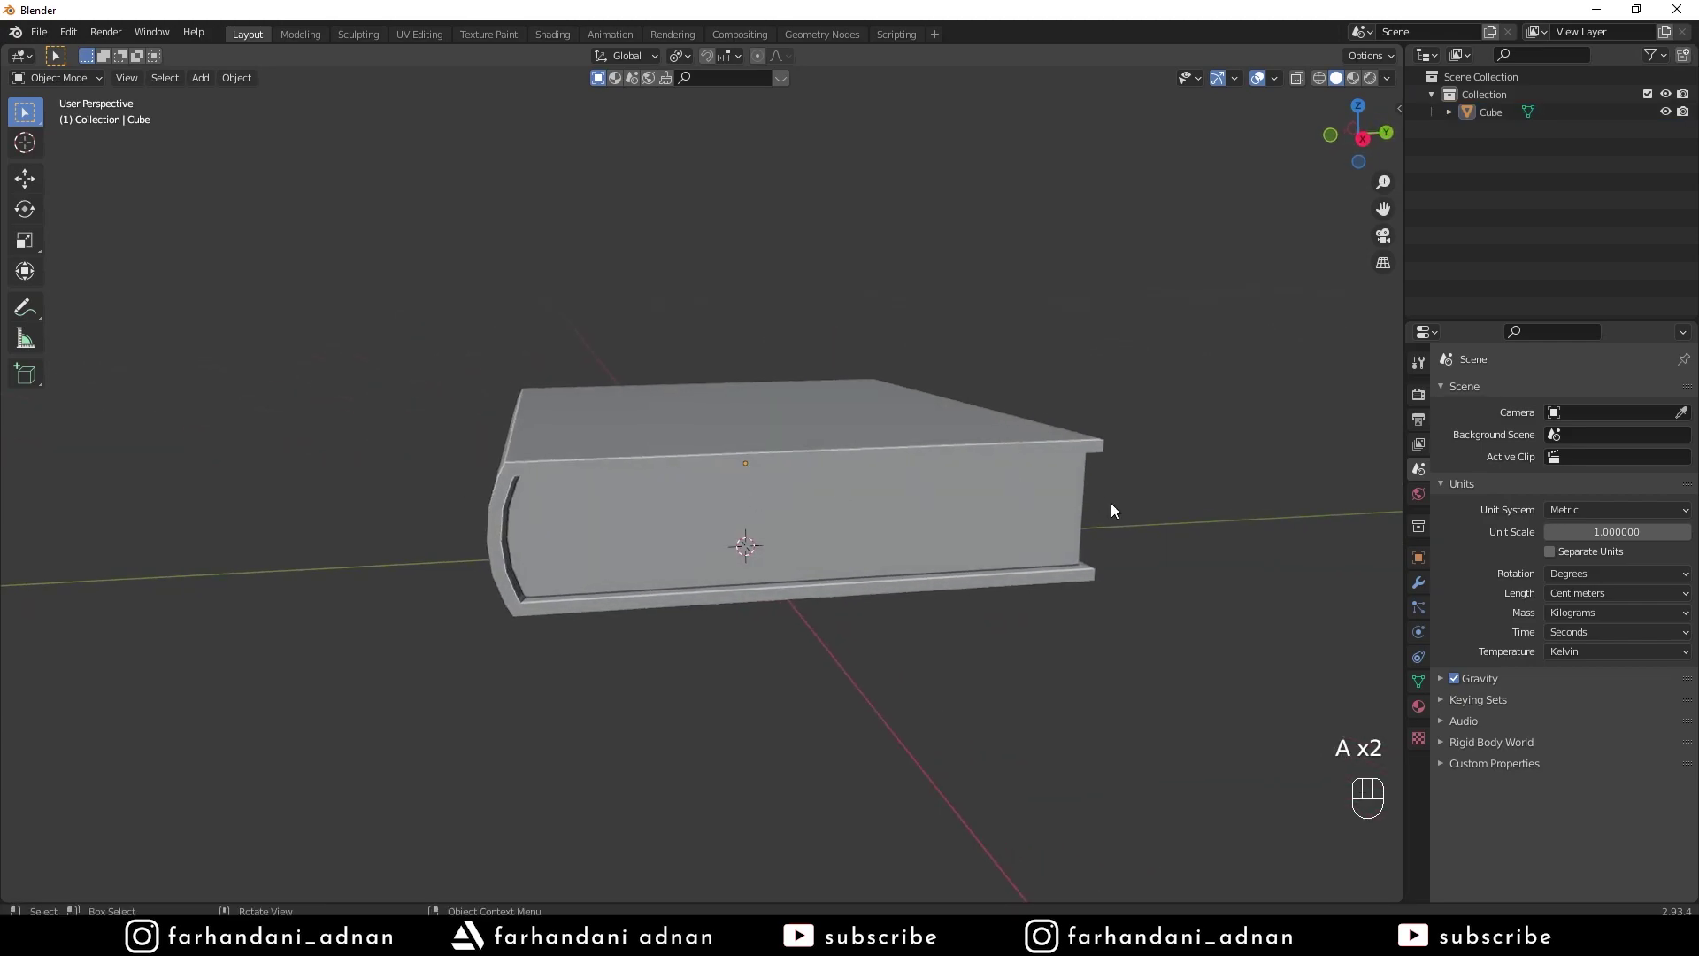
Add a Bevel modifier with Amount 0.02 cm, 3 segments and Angle limit method to the book
click(1428, 585)
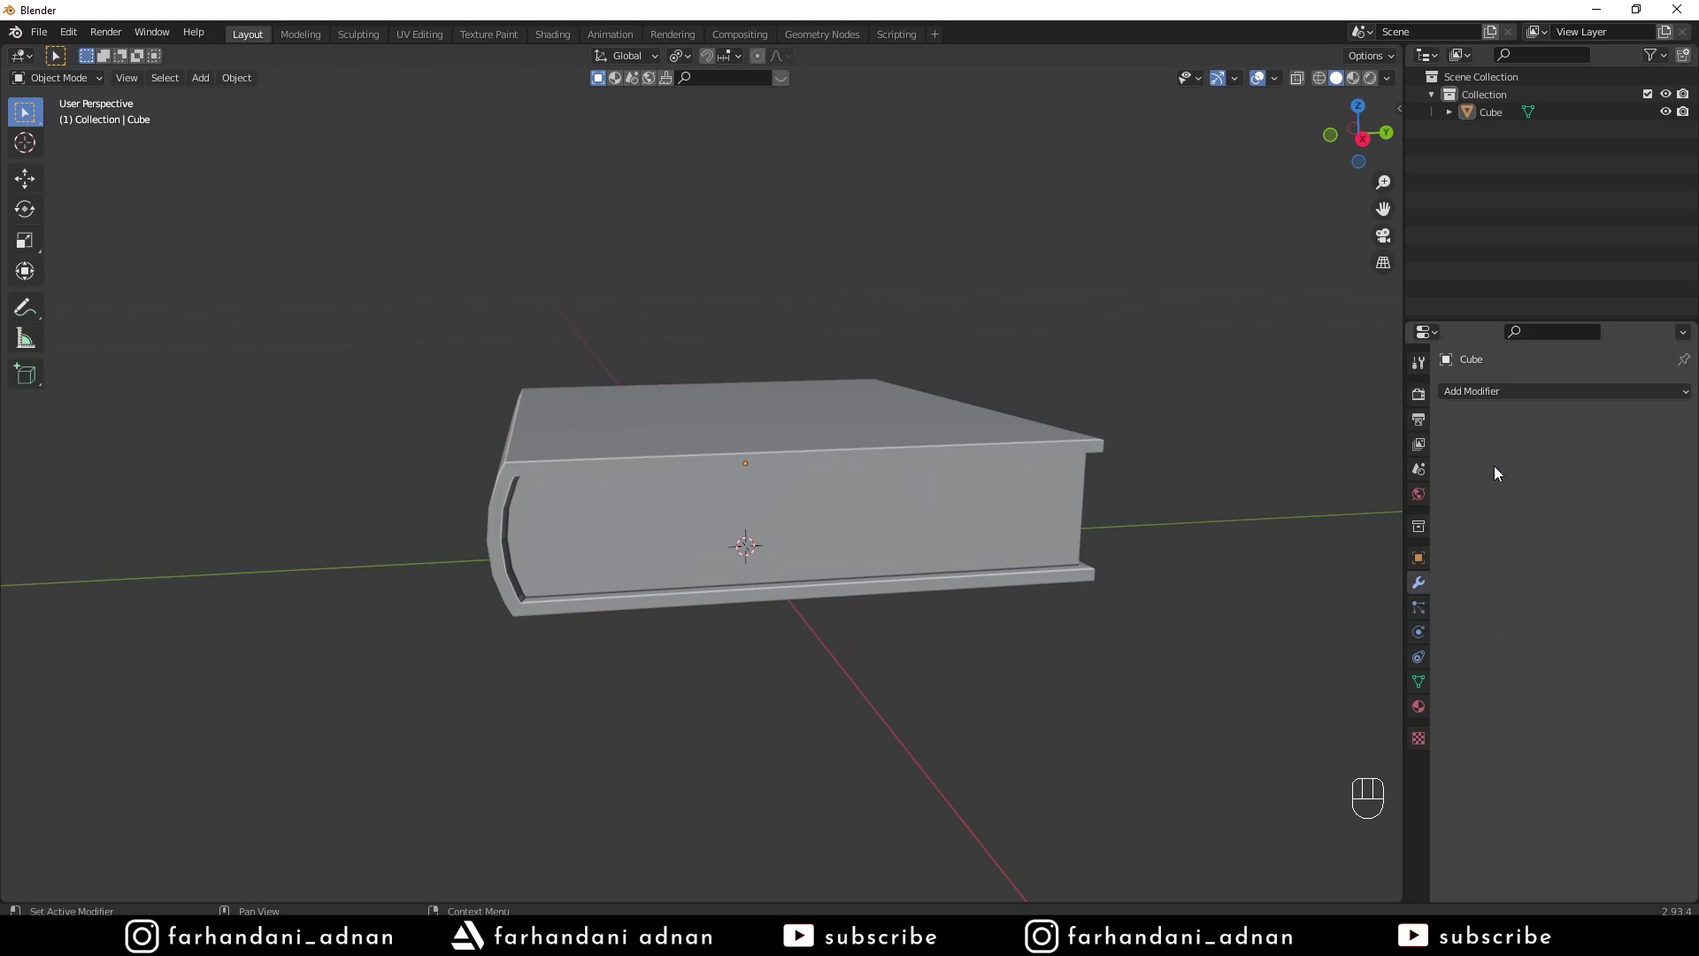
drag(943, 504, 946, 483)
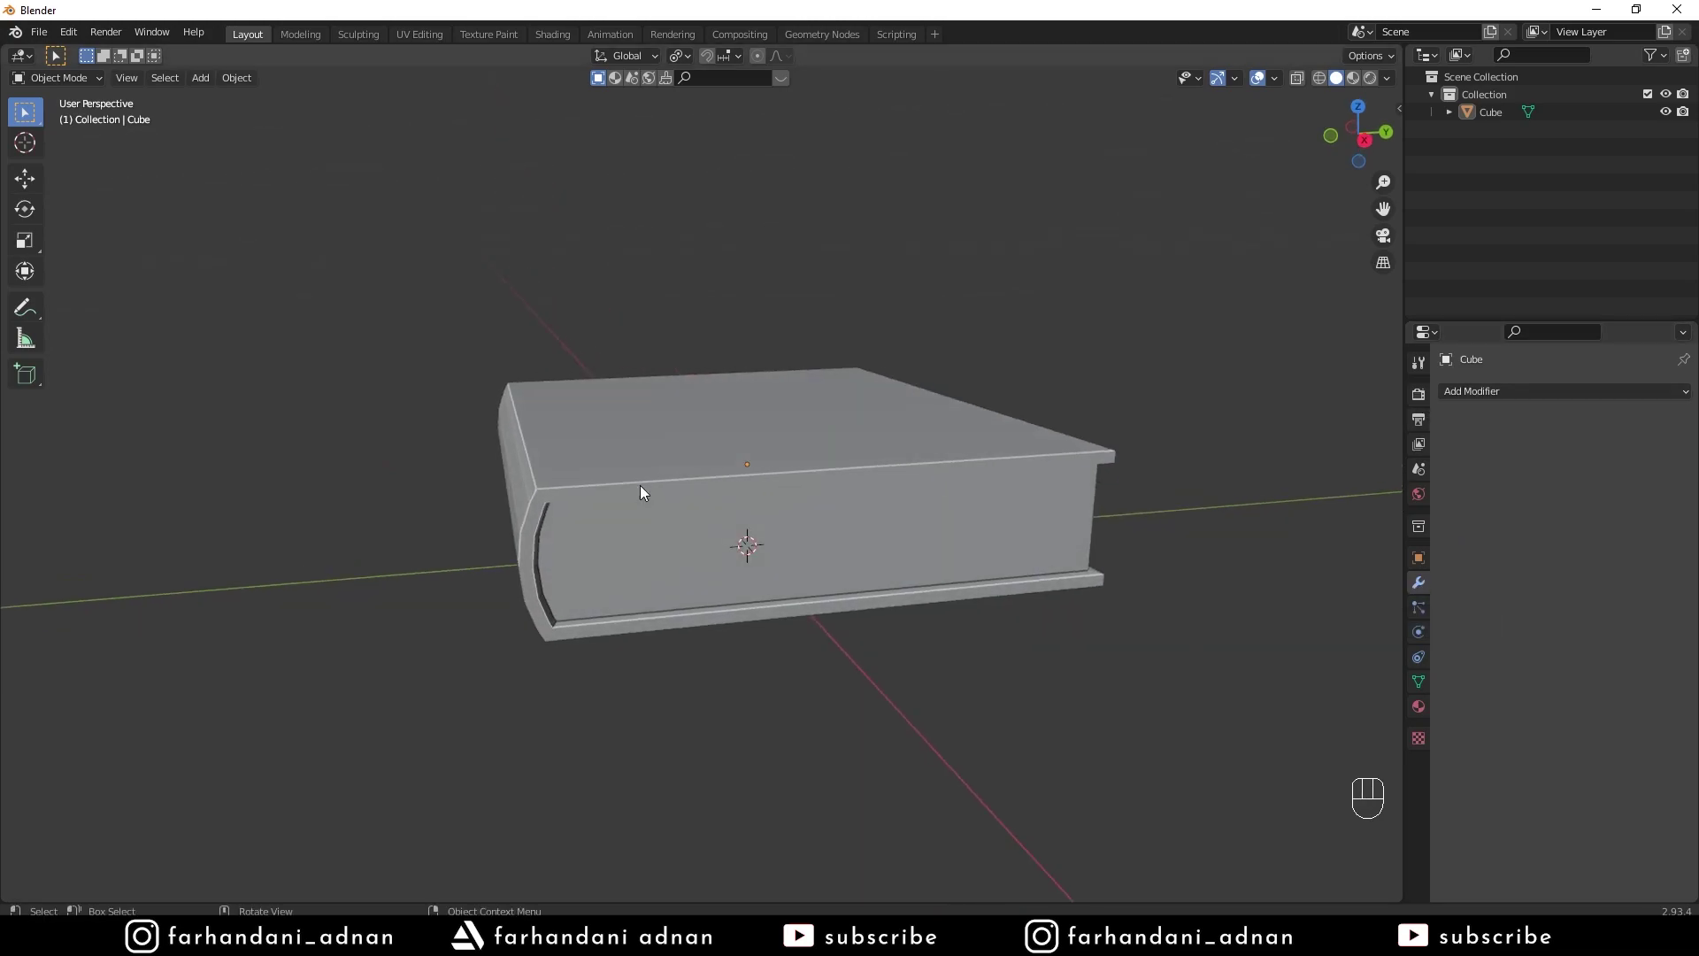
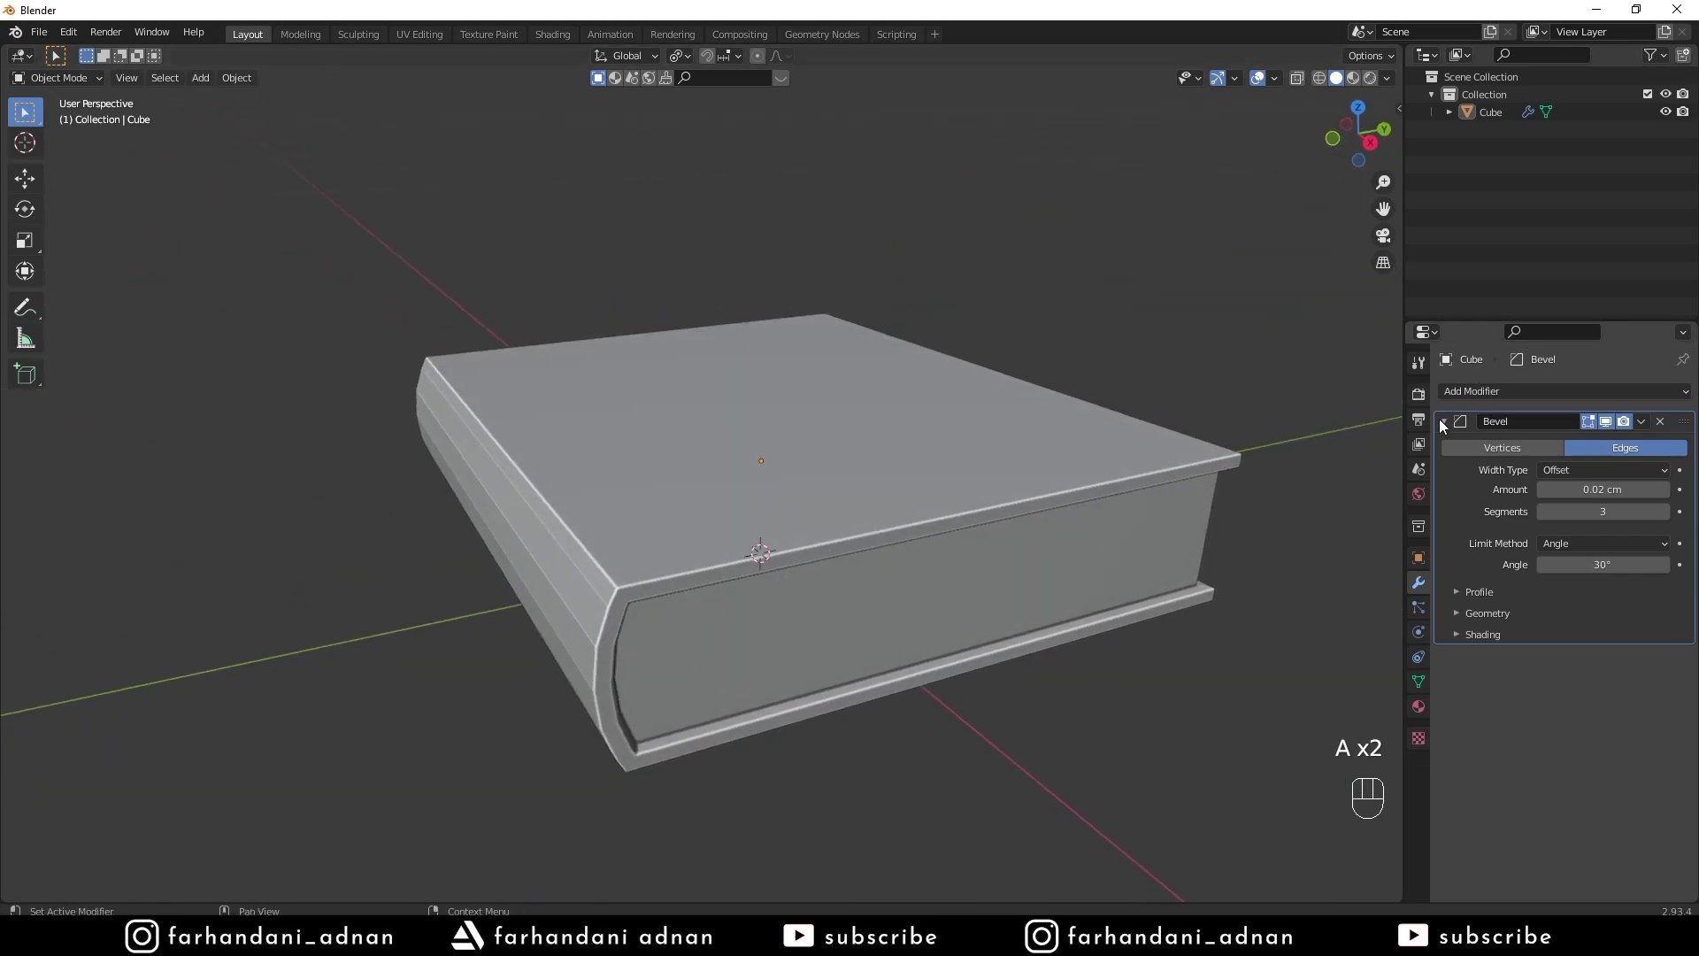
click(1445, 426)
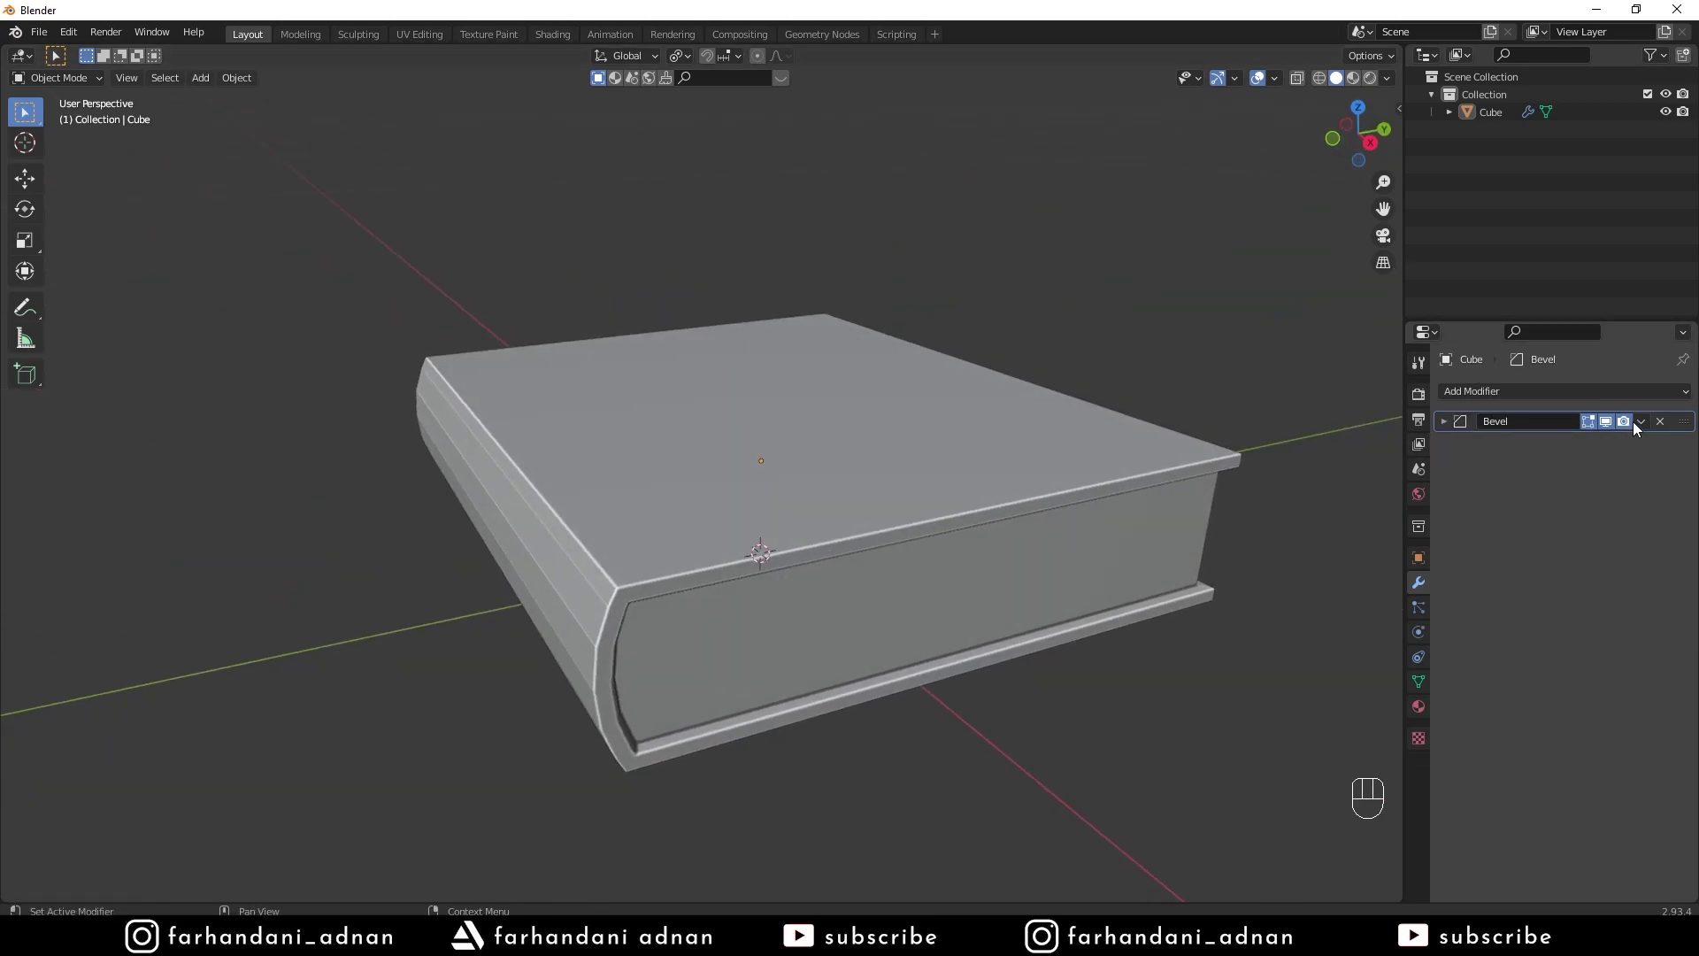
drag(946, 447, 948, 445)
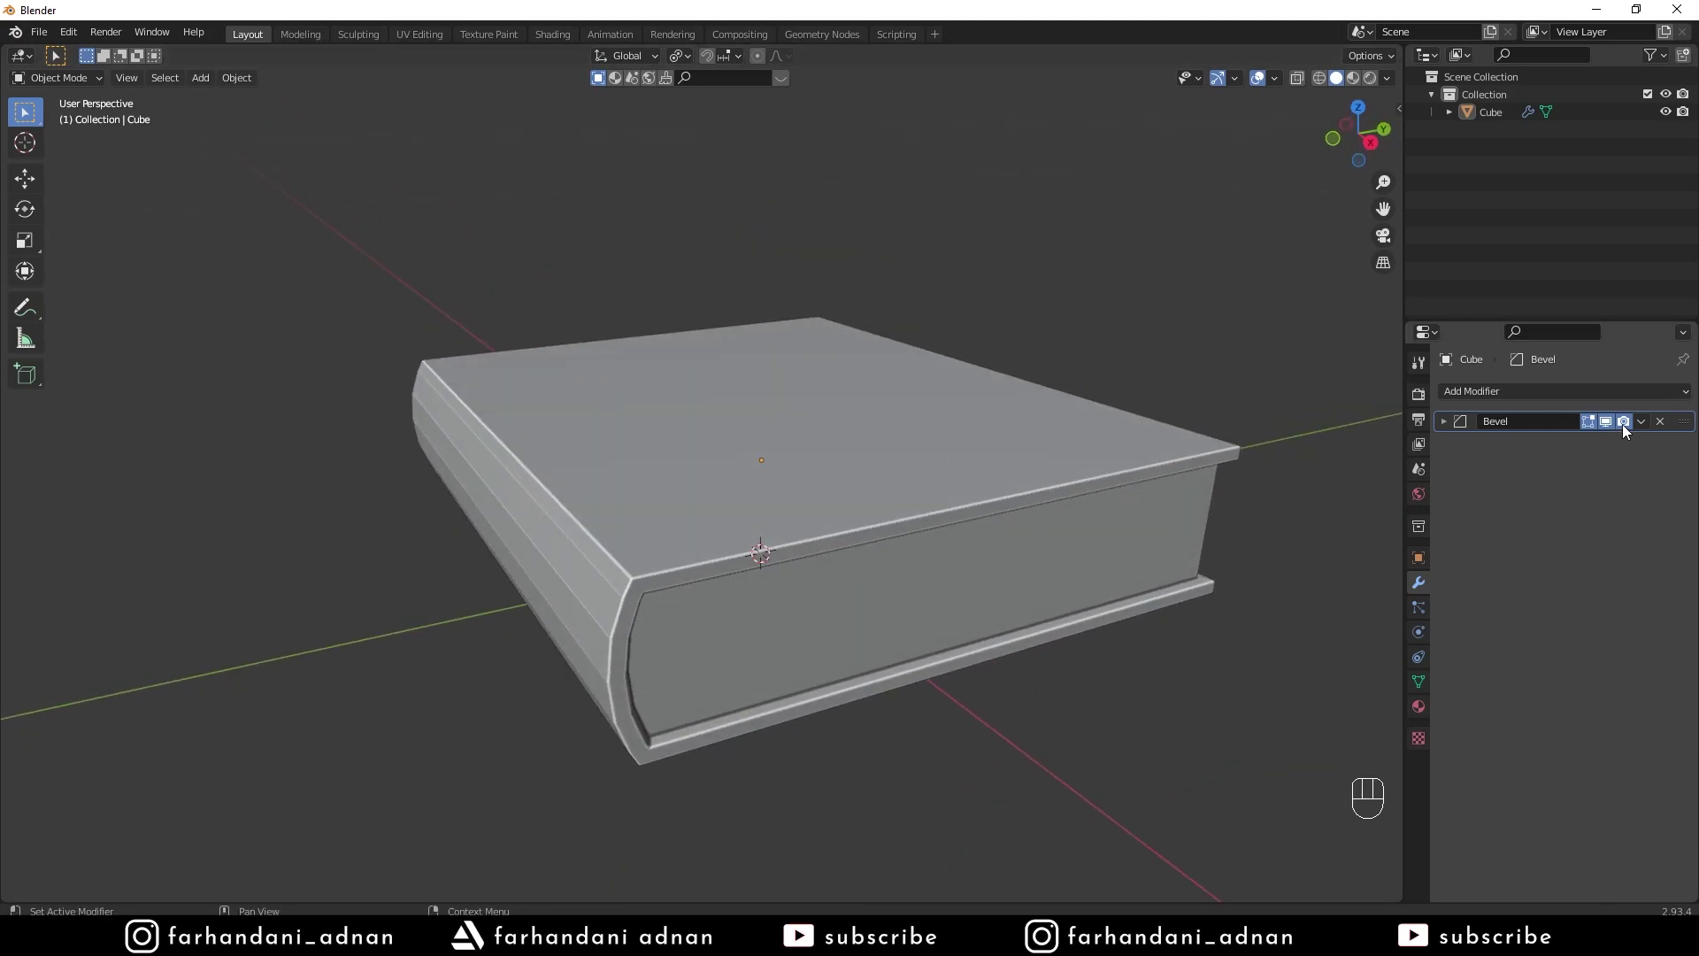
click(1606, 427)
drag(753, 531, 731, 525)
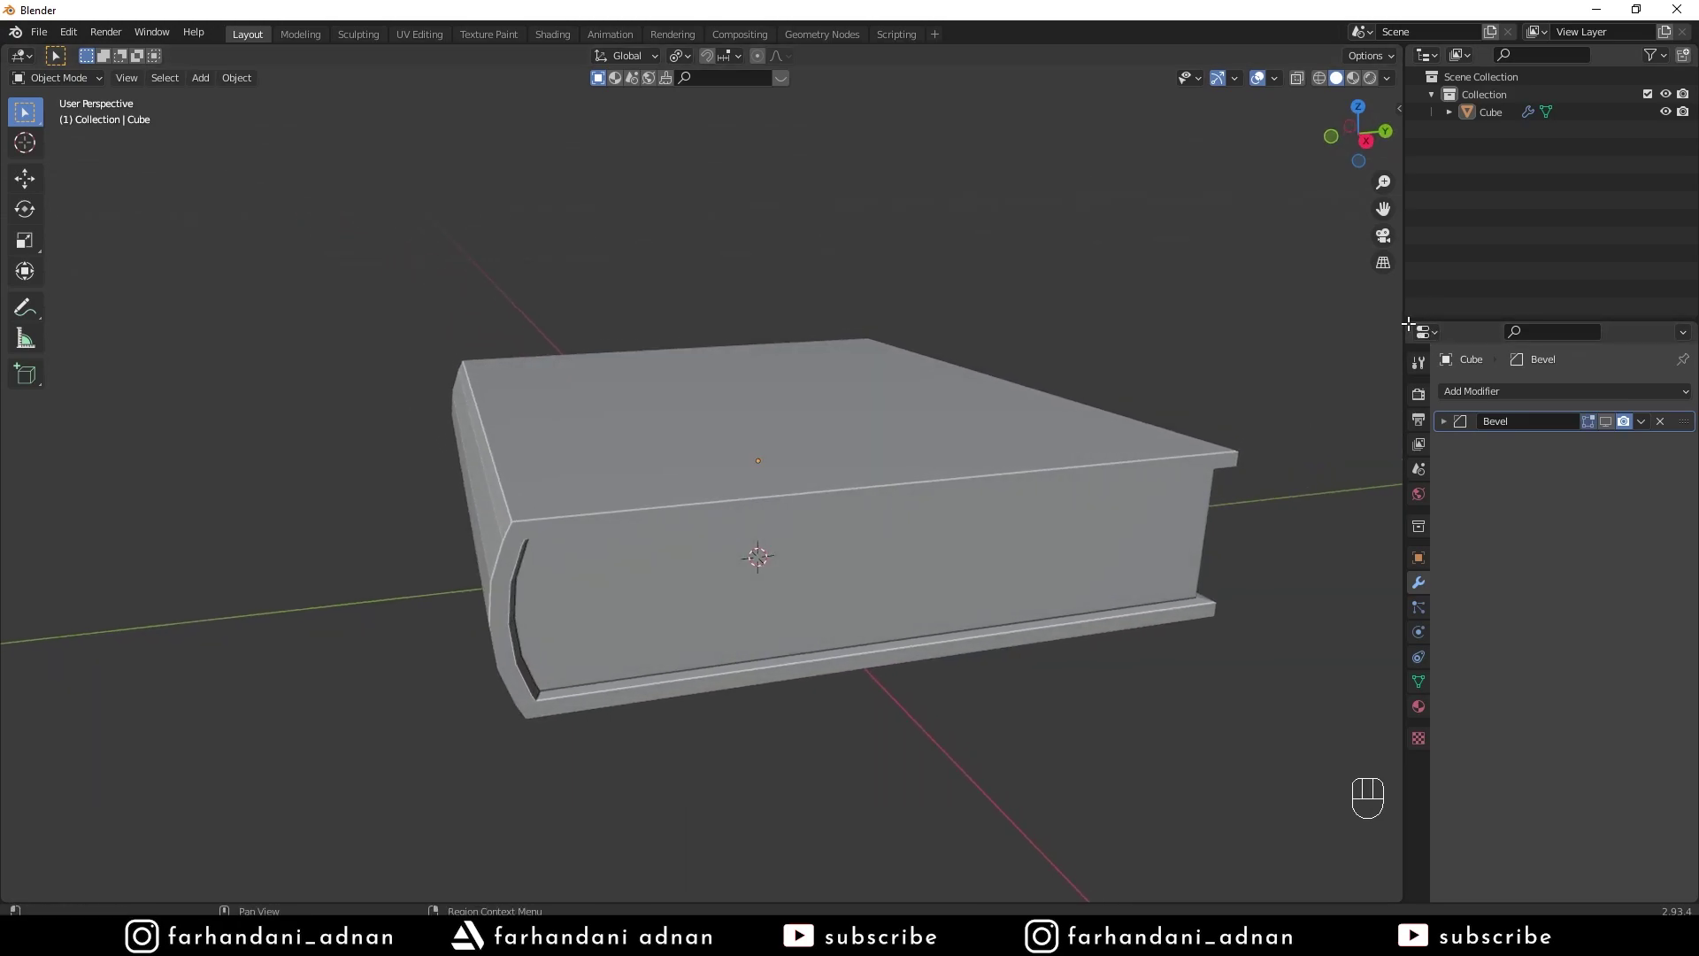
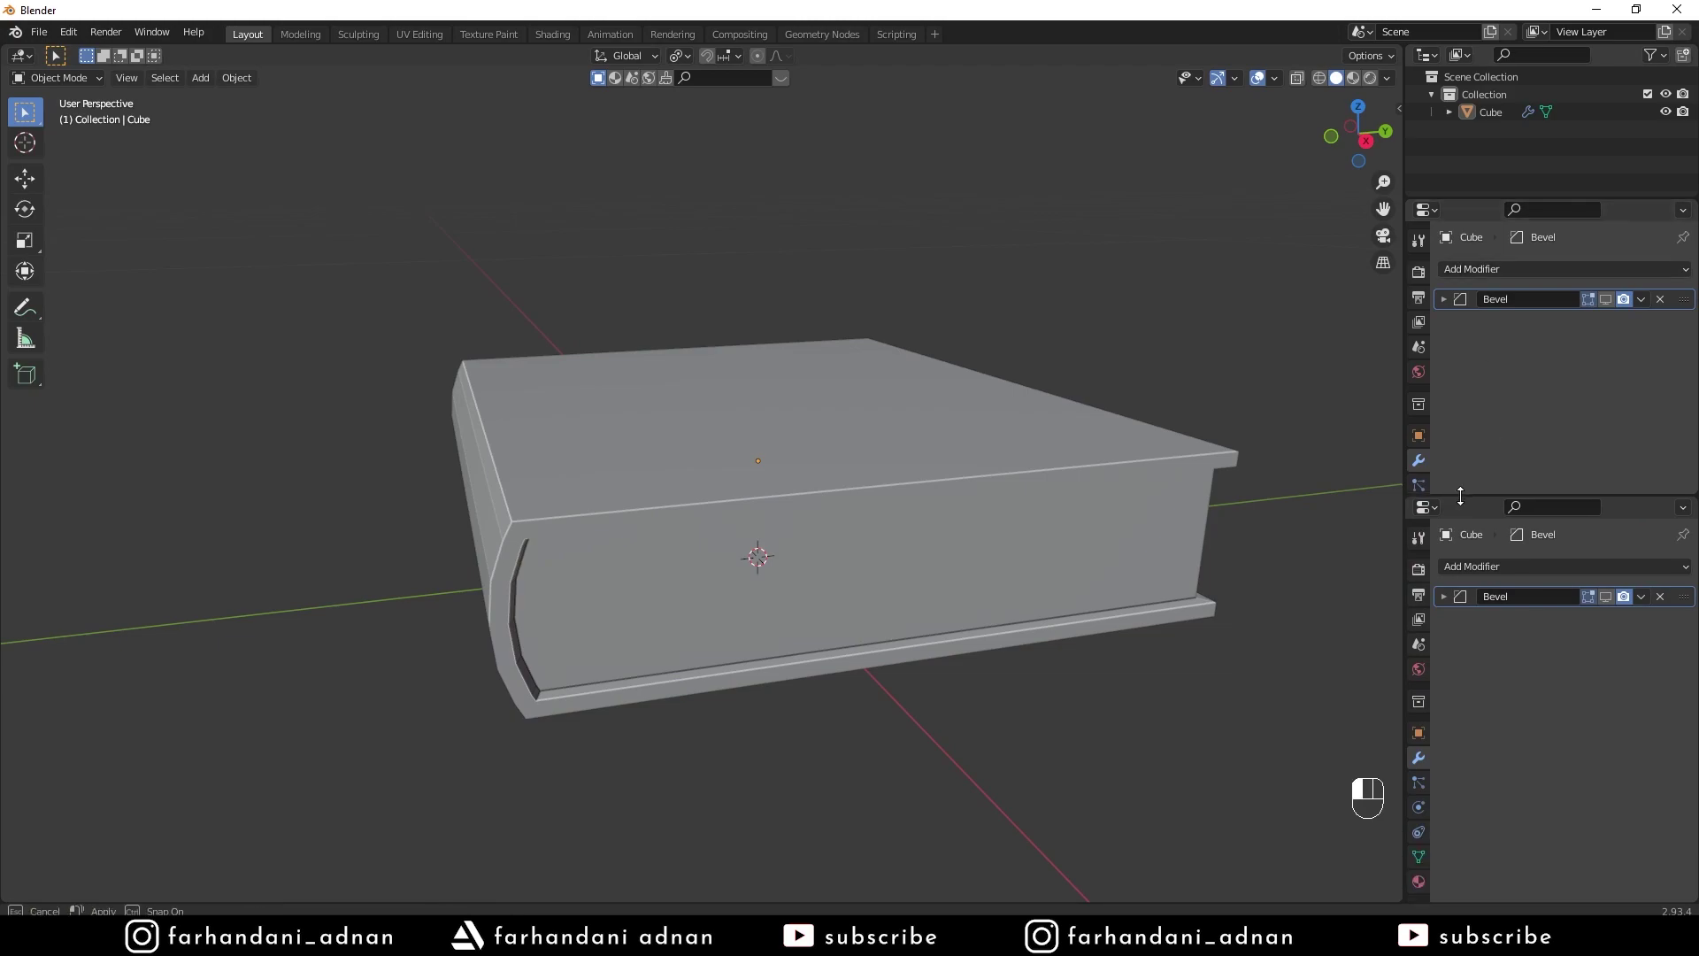
Split the side panel into an upper UV Editor area and enter Edit Mode on the book
drag(935, 444, 936, 441)
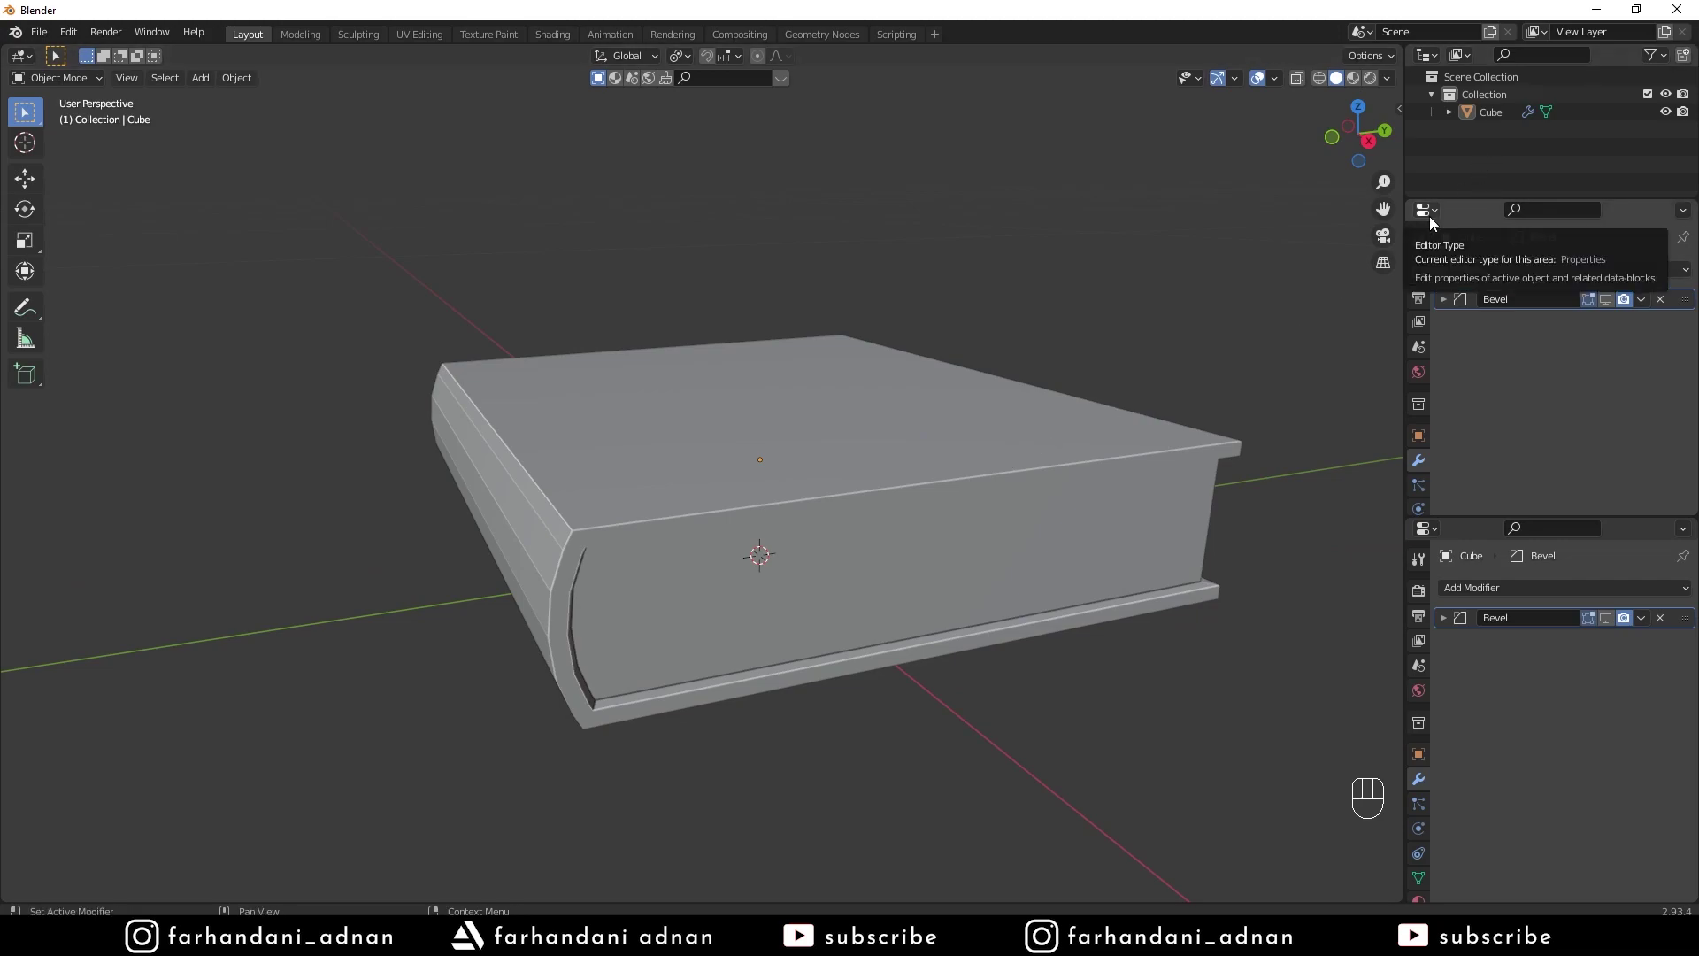
drag(1425, 214, 898, 295)
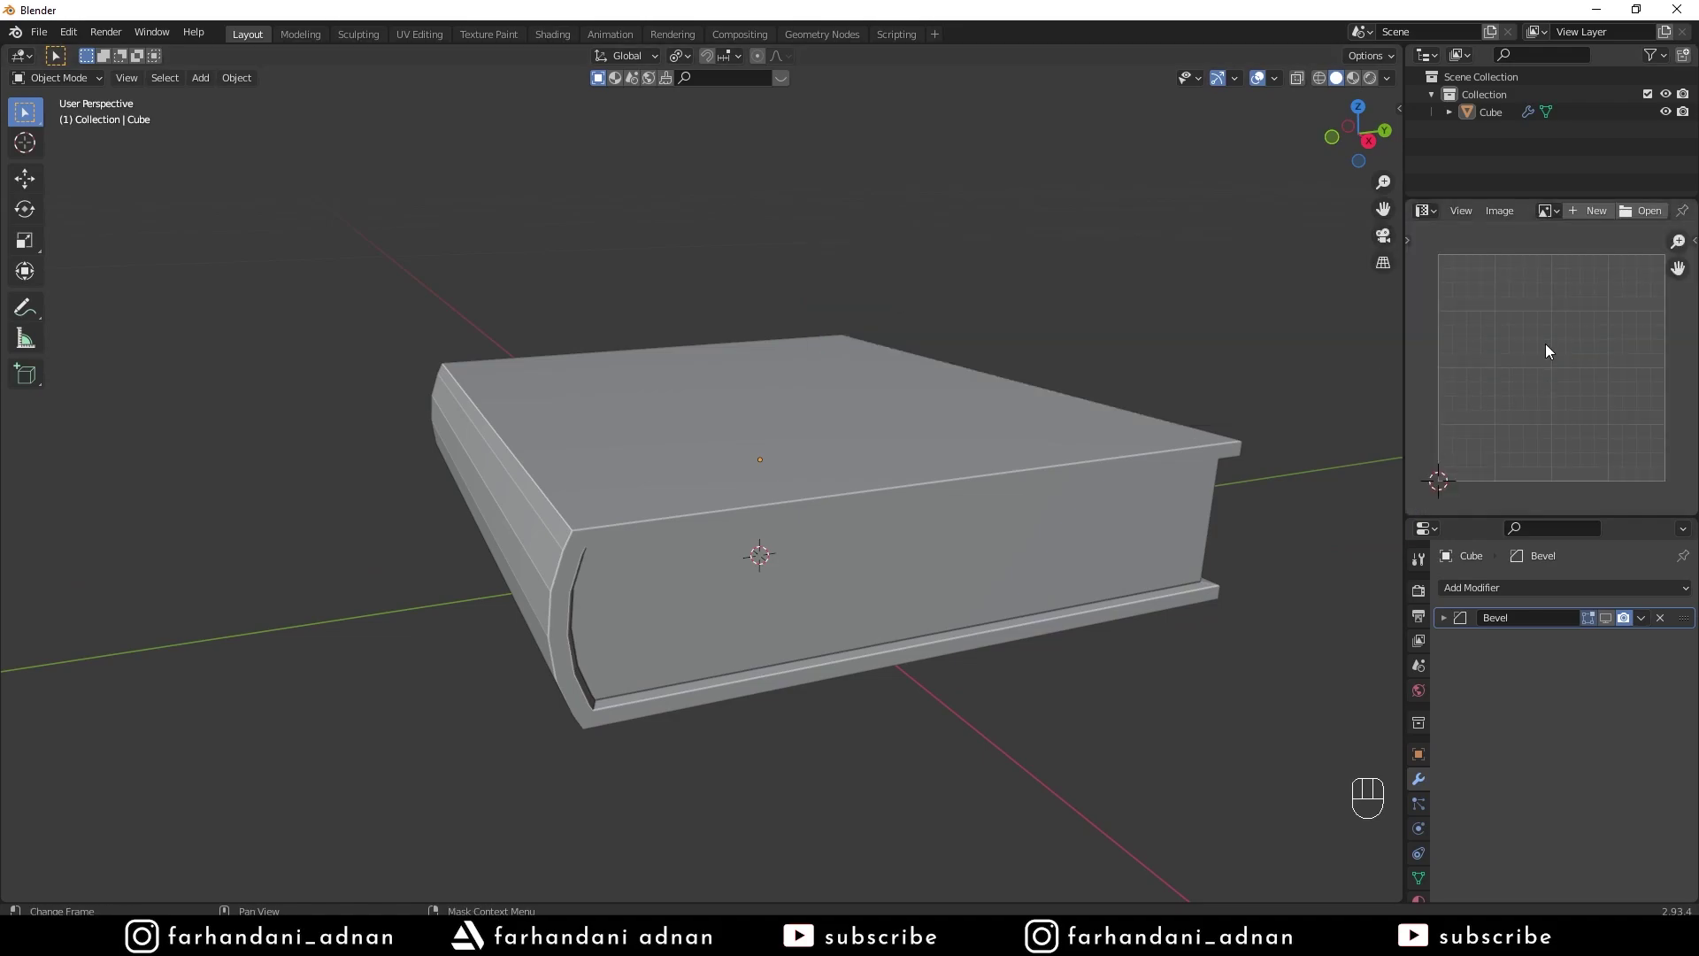
key(Tab)
In edge select, mark seams along the cover edges and page-block border, then unwrap the book
key(a)
key(a)
key(2)
drag(675, 508, 902, 494)
click(1105, 482)
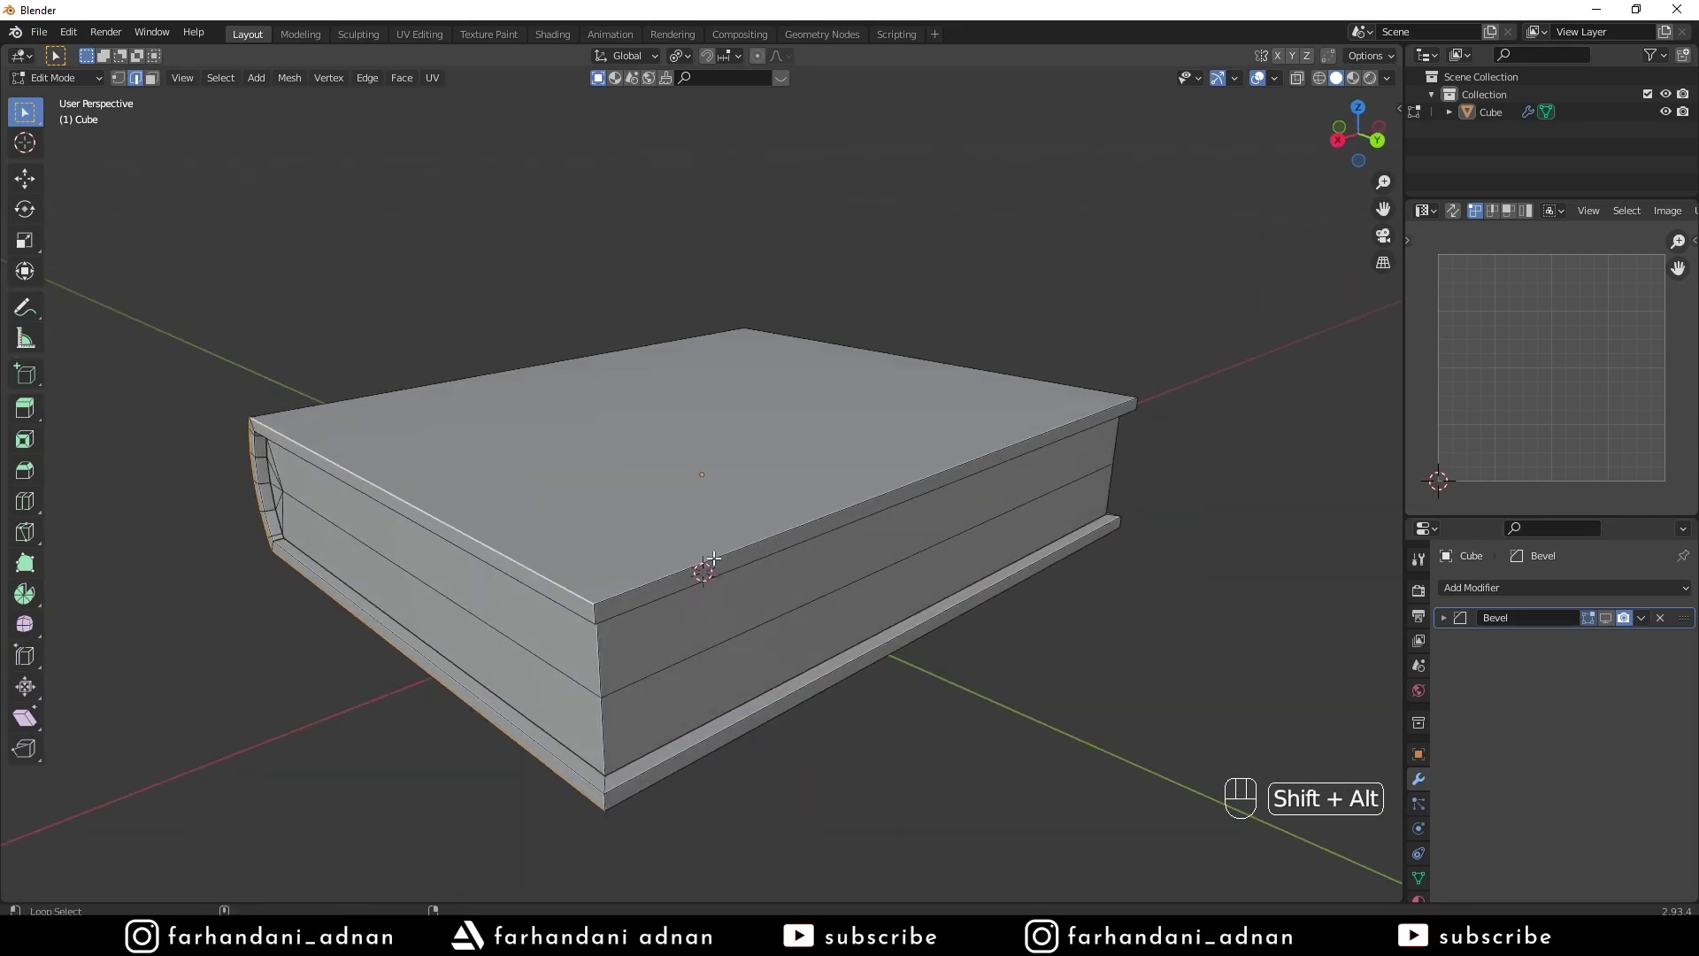
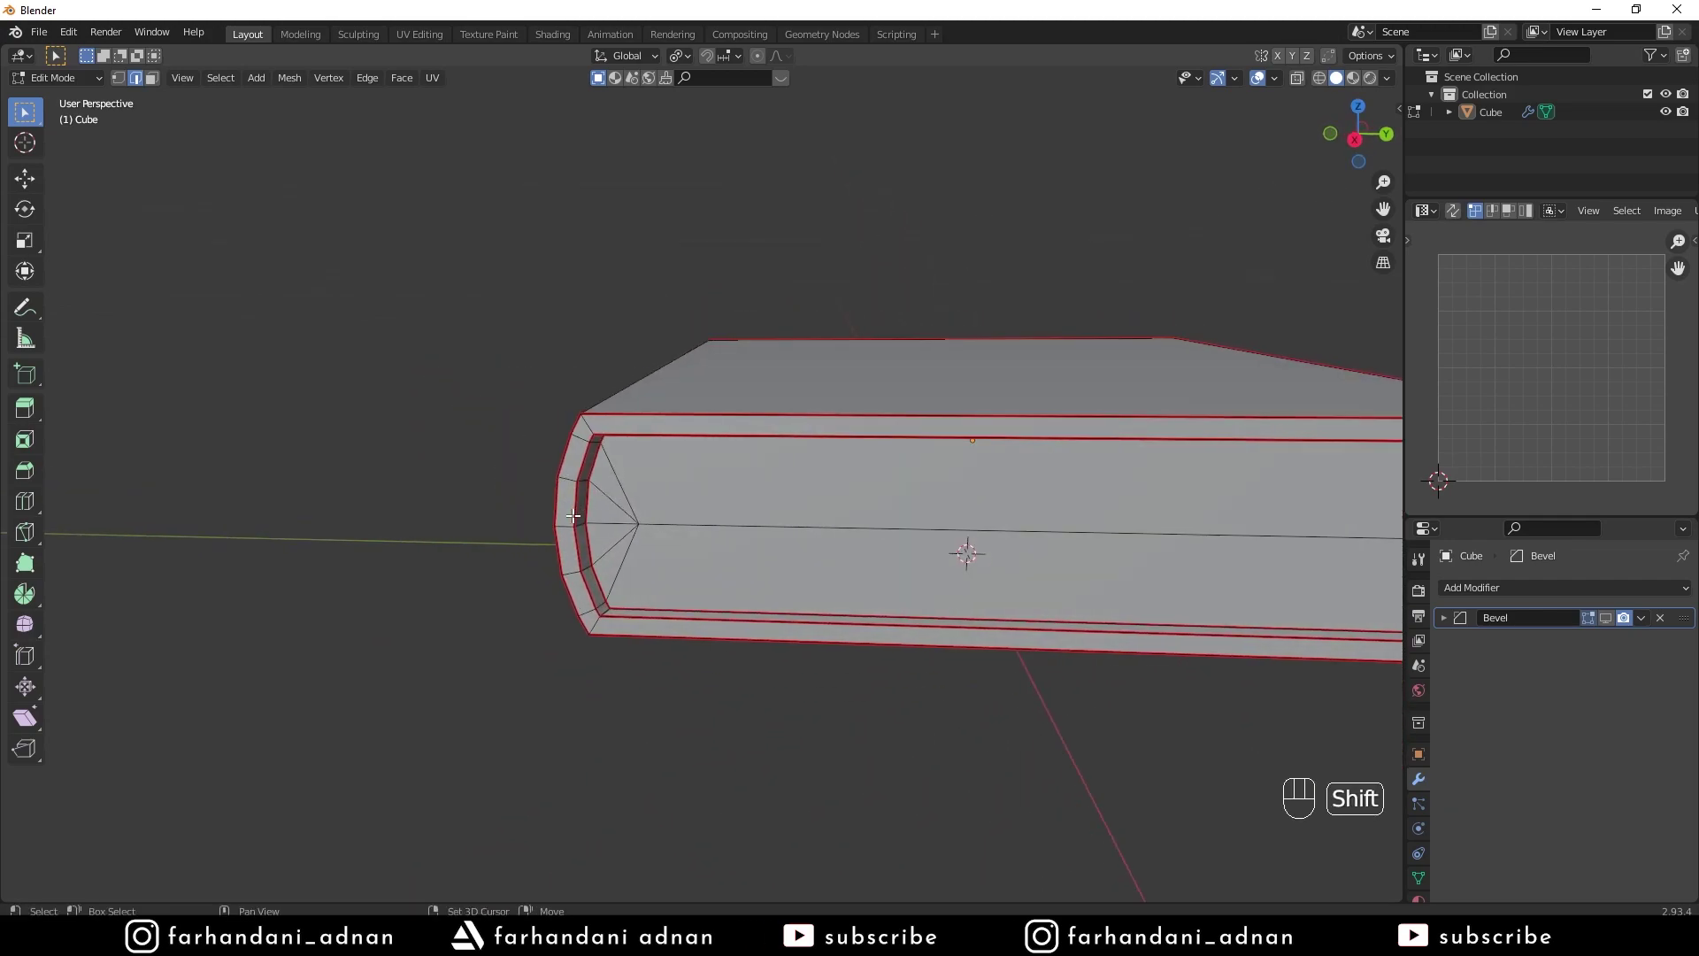
click(568, 519)
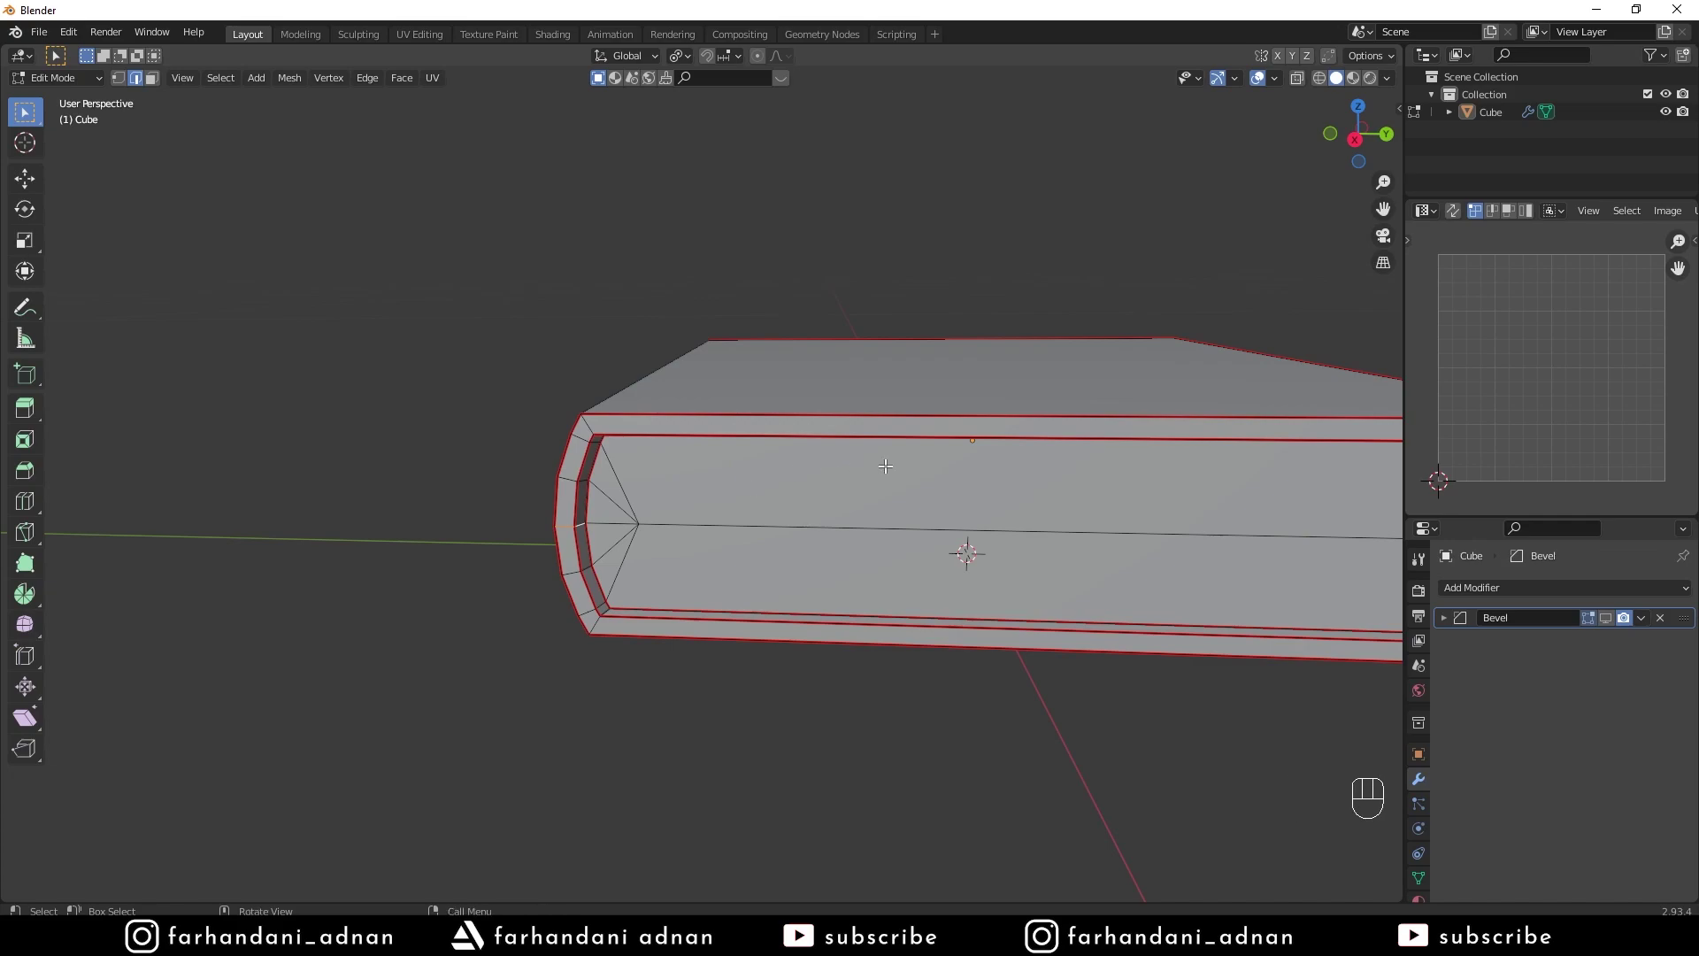
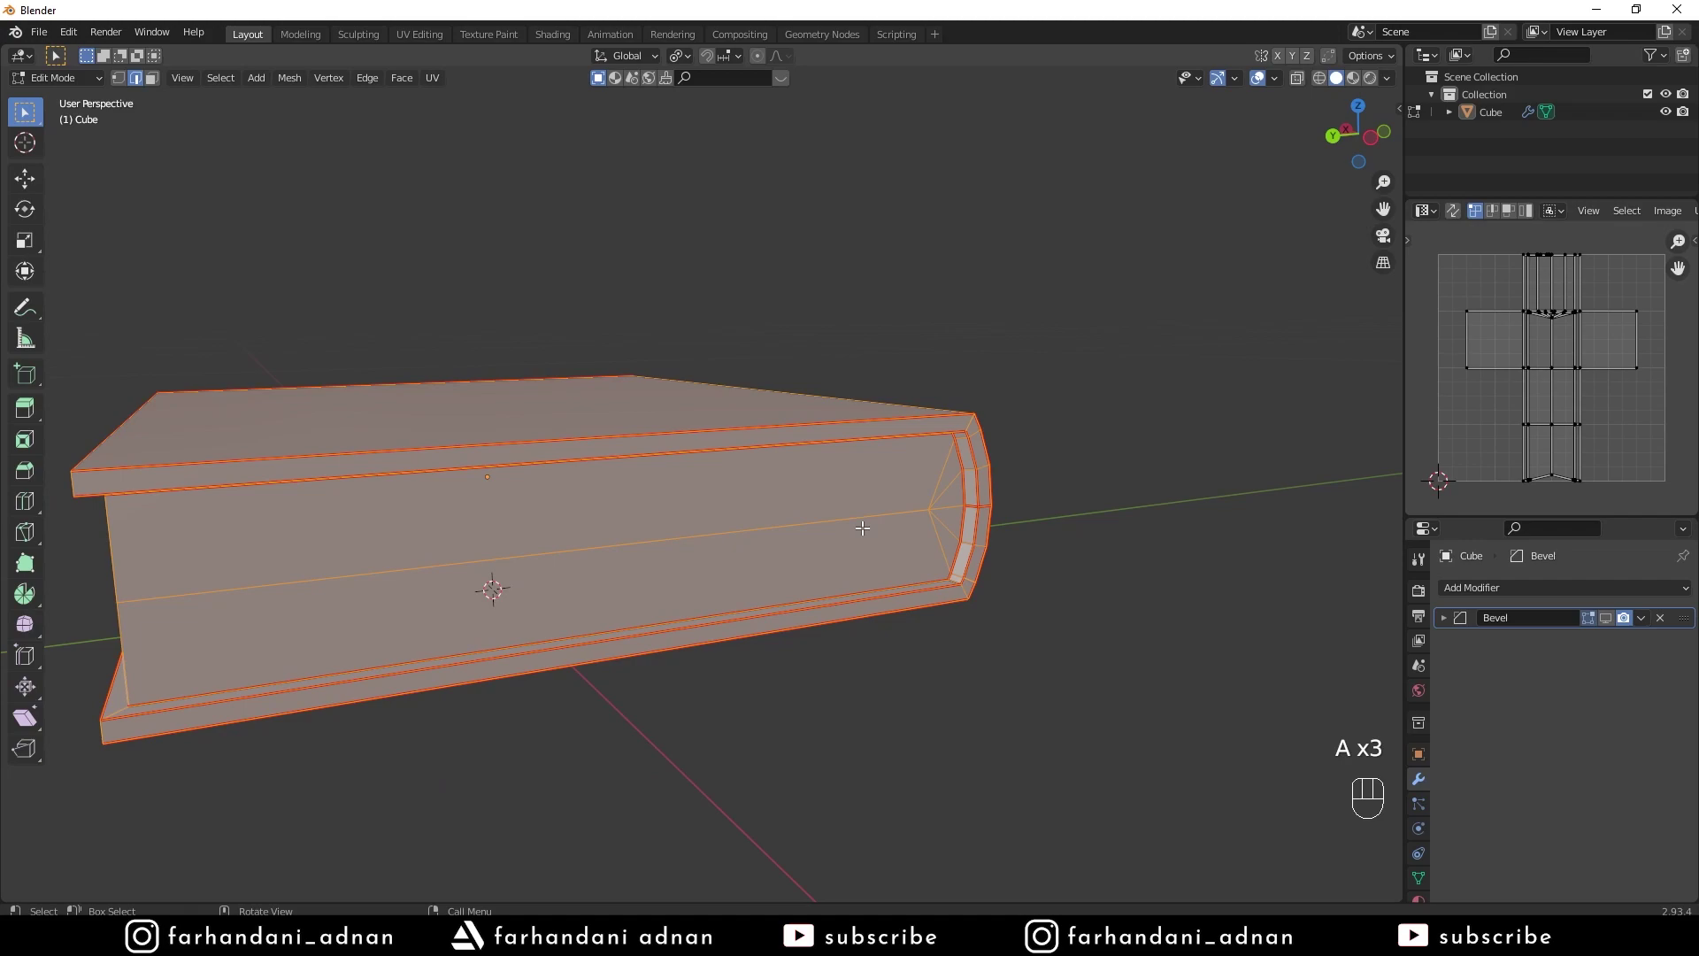
Re-unwrap the book with Smart UV Project at a 0.01 island margin and return to Object Mode
drag(650, 511, 755, 517)
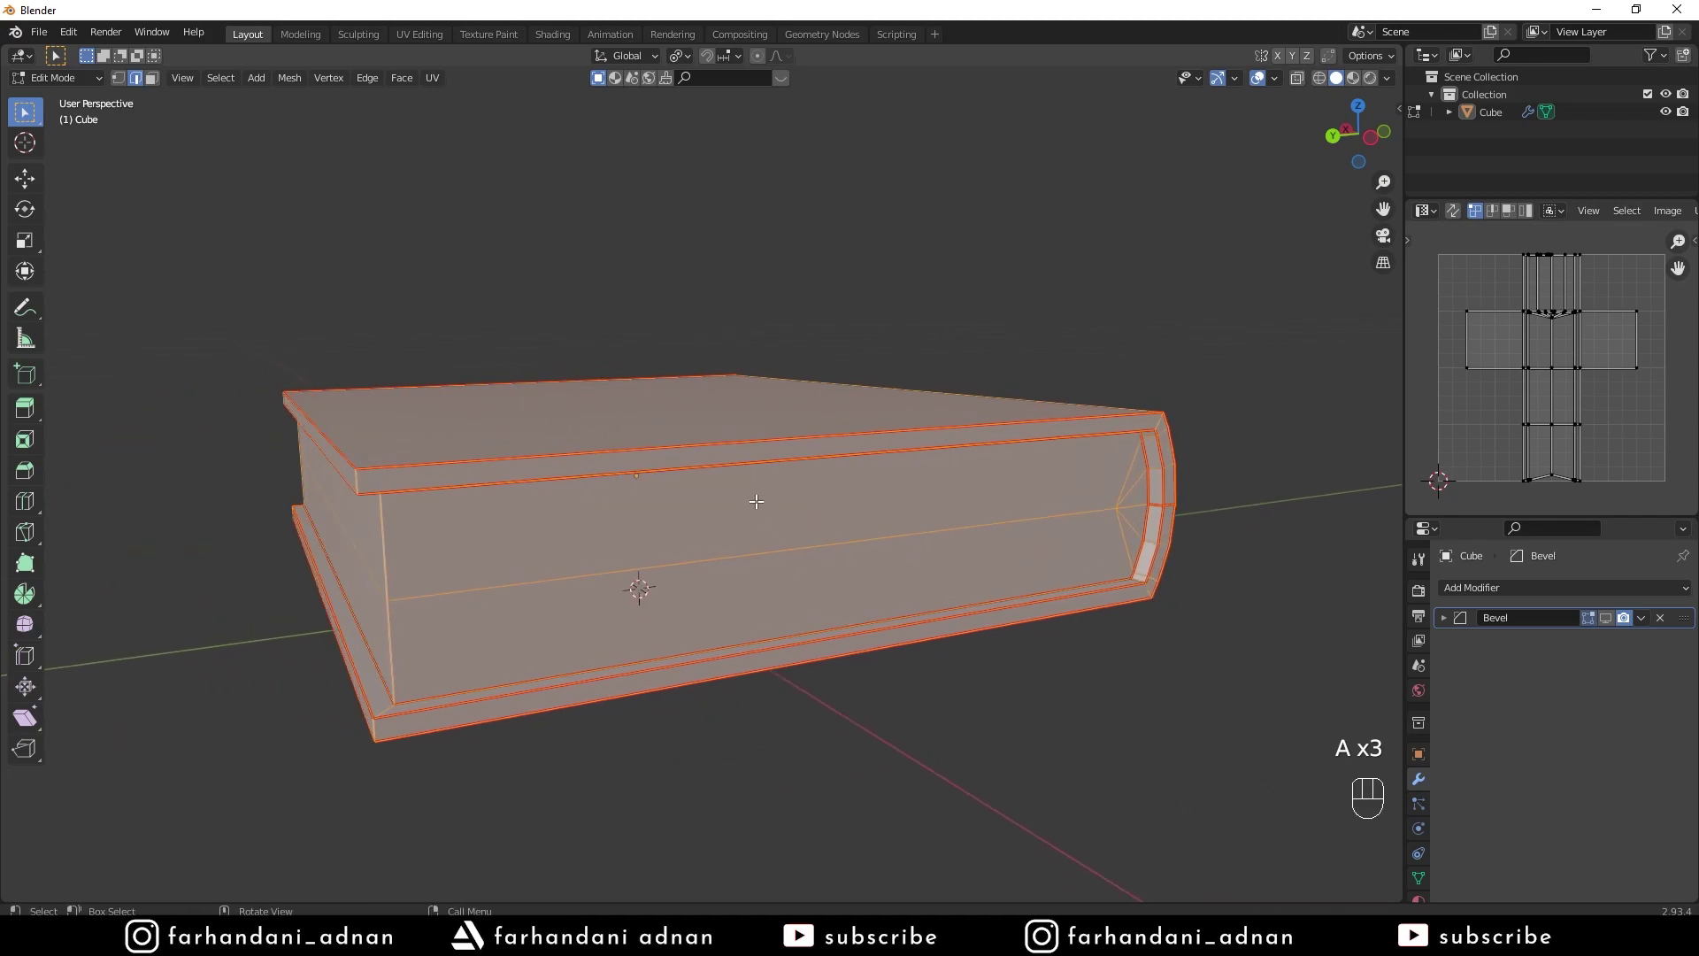
click(454, 100)
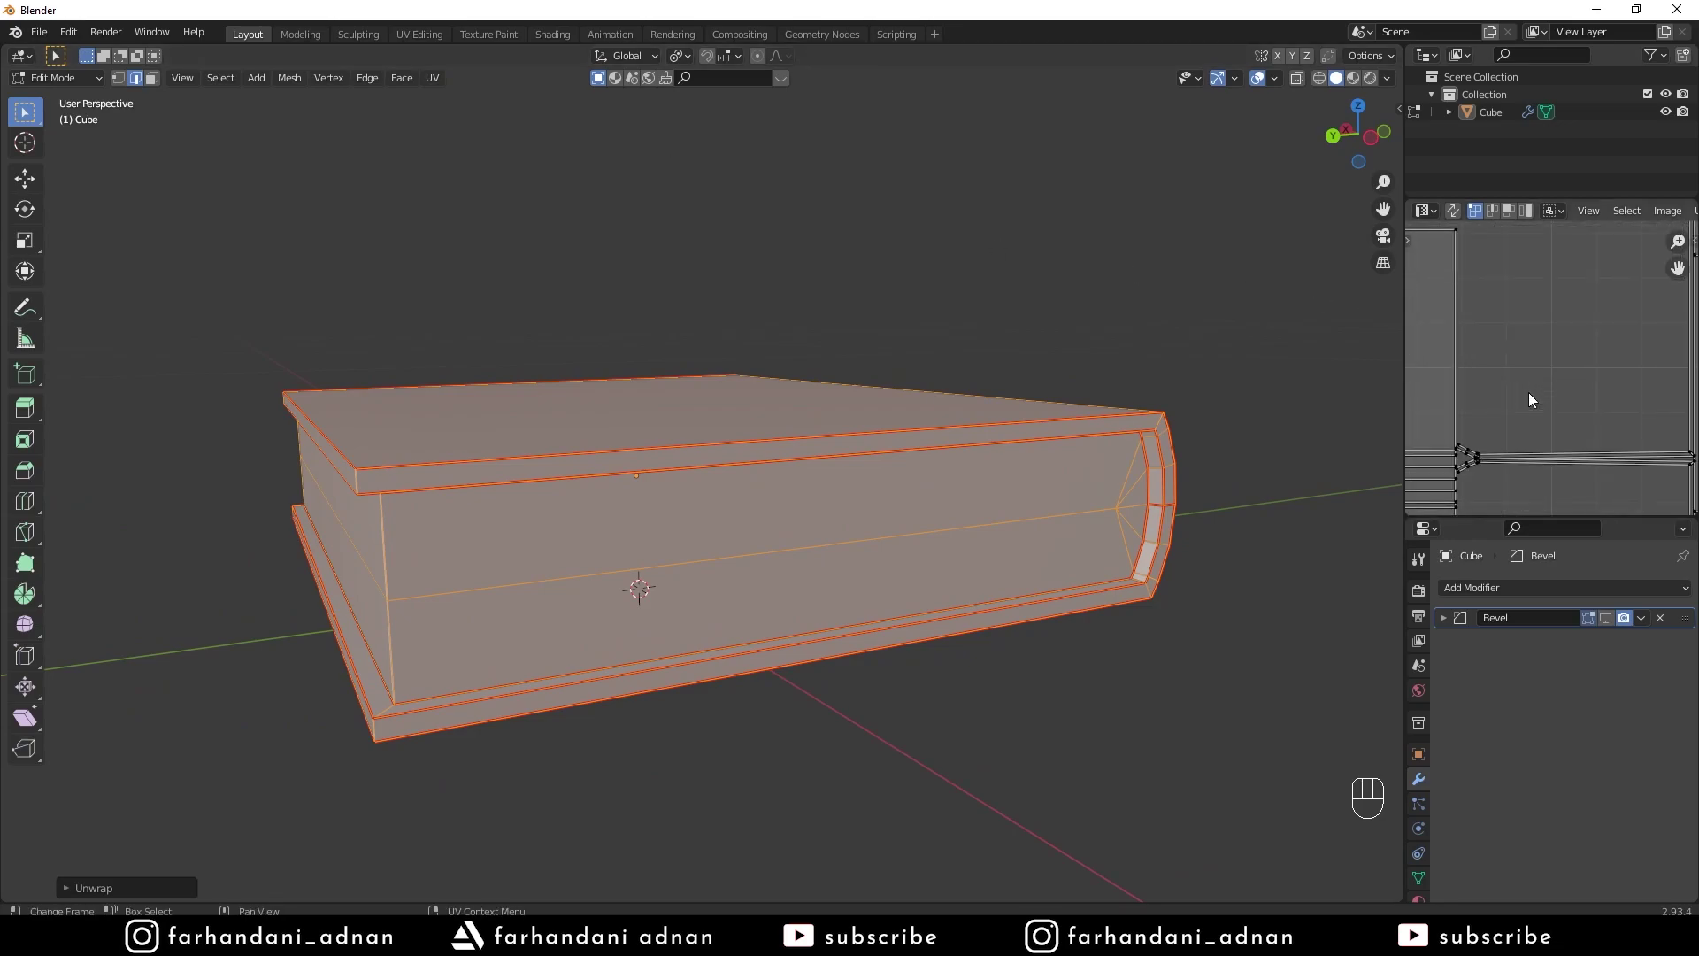
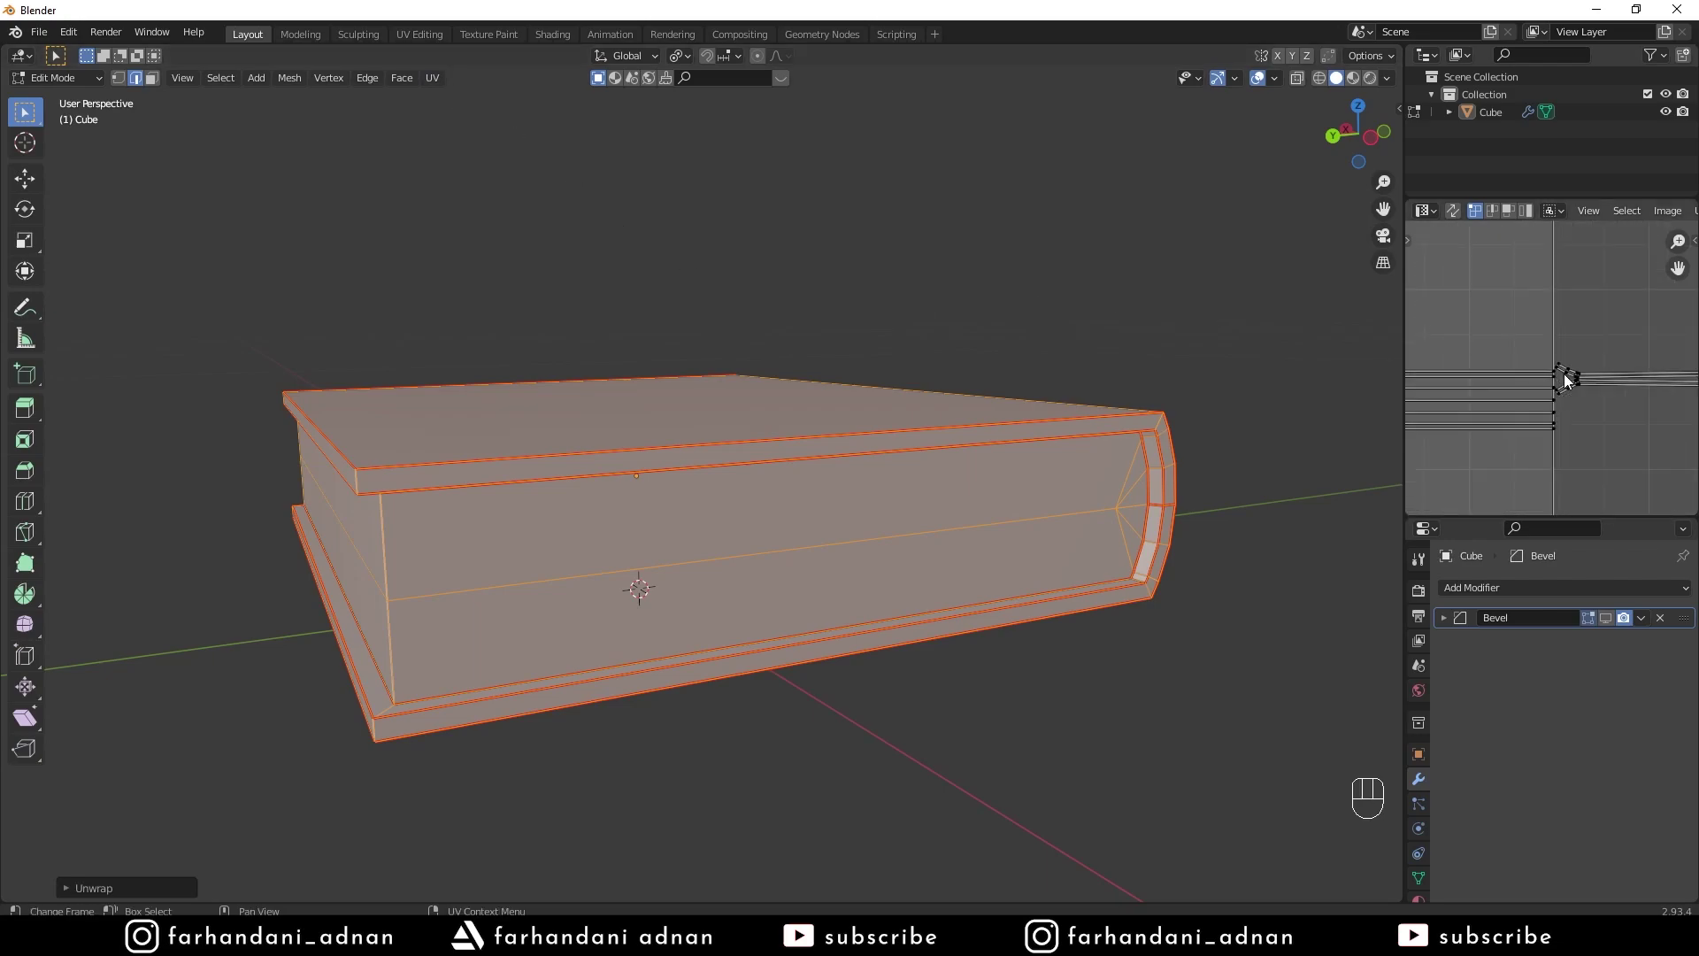
key(Tab)
Re-enable the Bevel modifier's viewport display, inspect the bevels, and show the book's Object Data properties
key(a)
key(a)
drag(659, 479, 1048, 524)
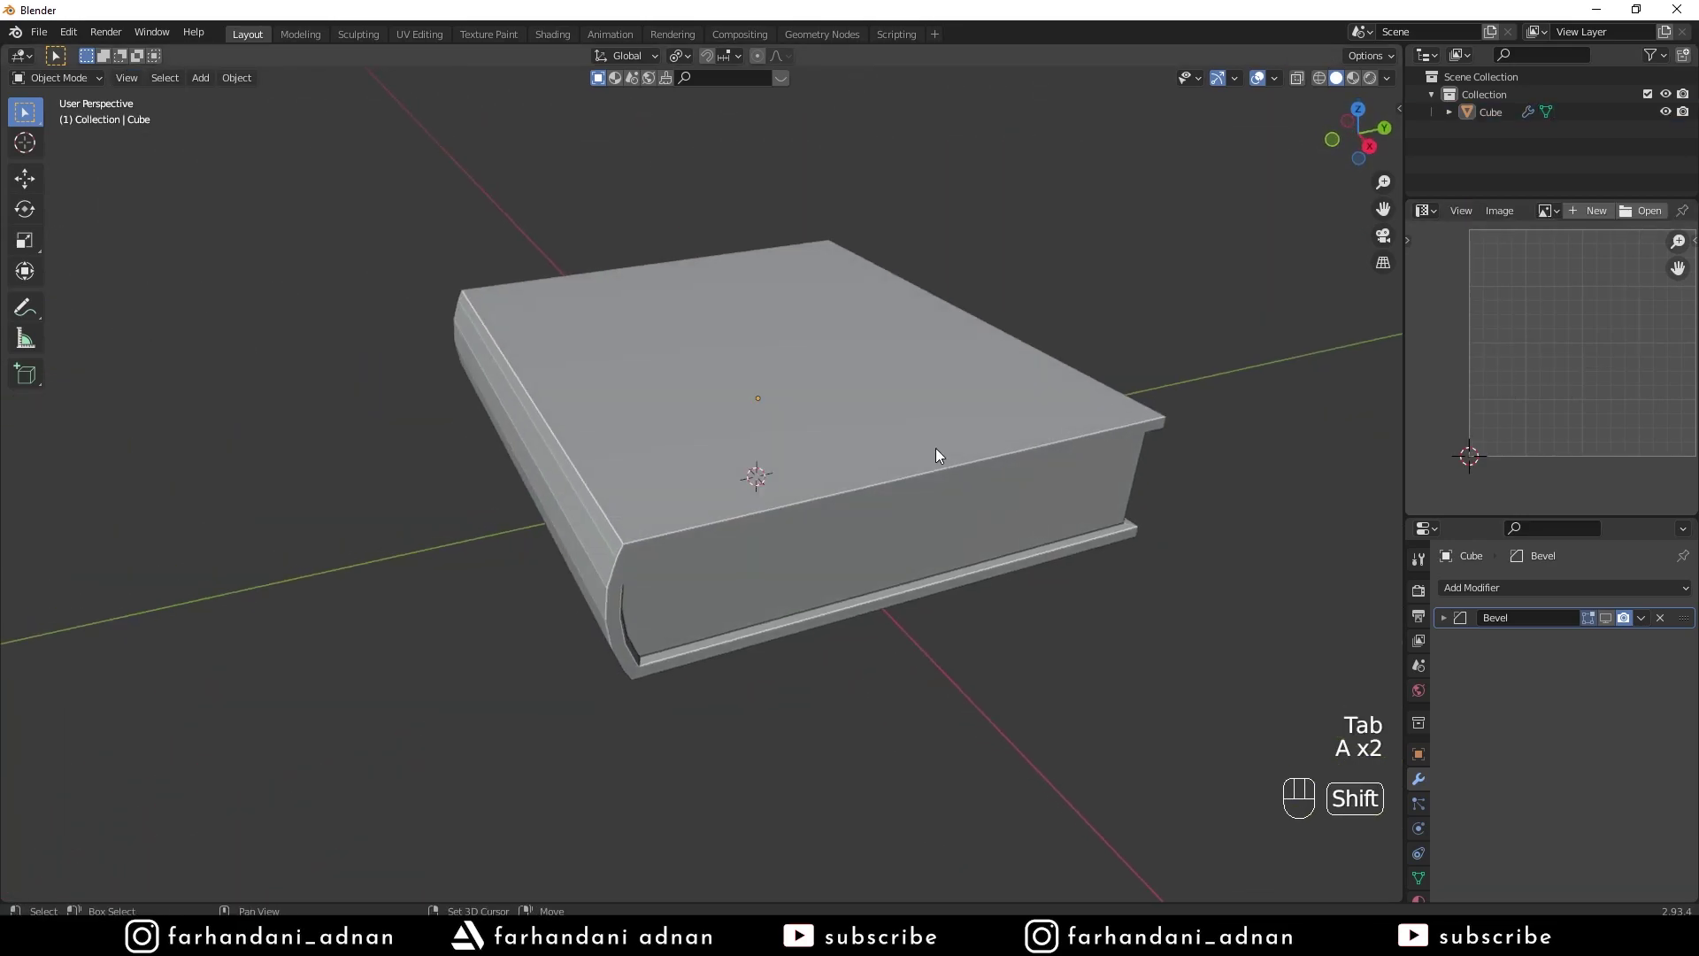
drag(896, 500, 889, 525)
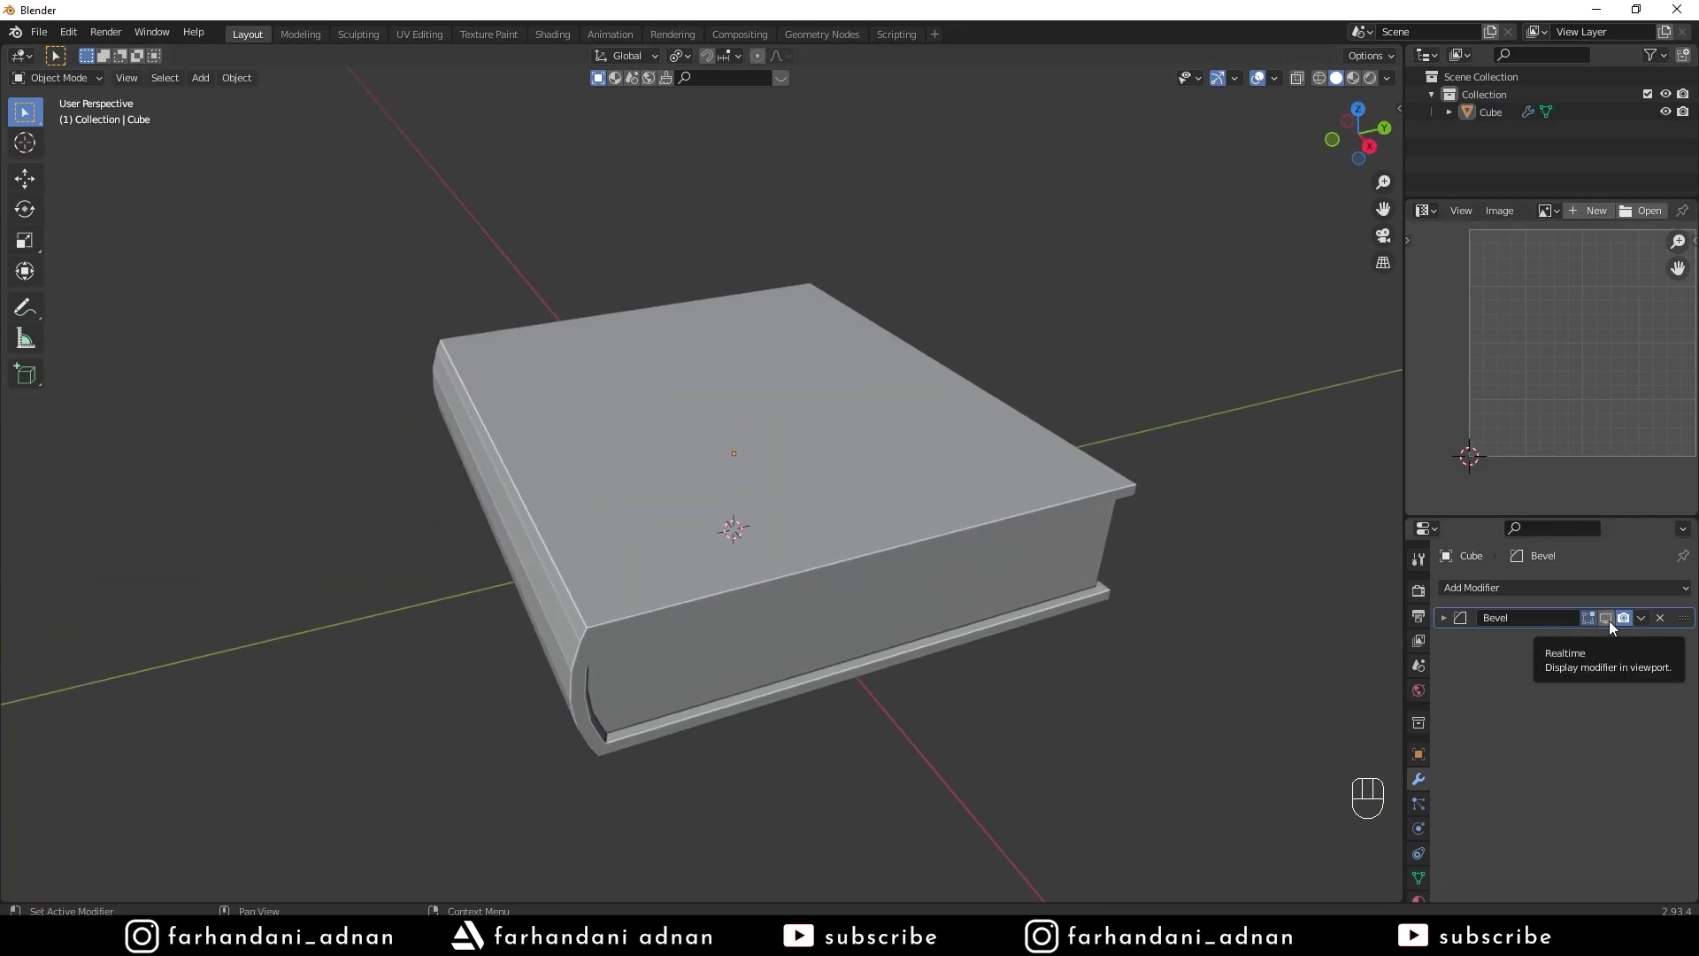
click(1620, 624)
drag(823, 545, 839, 541)
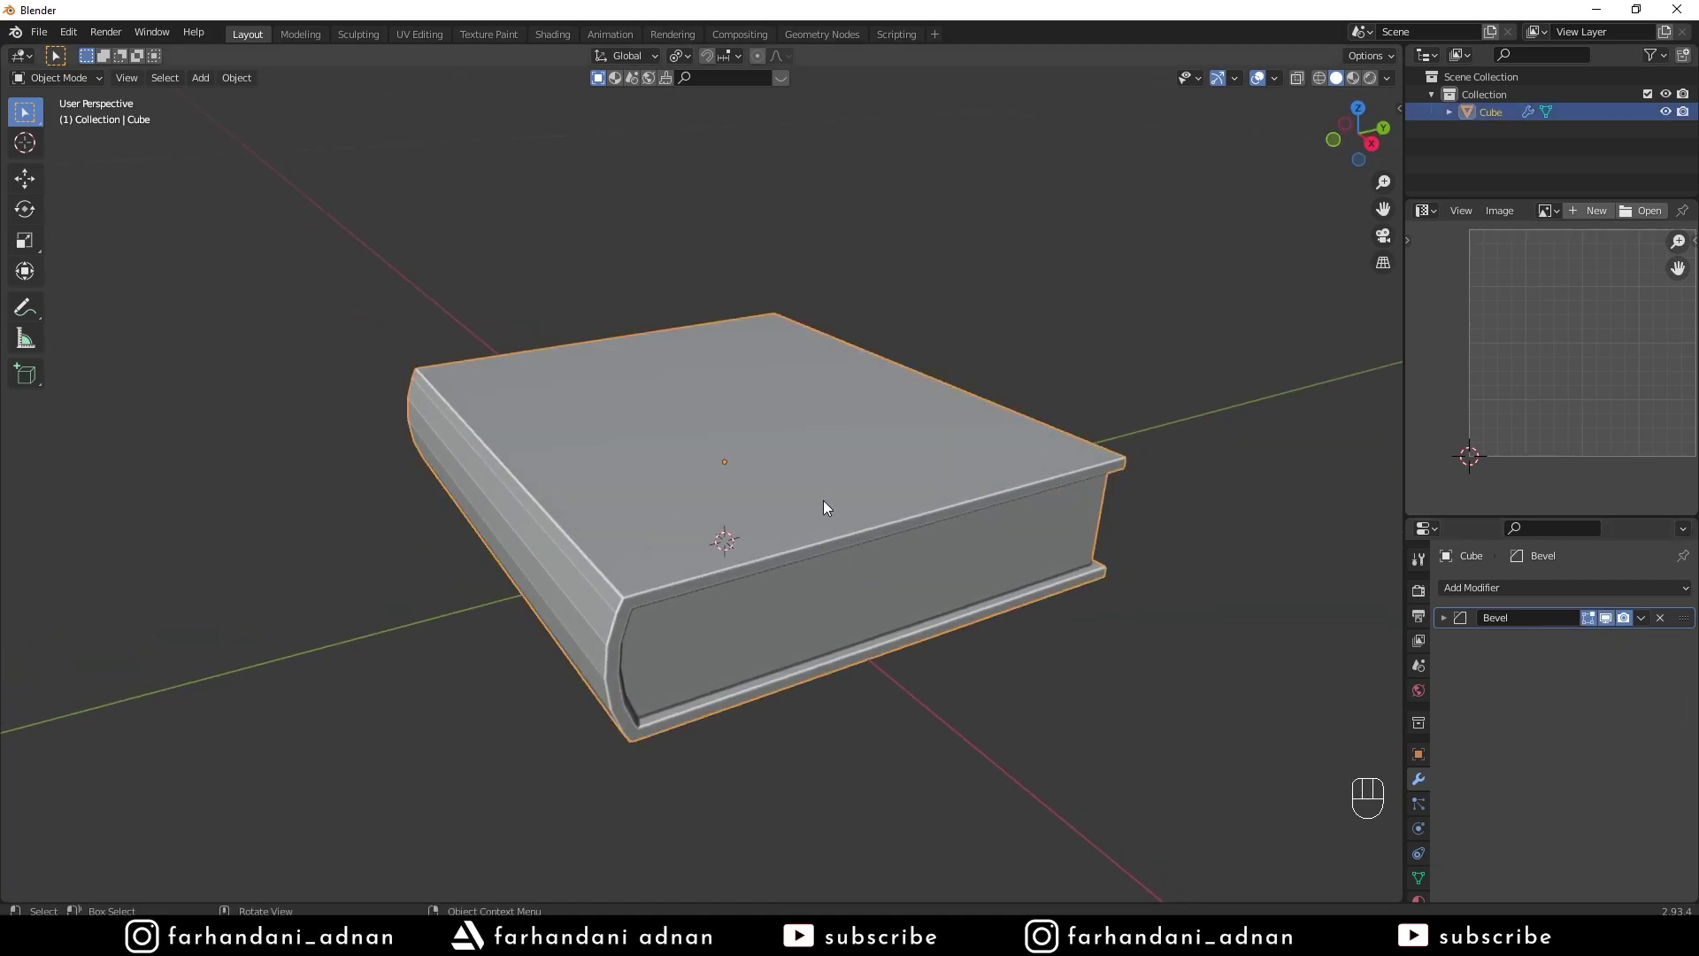
drag(828, 503, 806, 503)
drag(818, 484, 792, 481)
click(1429, 888)
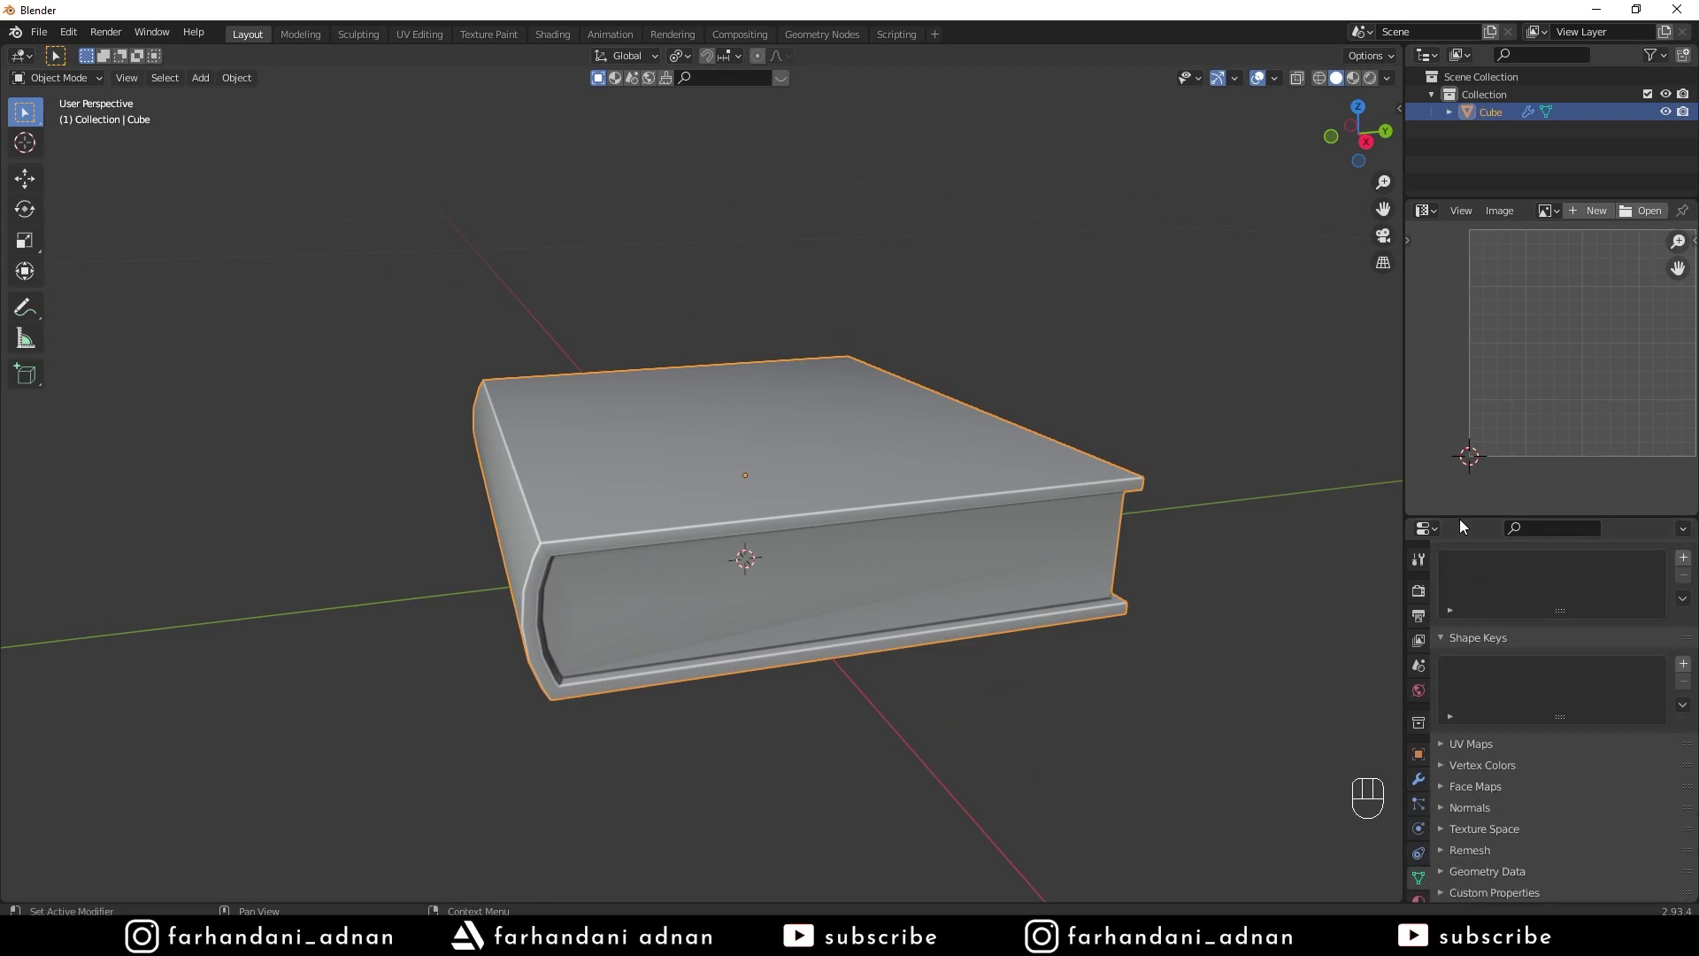
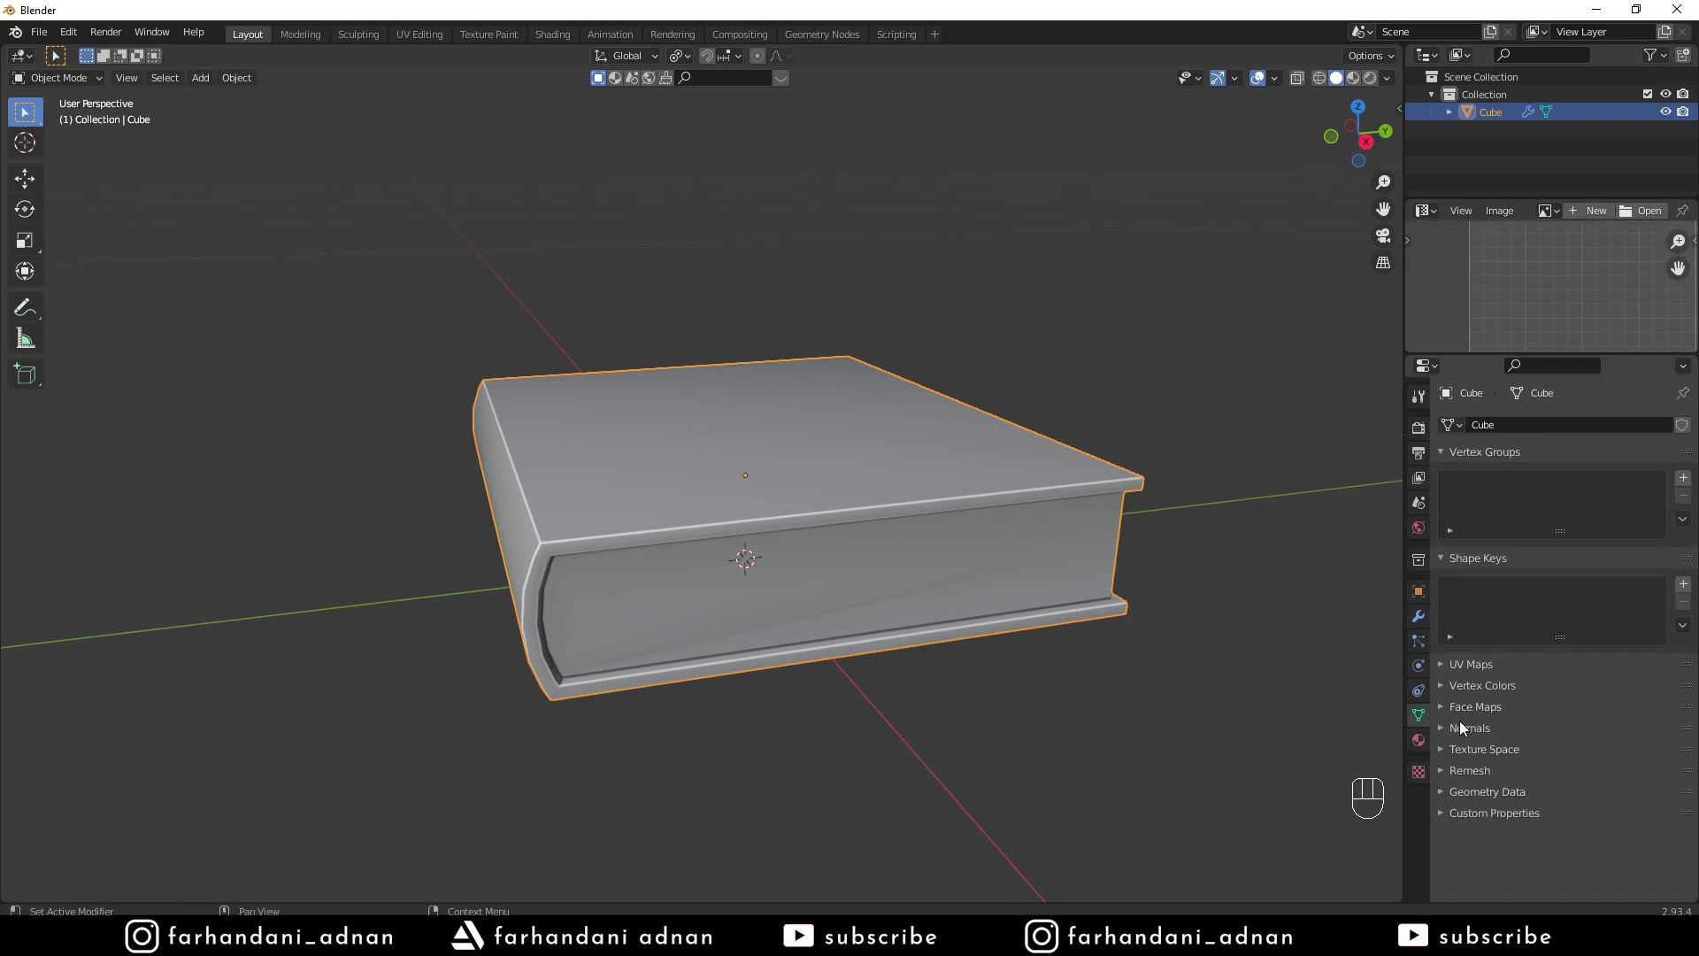
Turn on Auto Smooth at 30° and shade the book smooth, checking the spine is no longer faceted
click(1556, 757)
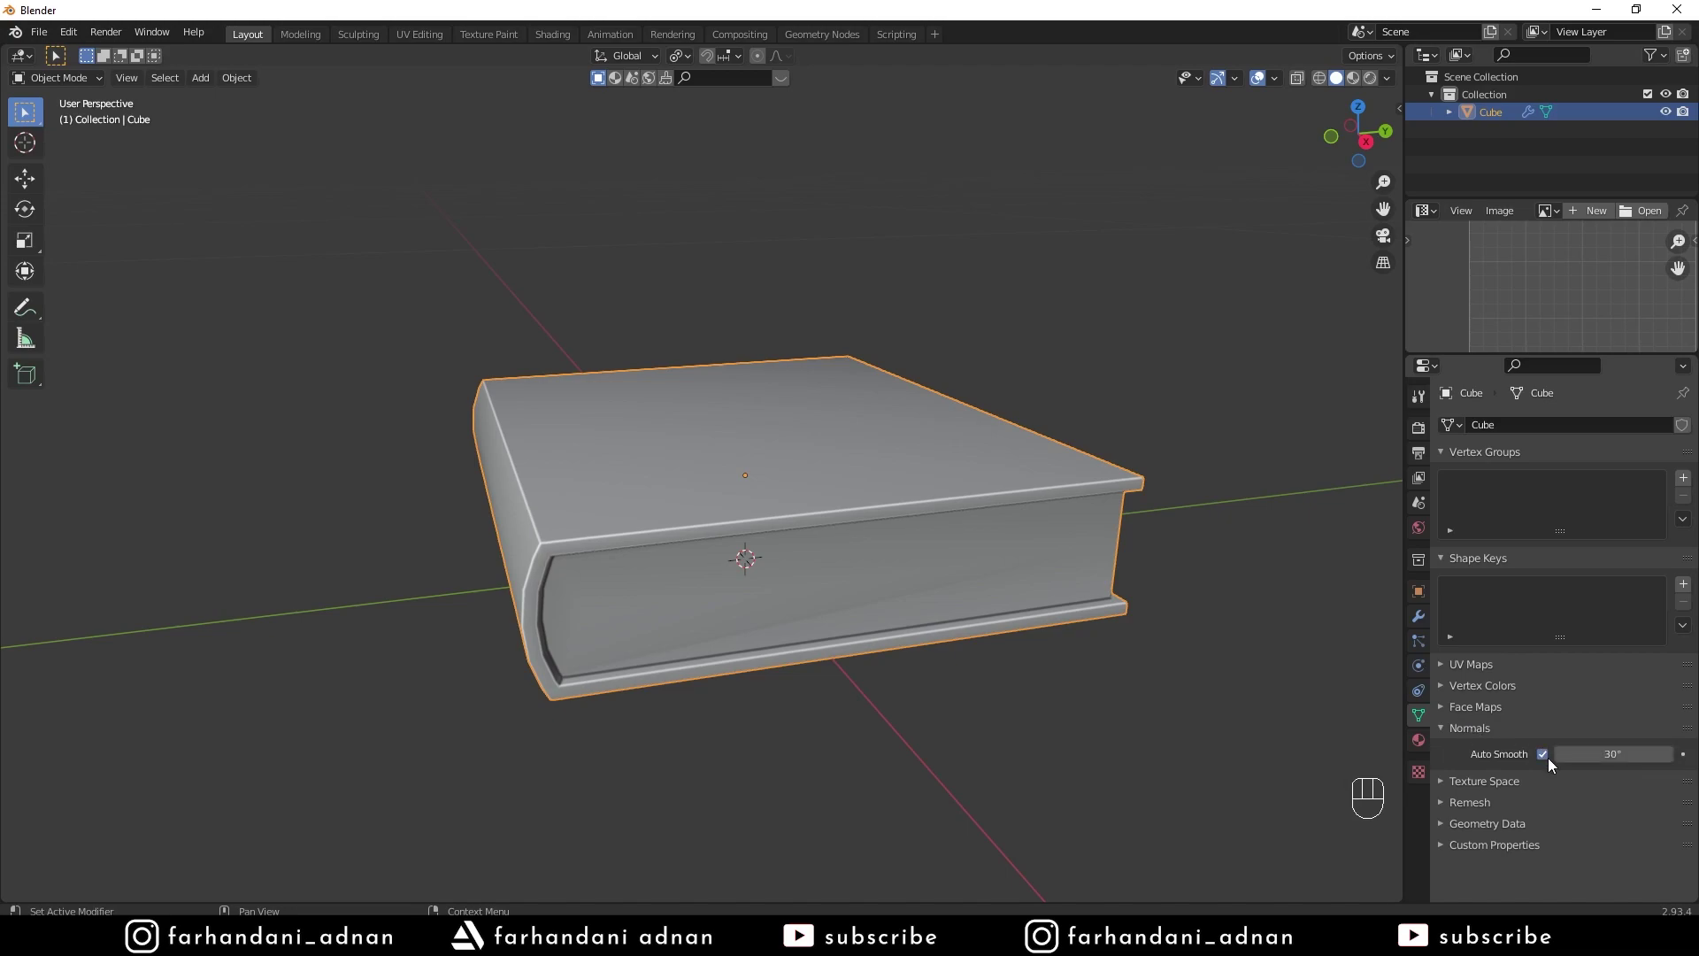
click(1556, 757)
drag(804, 553, 797, 541)
drag(704, 496, 689, 505)
drag(678, 498, 700, 518)
drag(762, 521, 733, 533)
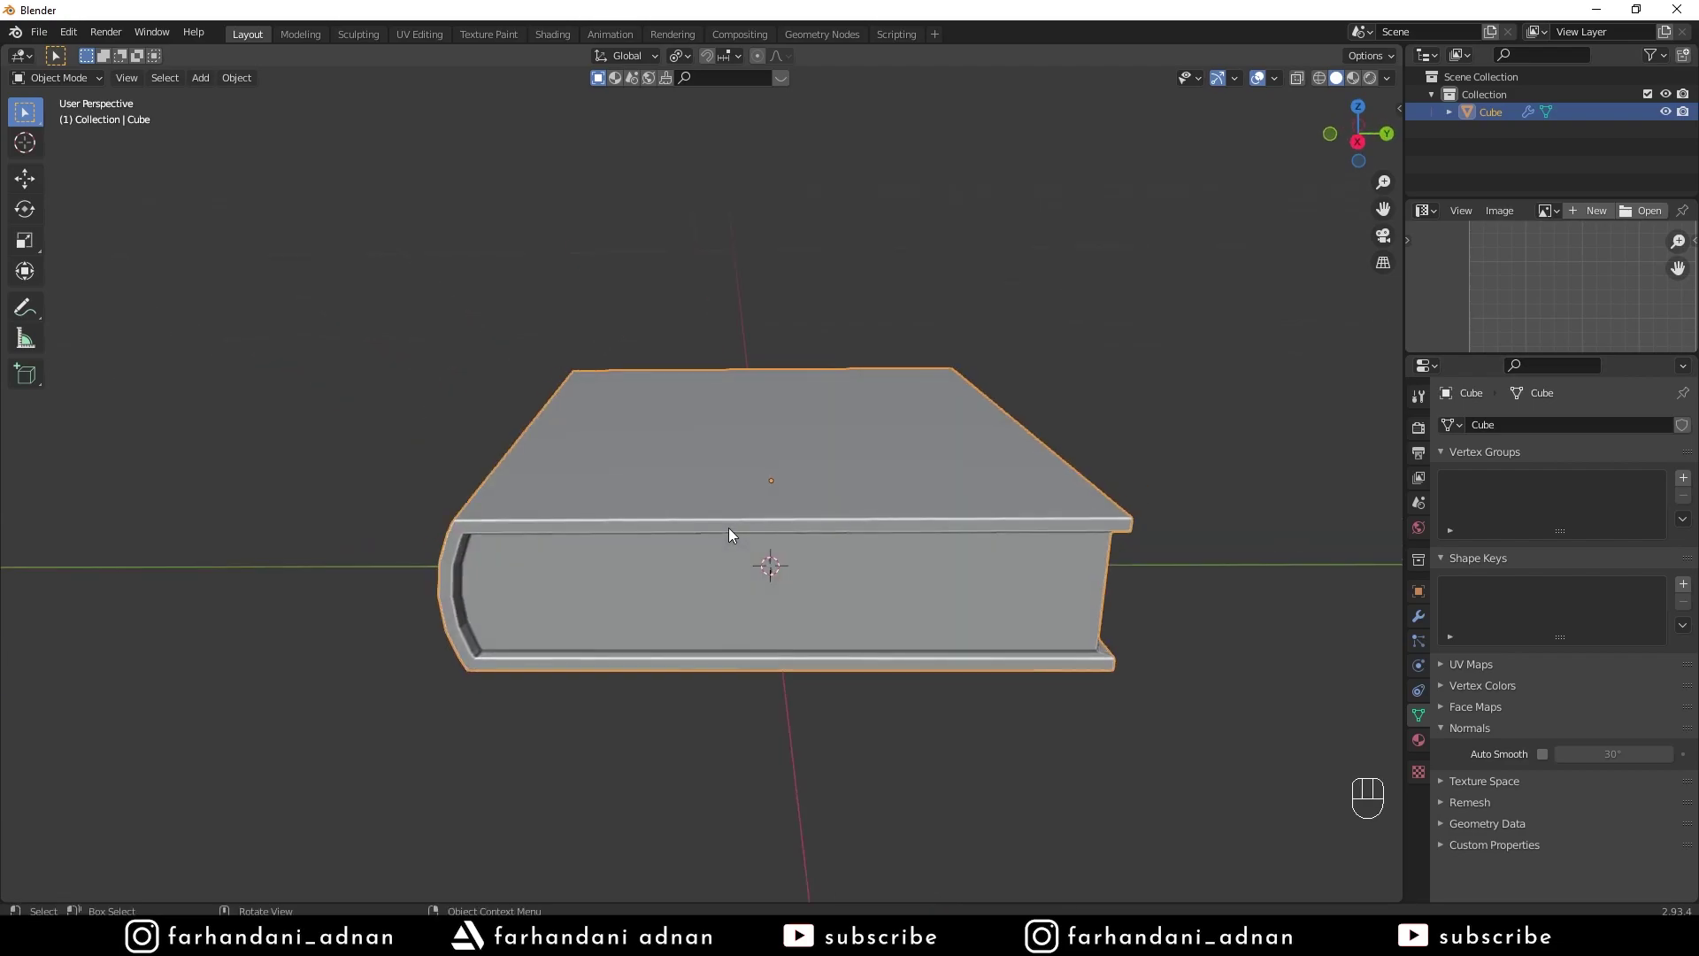
key(a)
key(a)
drag(654, 499, 697, 500)
drag(721, 508, 719, 482)
click(678, 526)
click(699, 516)
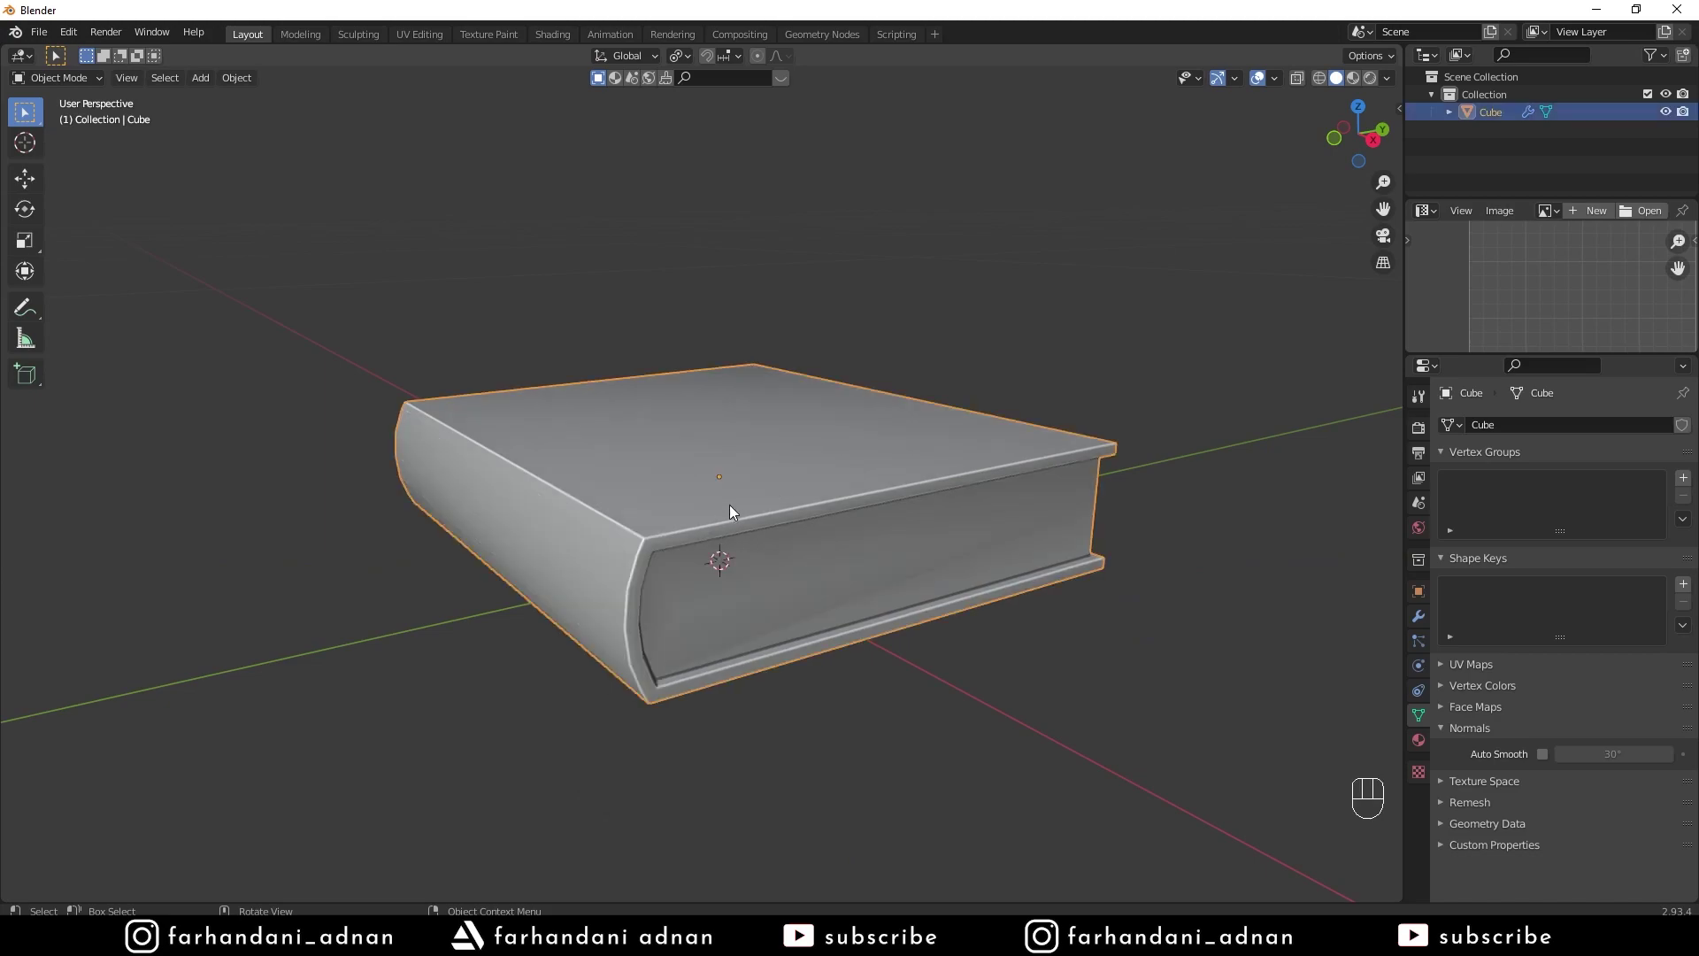
Inspect the smooth shading from all sides, view the pages edge-on and enter Edit Mode
key(a)
key(a)
drag(776, 486, 514, 510)
drag(1067, 583, 1319, 568)
drag(937, 498, 947, 519)
drag(926, 483, 907, 508)
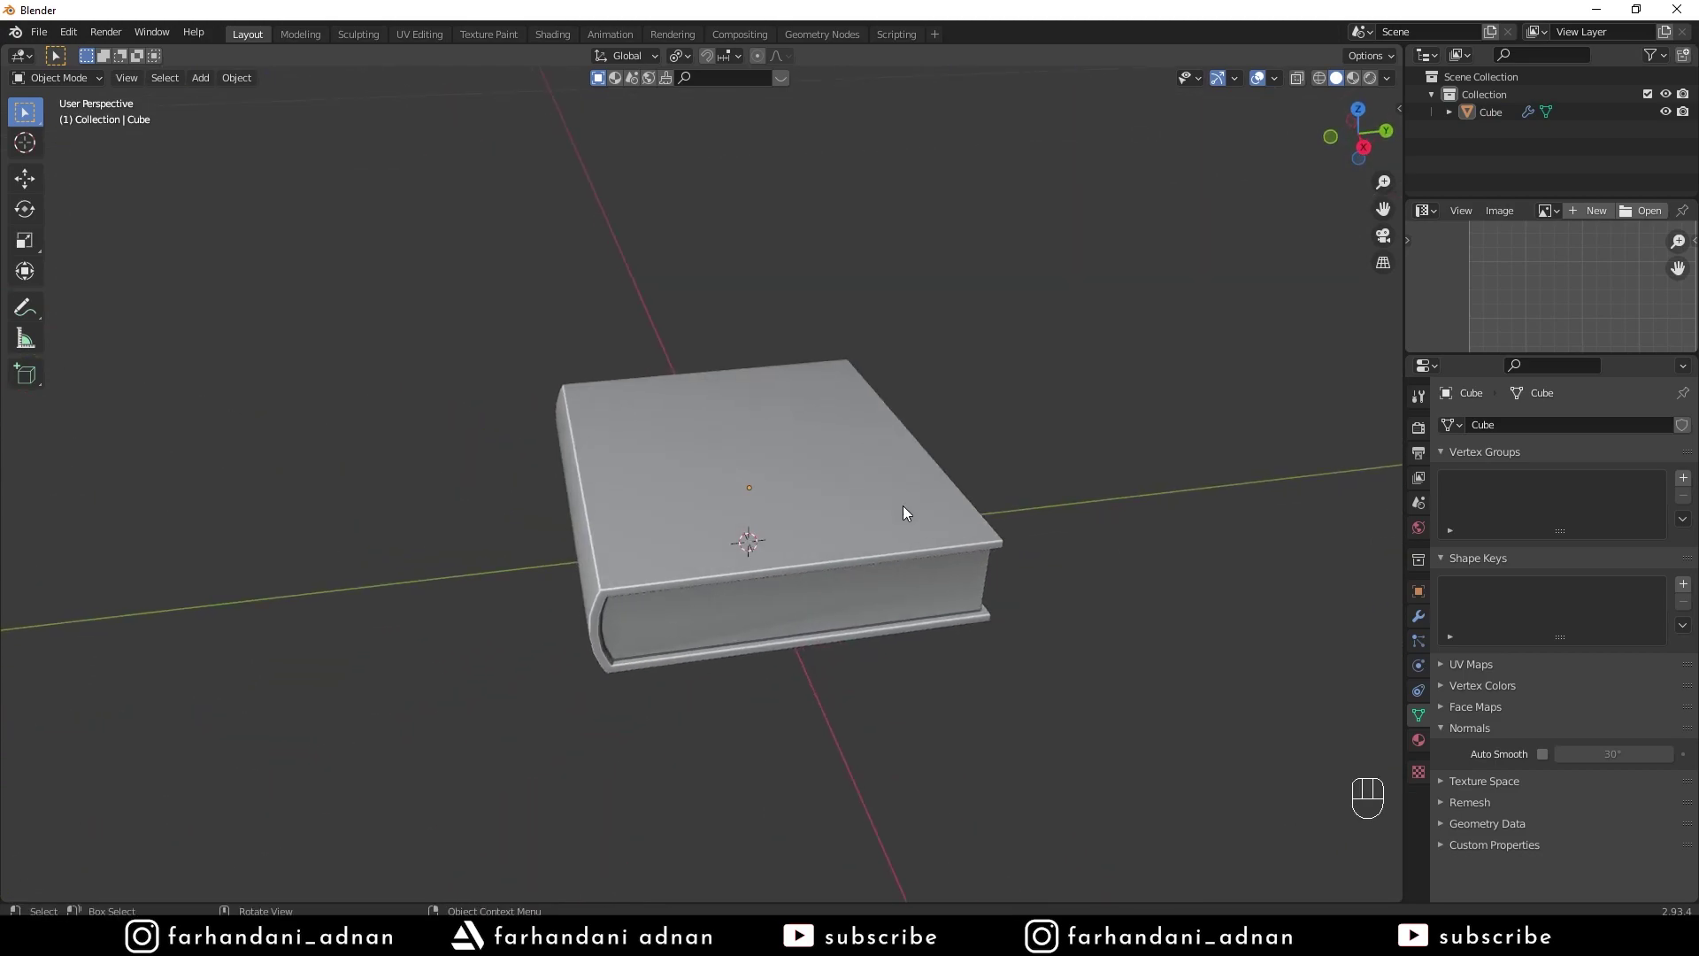
key(a)
key(ctrl+shift+[)
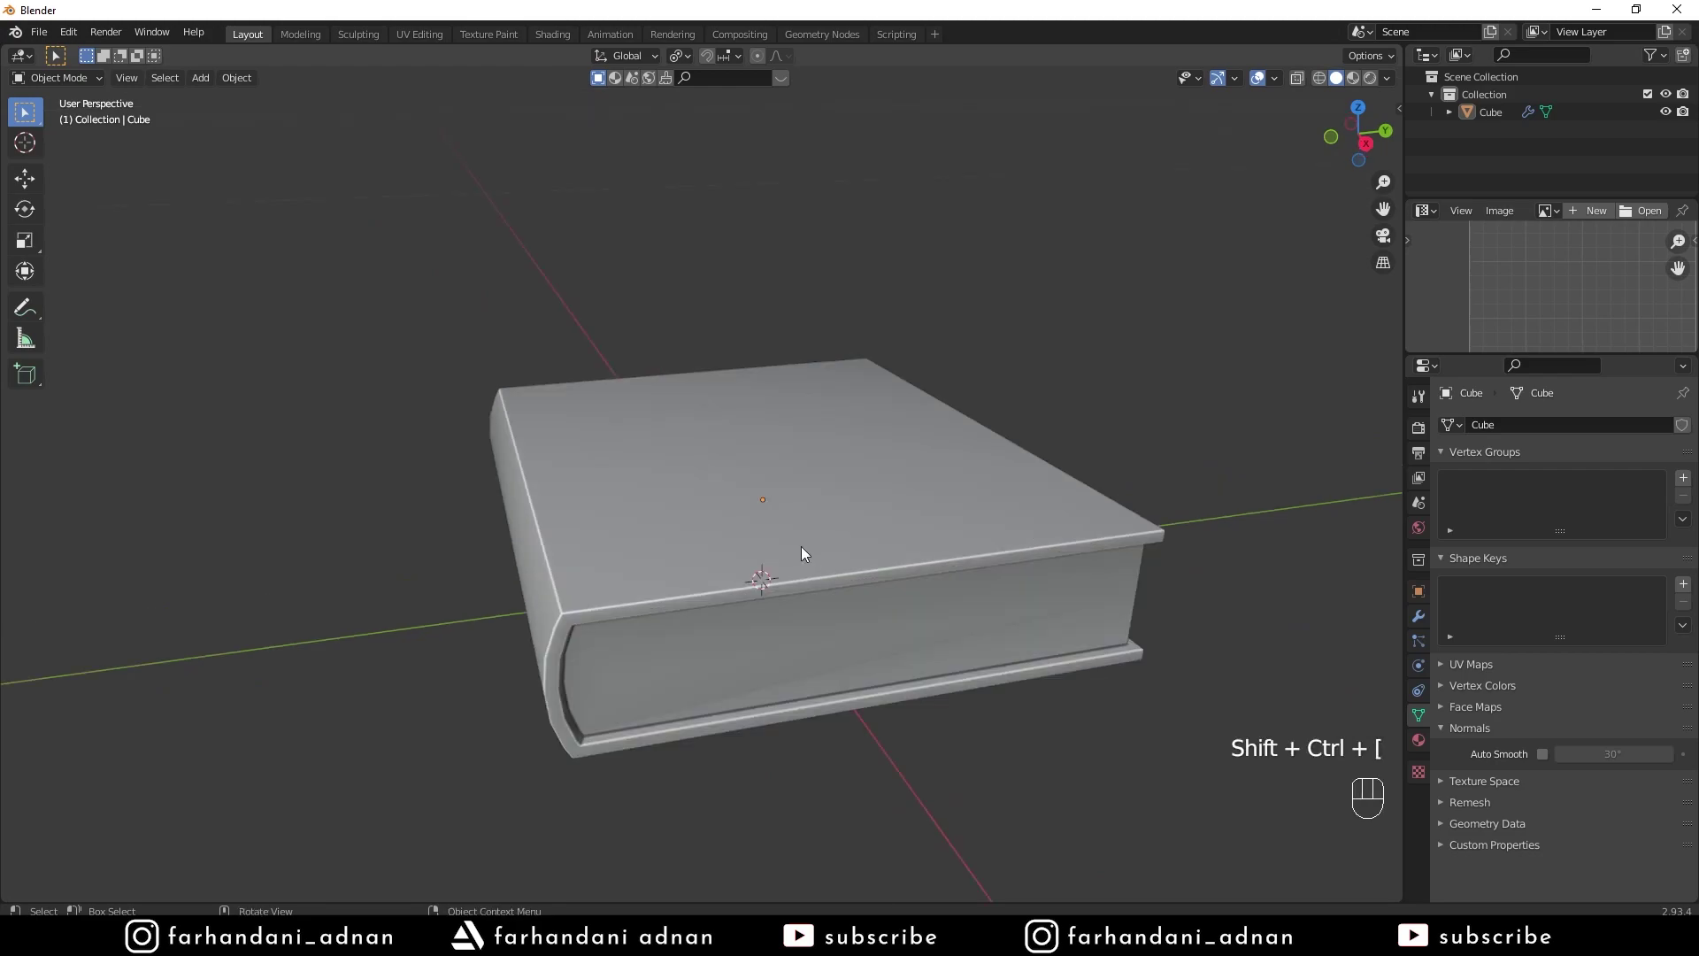
drag(796, 539, 802, 519)
click(778, 518)
middle_click(827, 509)
drag(831, 505, 818, 518)
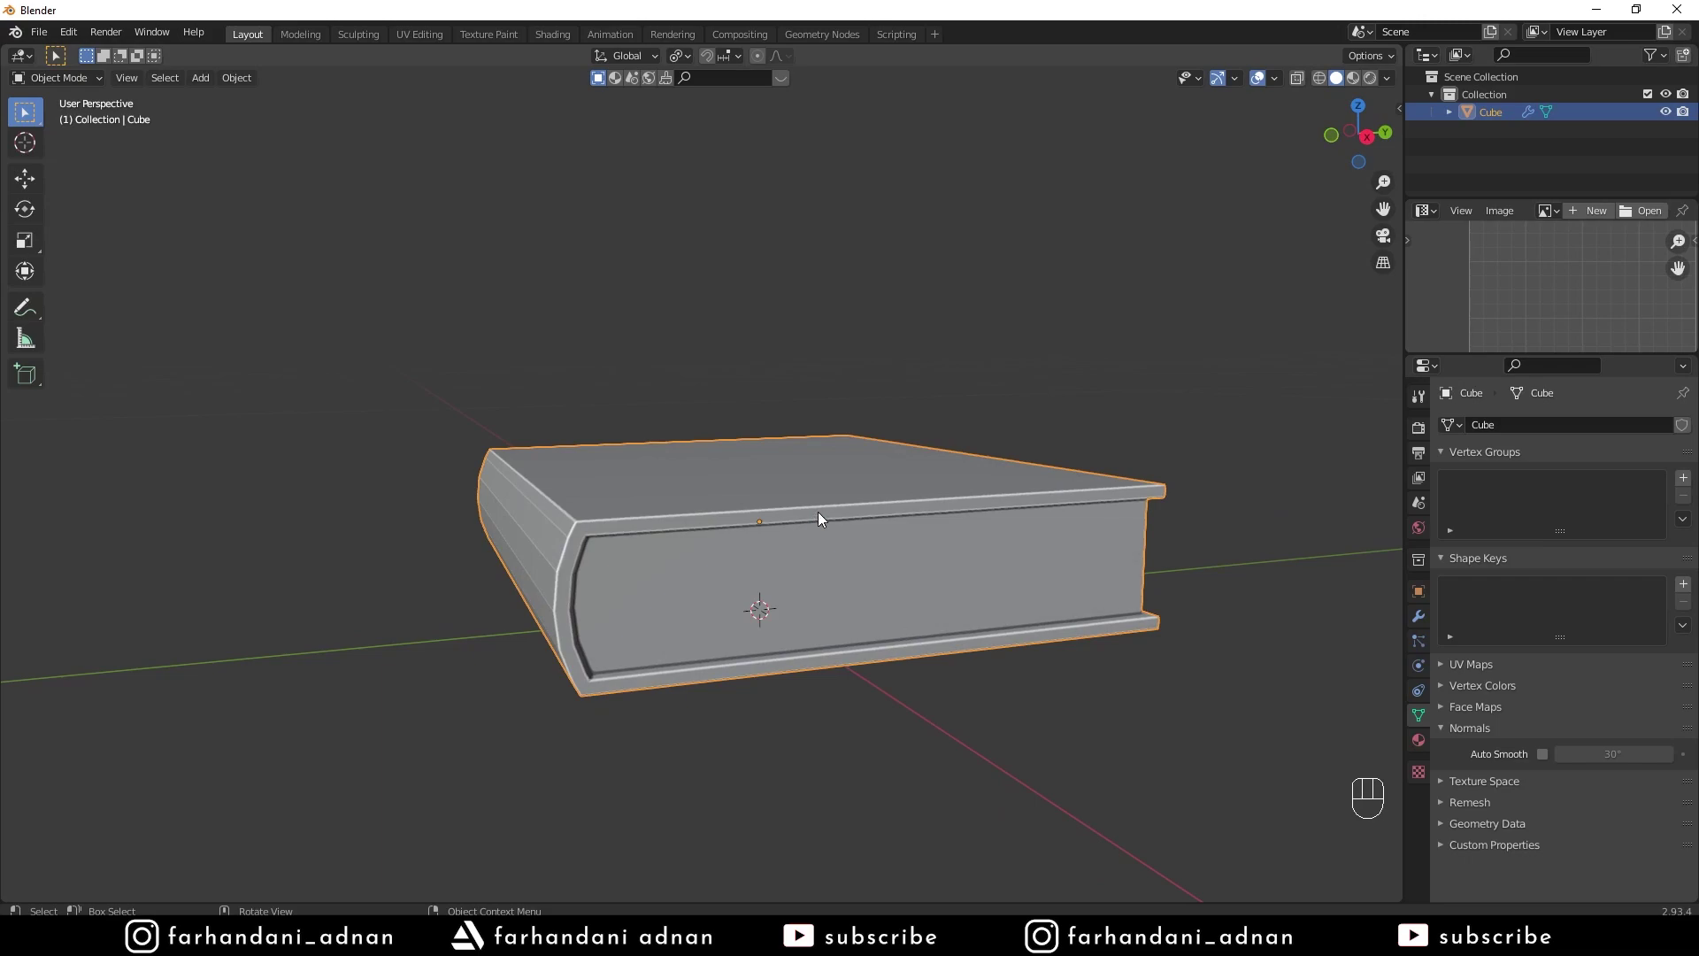
drag(822, 514, 802, 502)
middle_click(972, 585)
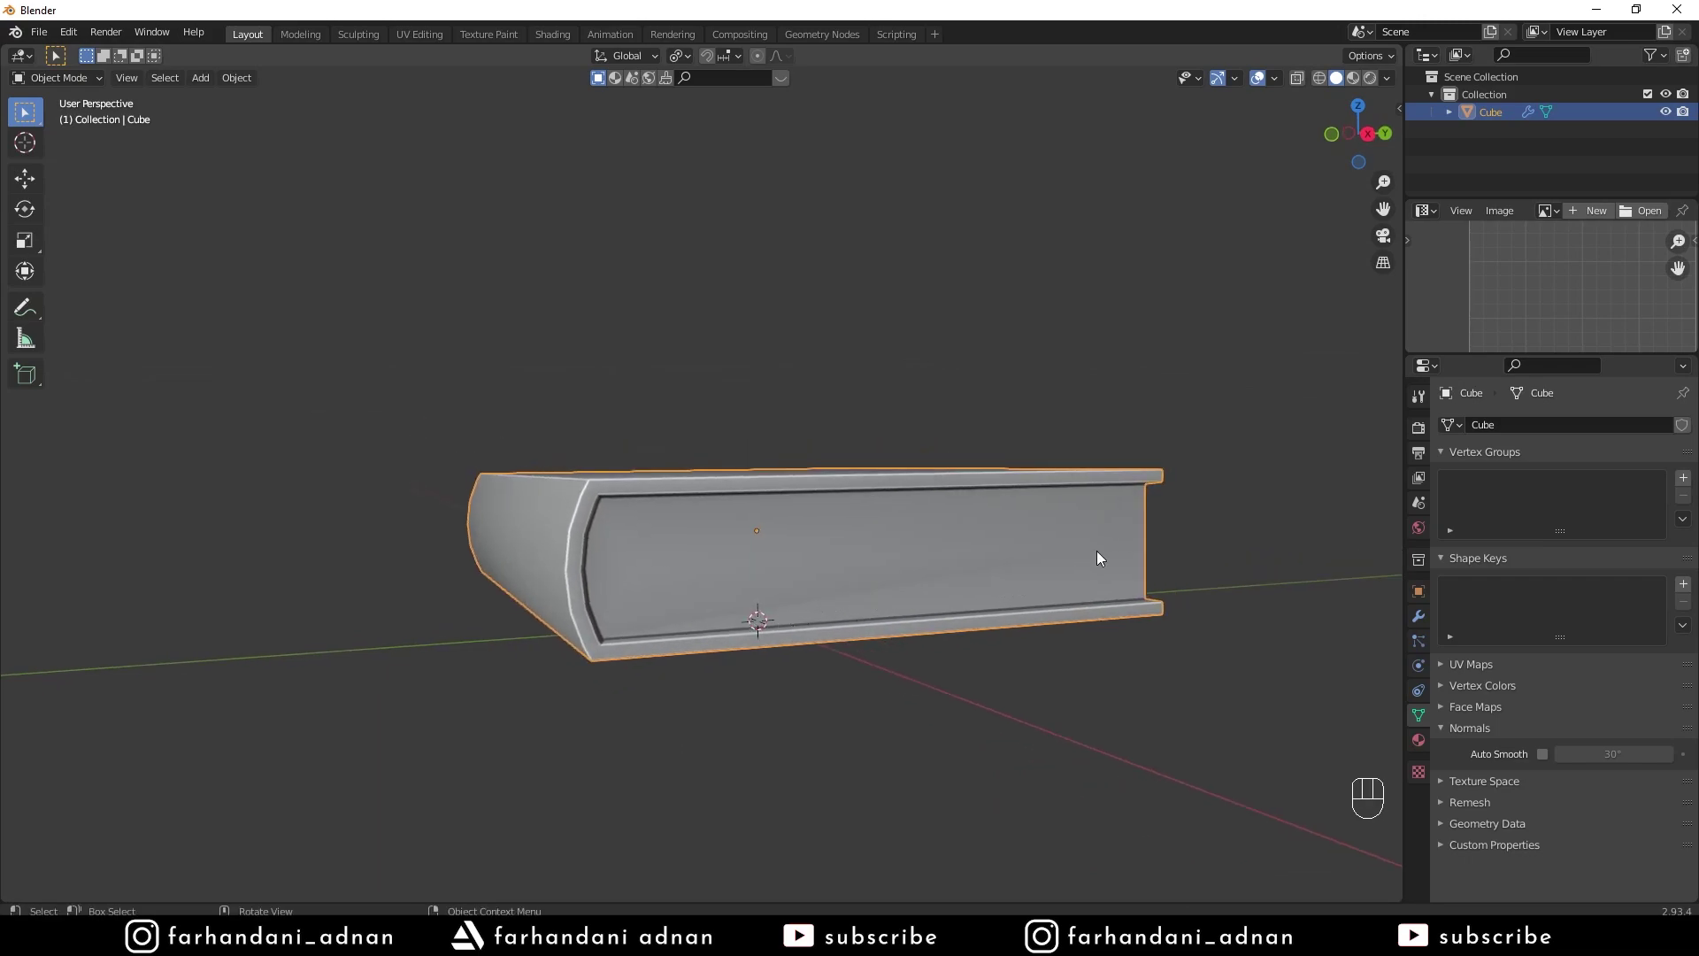
drag(1033, 559, 1002, 562)
drag(911, 631, 1001, 633)
key(Tab)
Dissolve the extra middle edge on the page-block face and start a lengthwise knife cut across the pages
key(a)
key(a)
middle_click(581, 570)
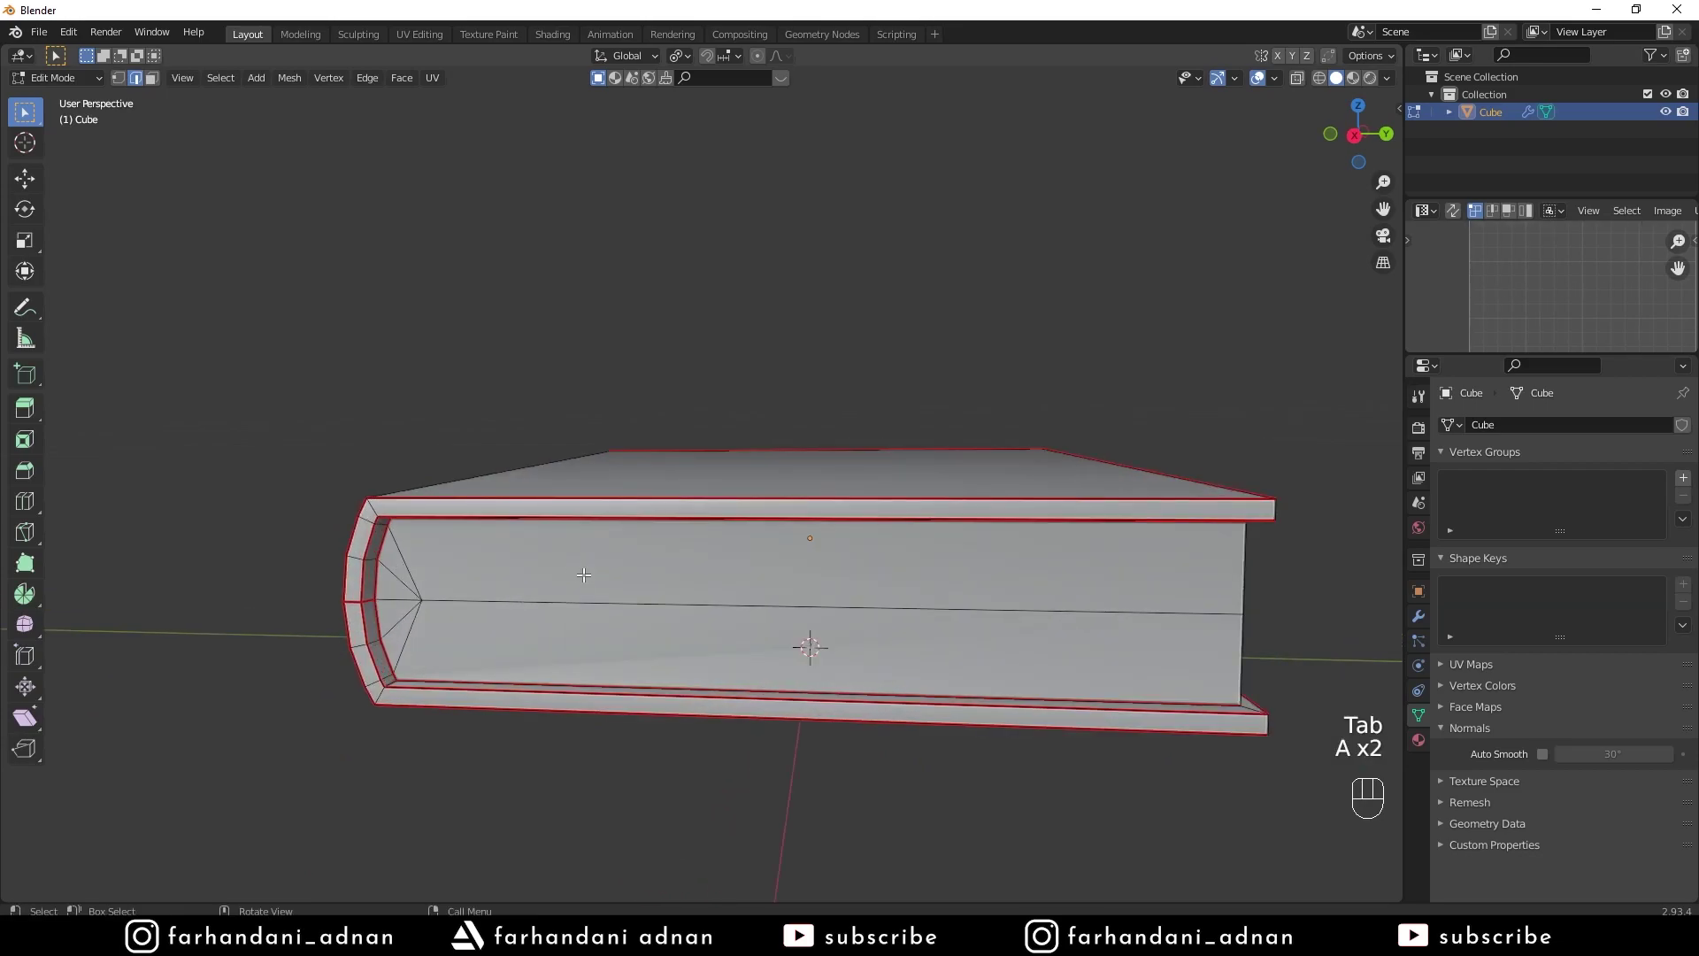
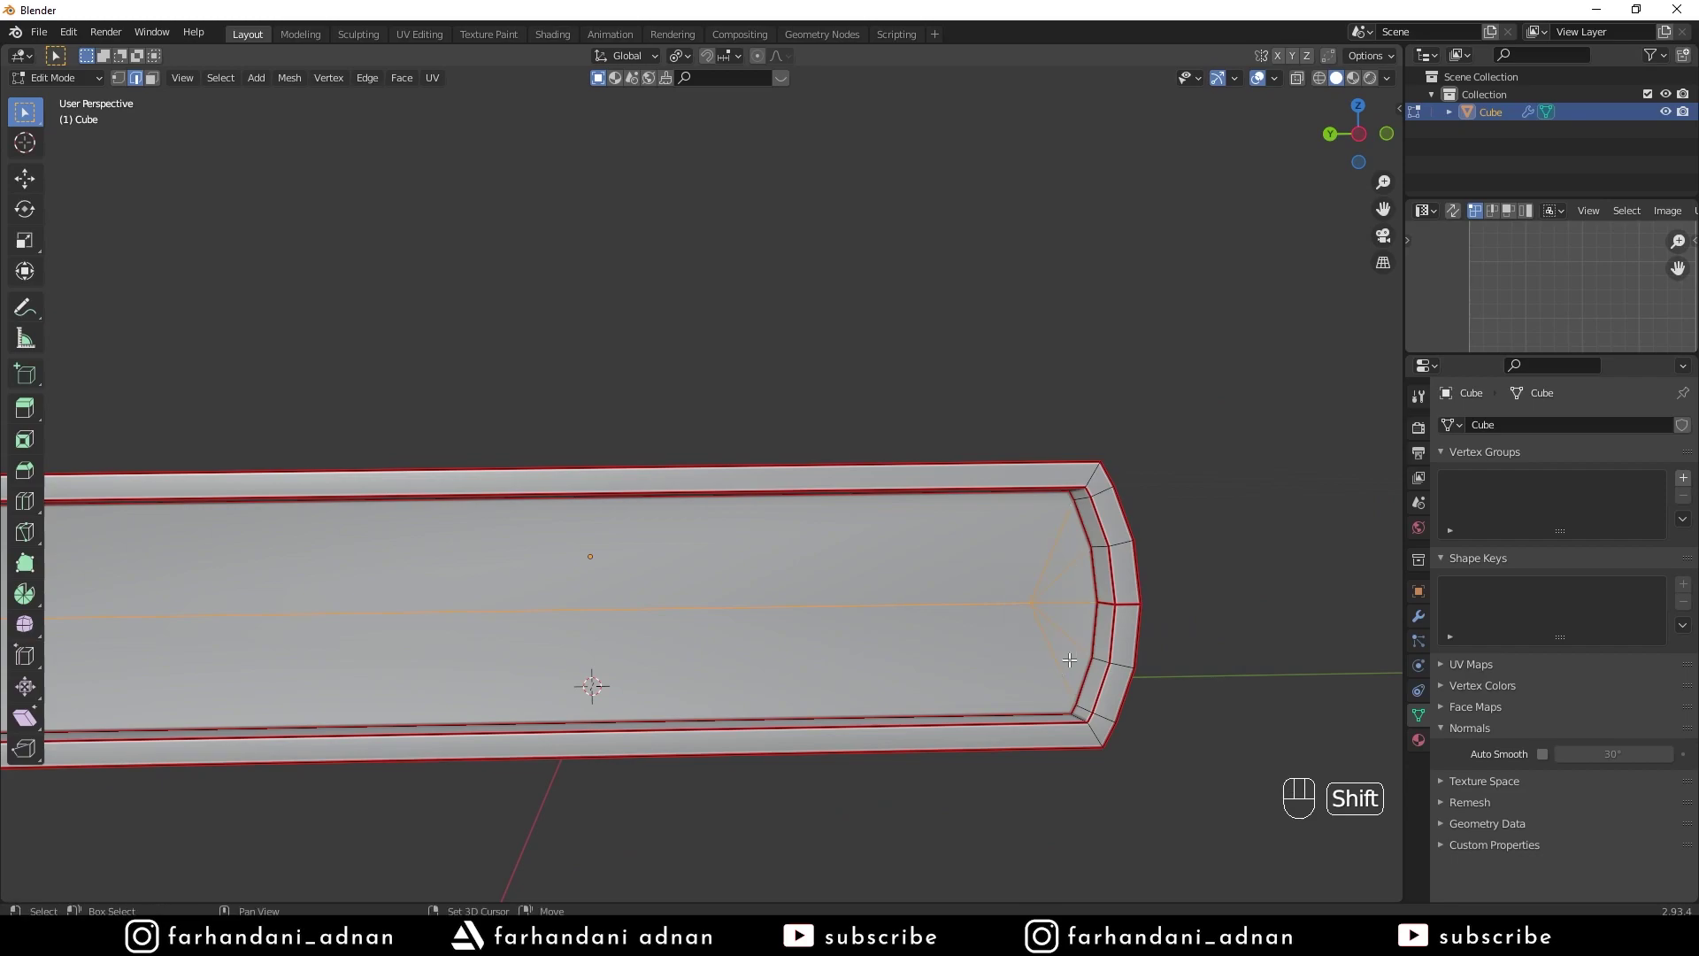
key(x)
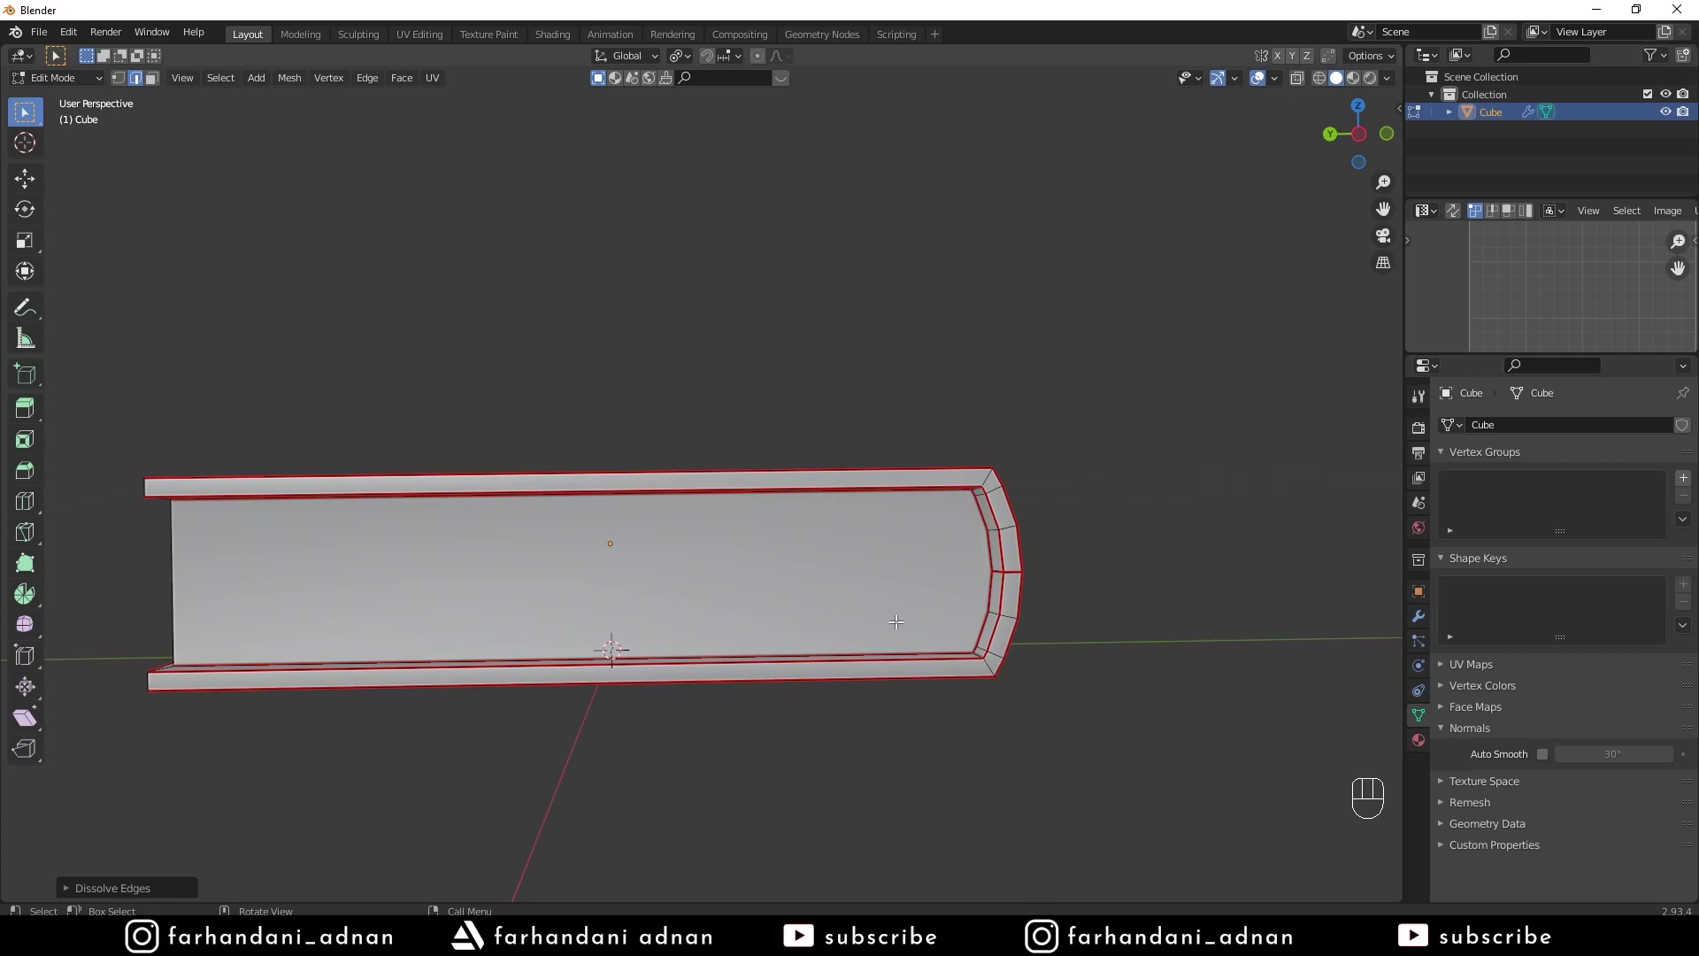
key(k)
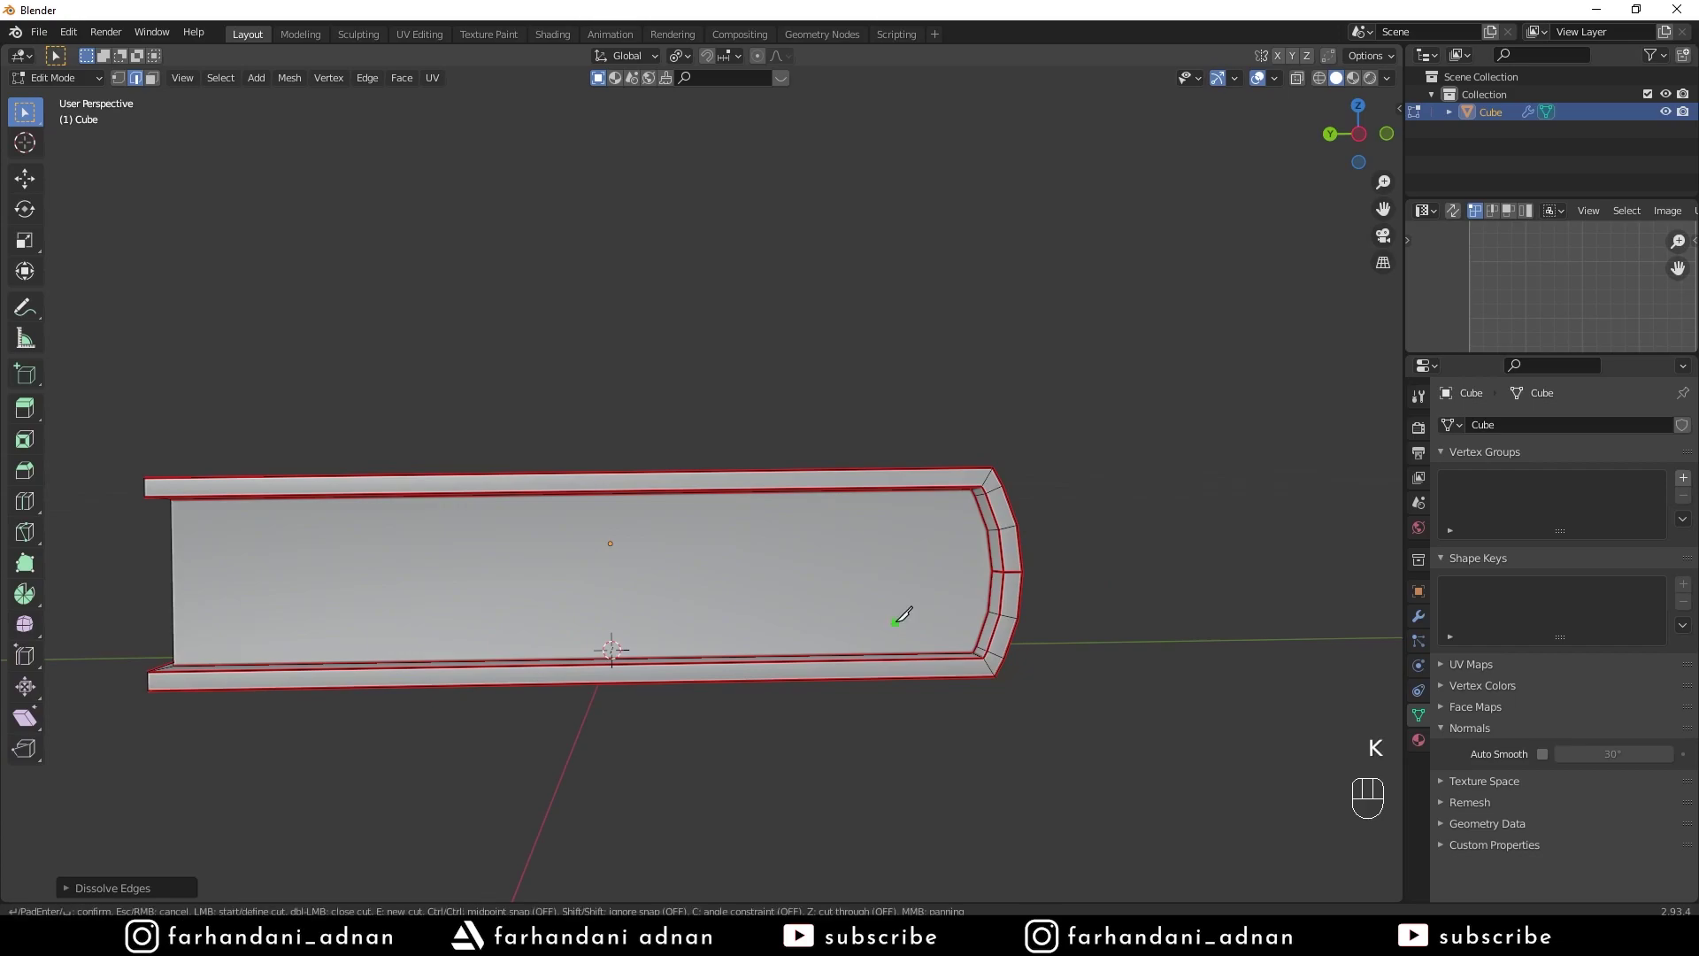
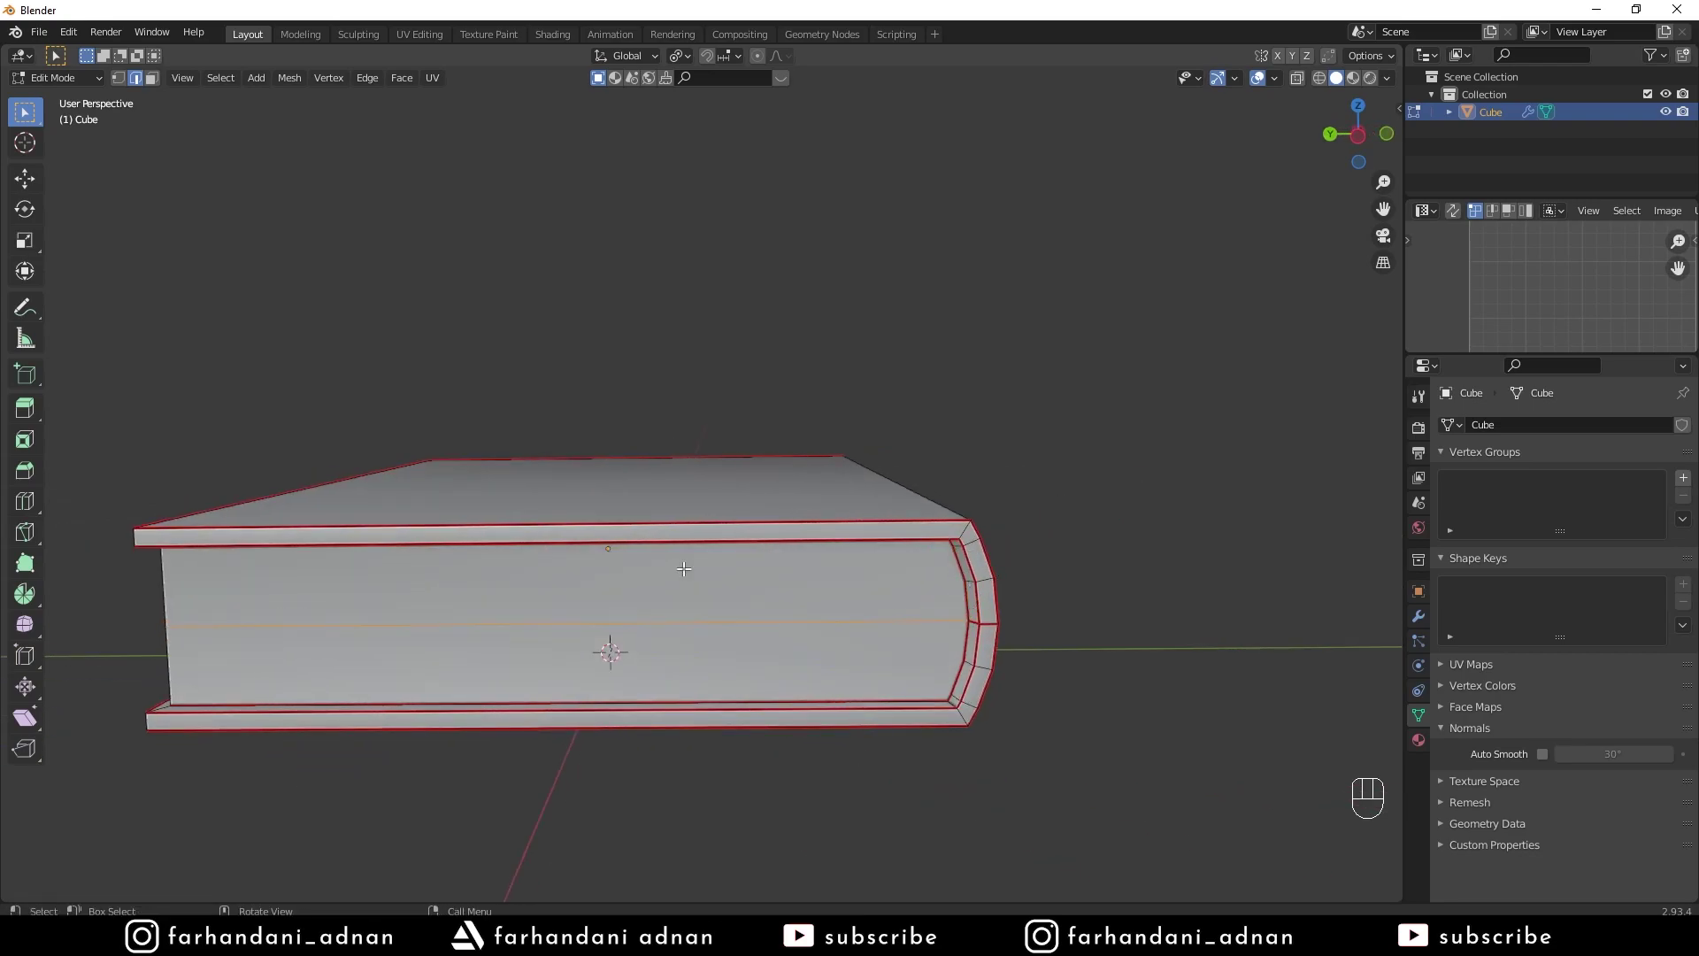
Move the new middle page edge loop slightly inward along Y, then return to Object Mode
middle_click(565, 557)
key(a)
key(a)
drag(937, 557, 894, 559)
key(2)
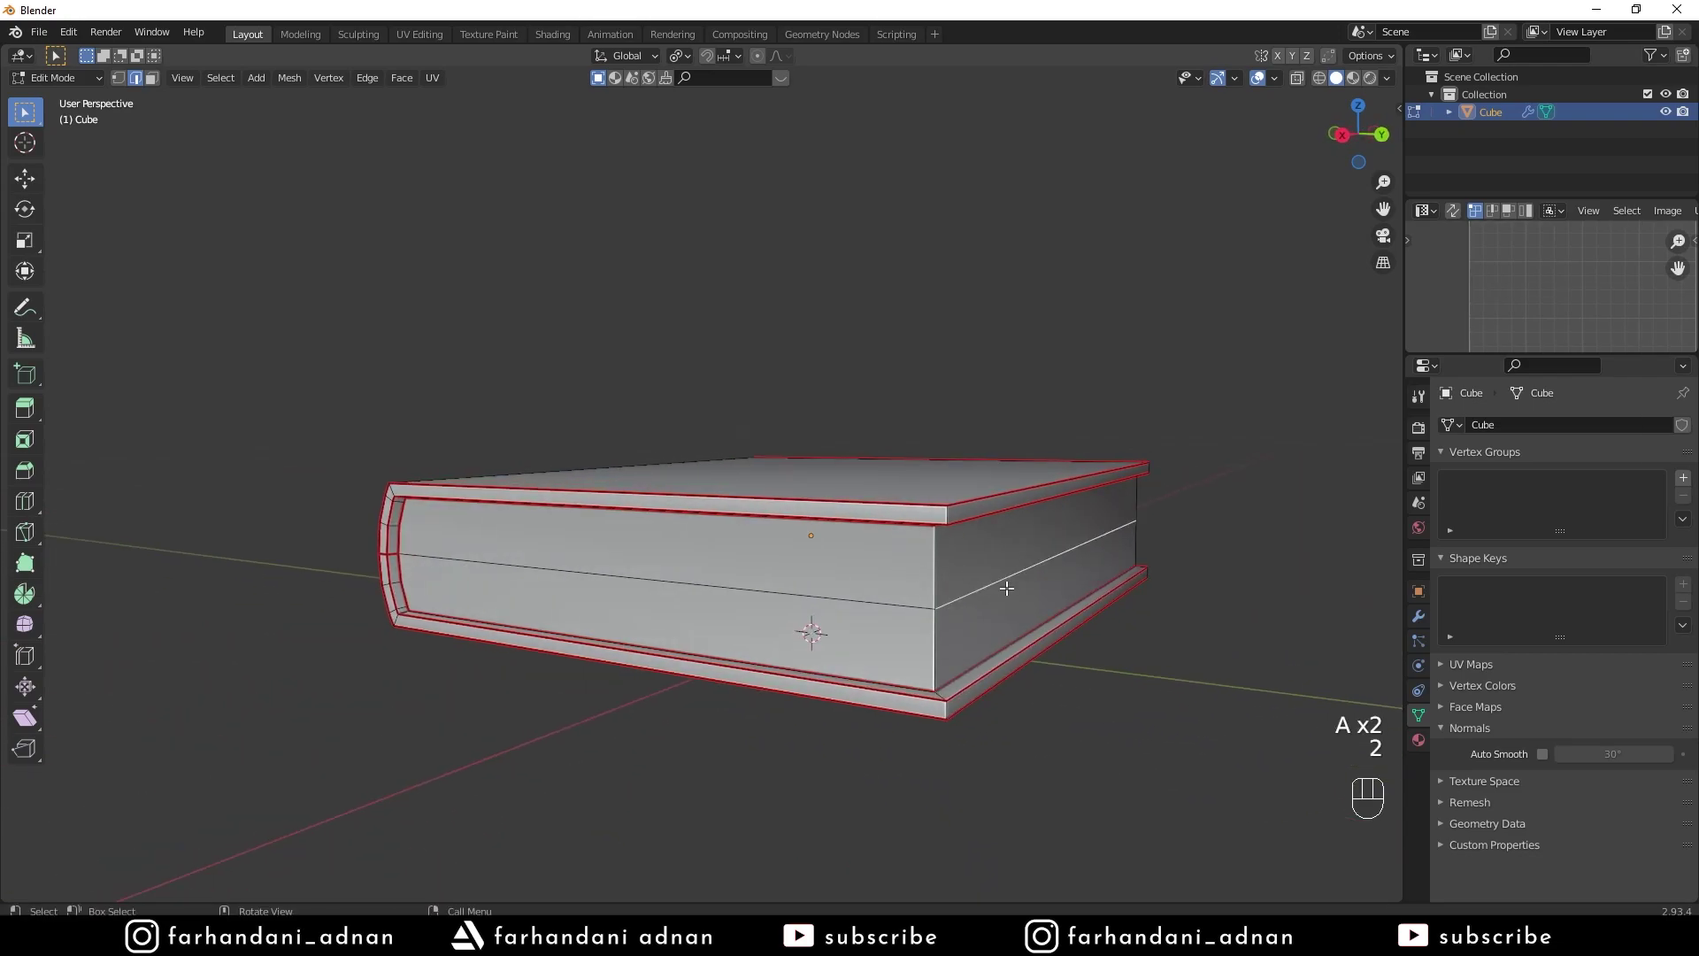
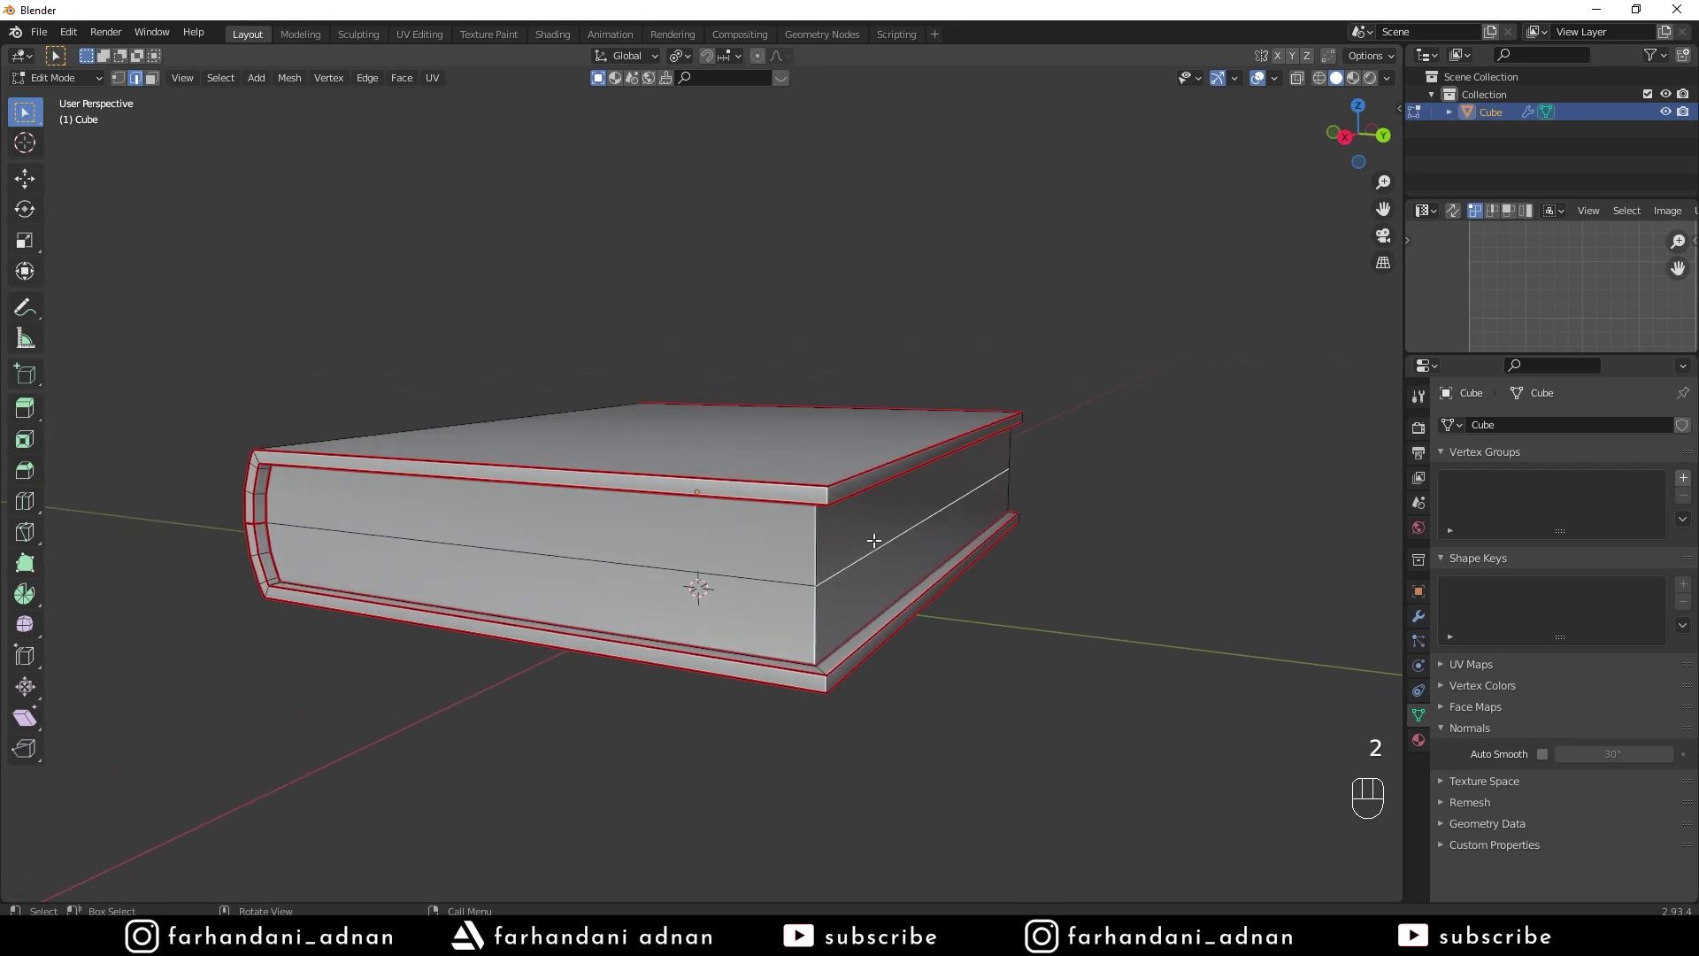
key(g)
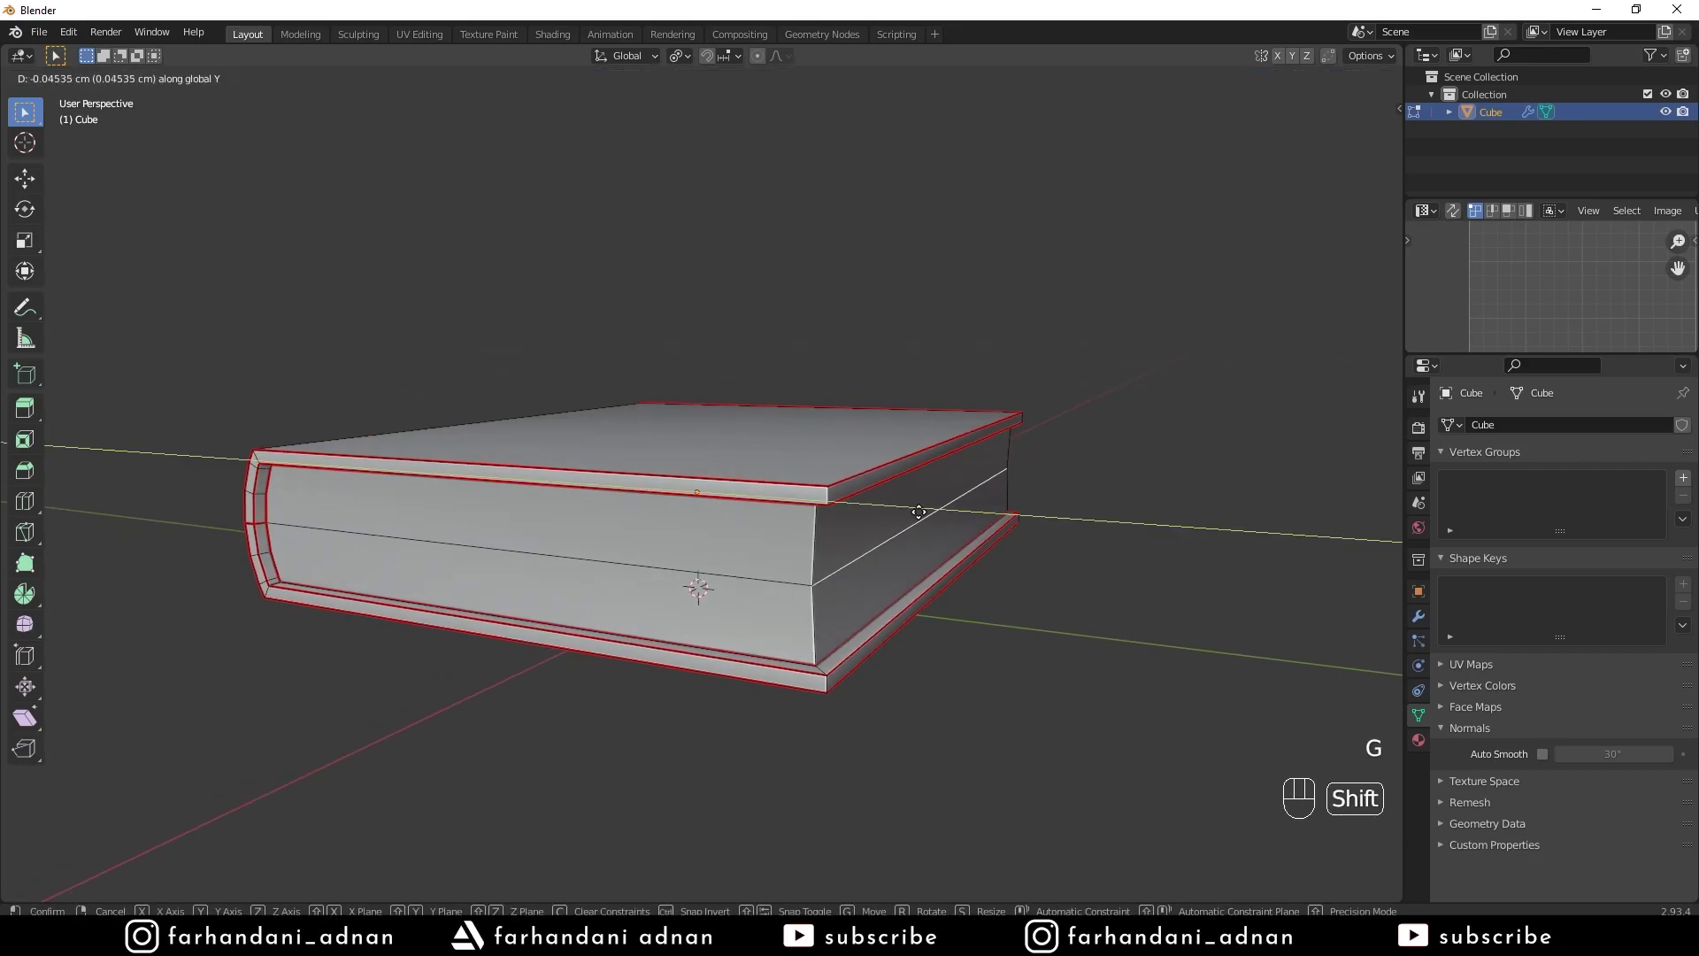
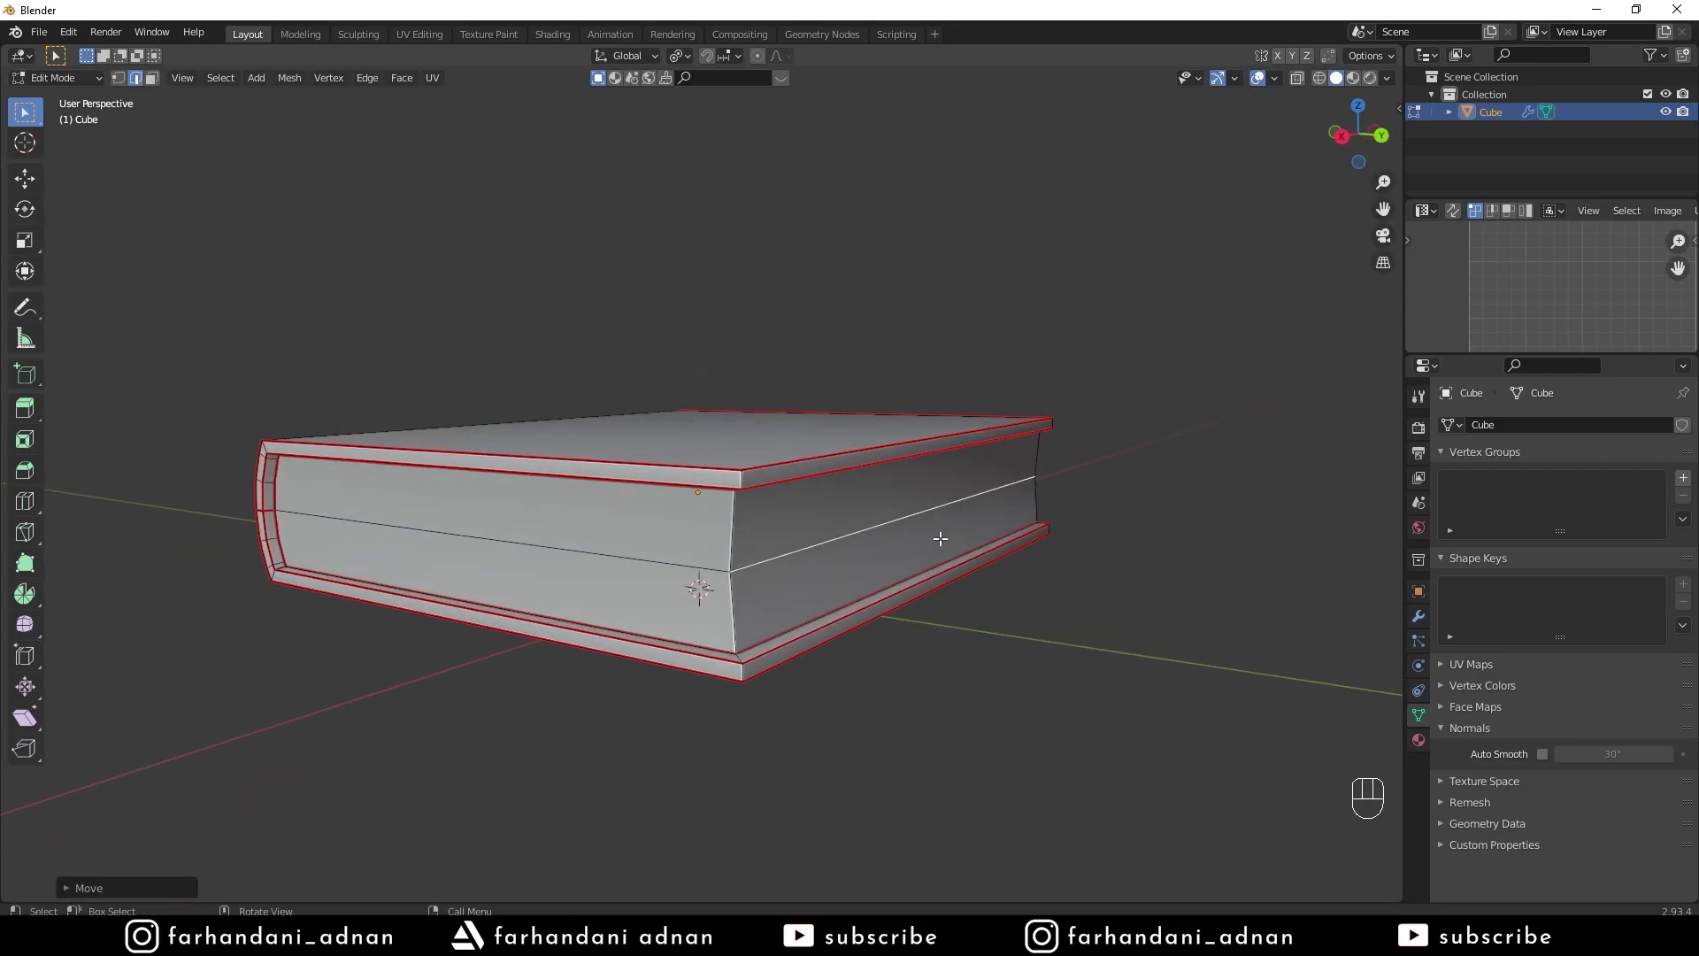
key(Tab)
key(a)
key(a)
drag(728, 540, 783, 539)
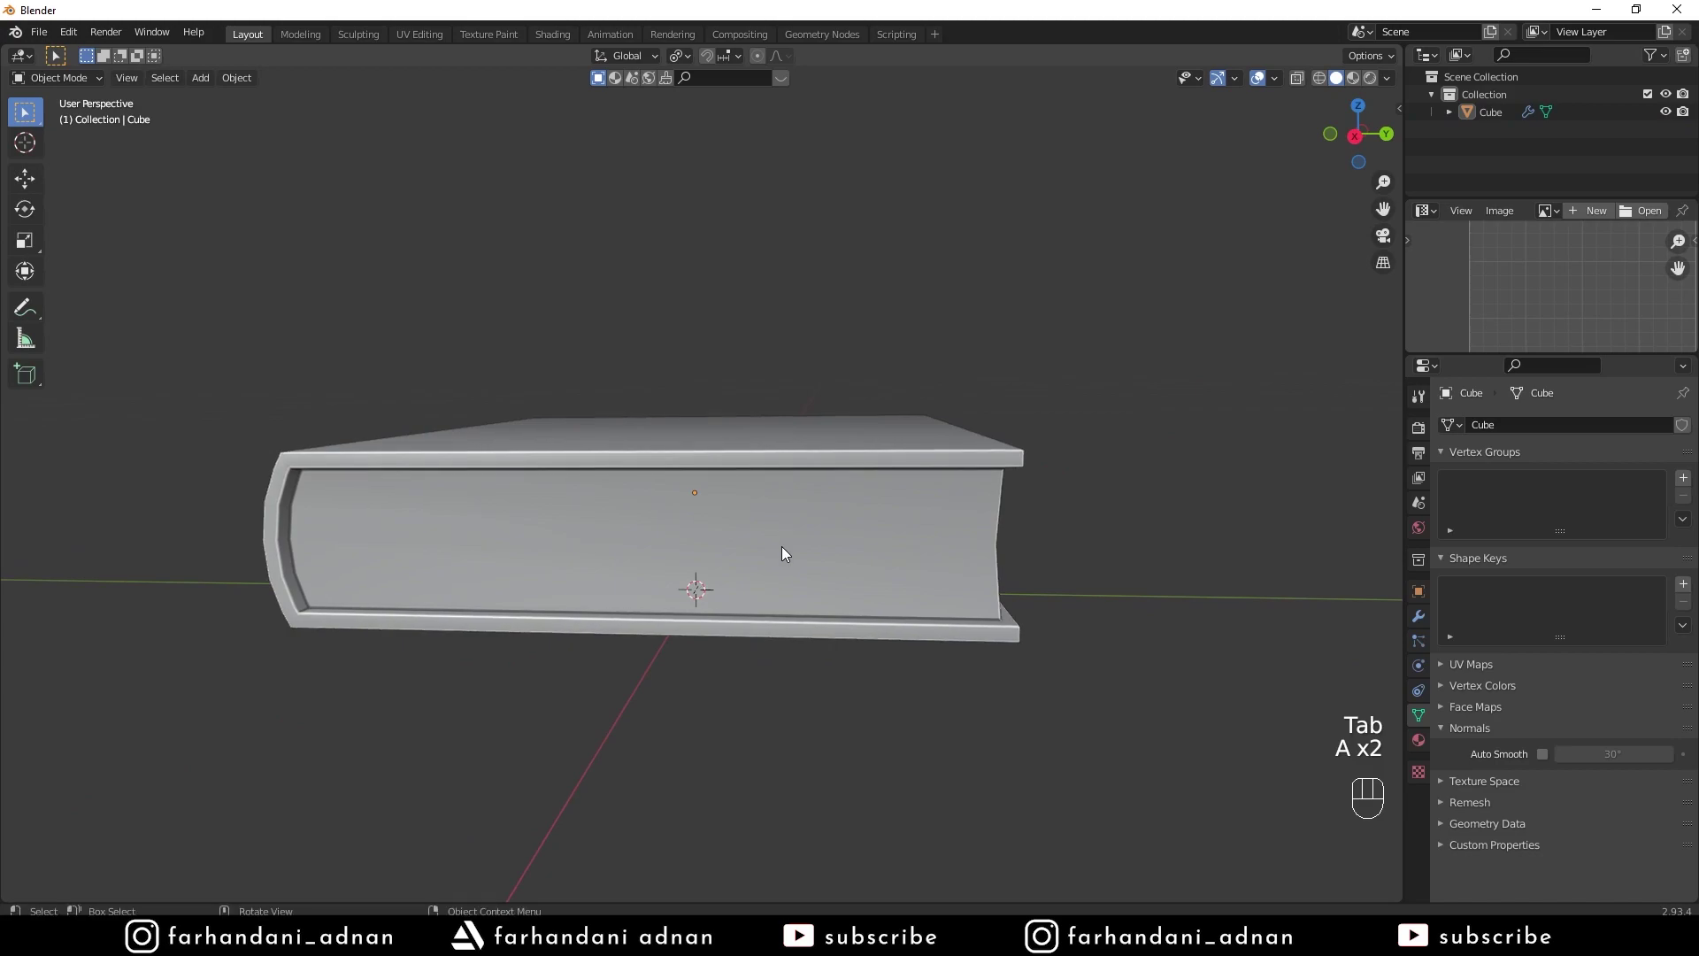
drag(710, 531, 730, 559)
click(741, 521)
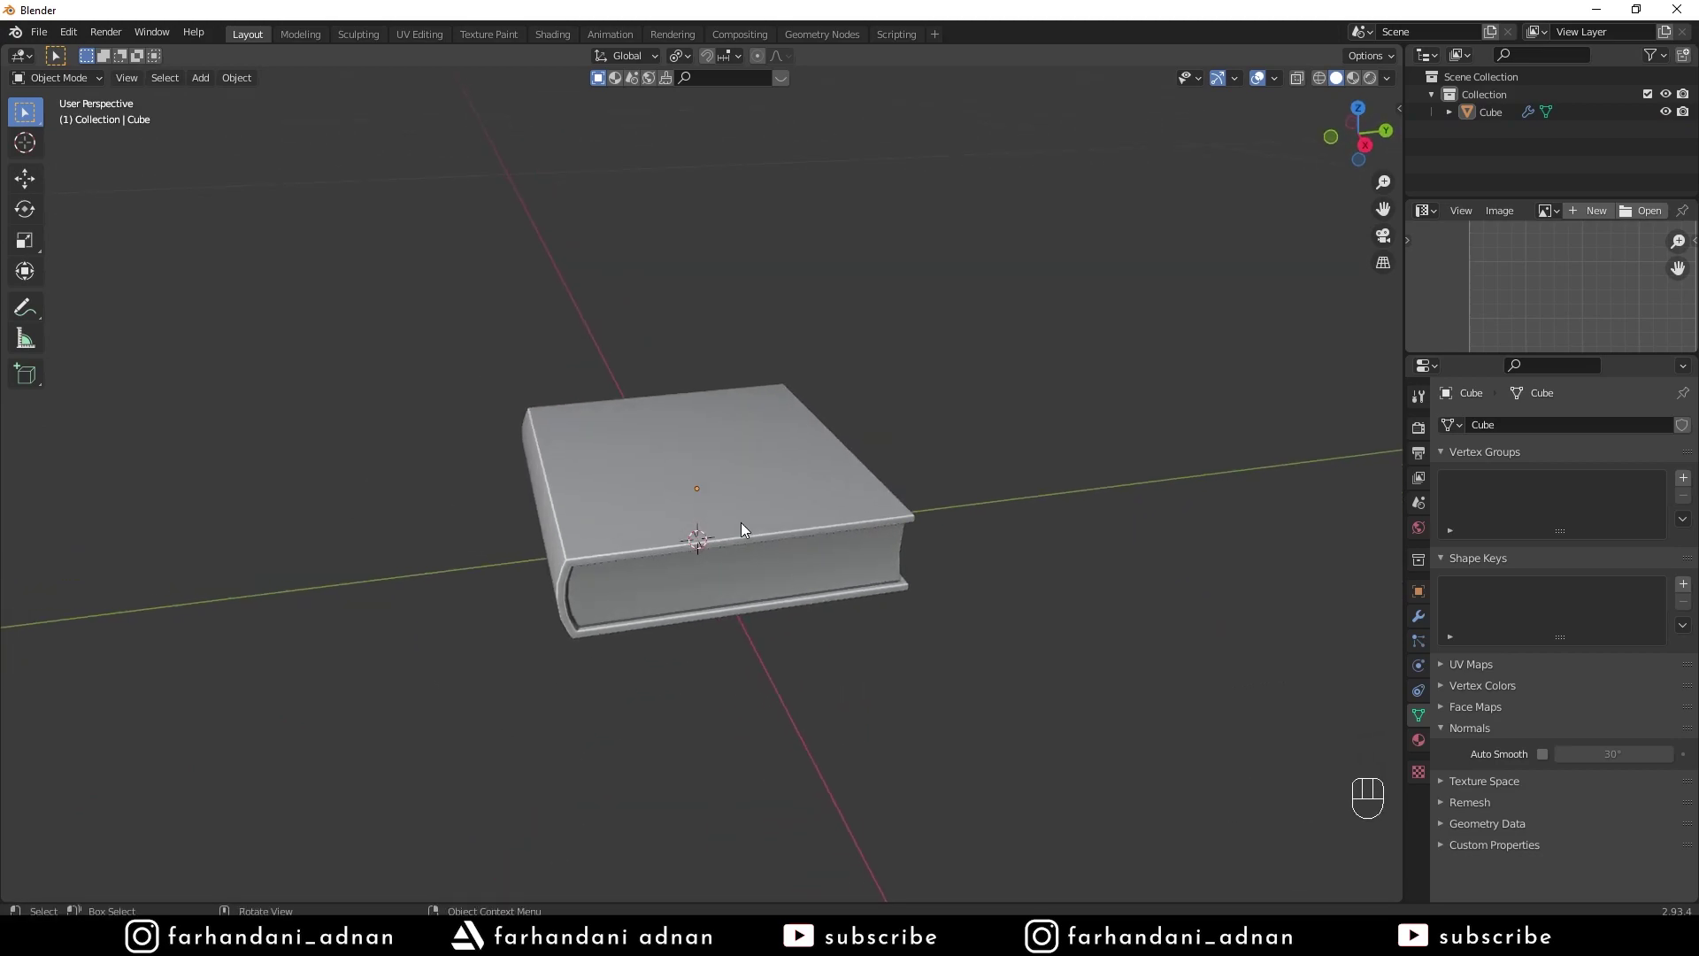
click(752, 525)
key(a)
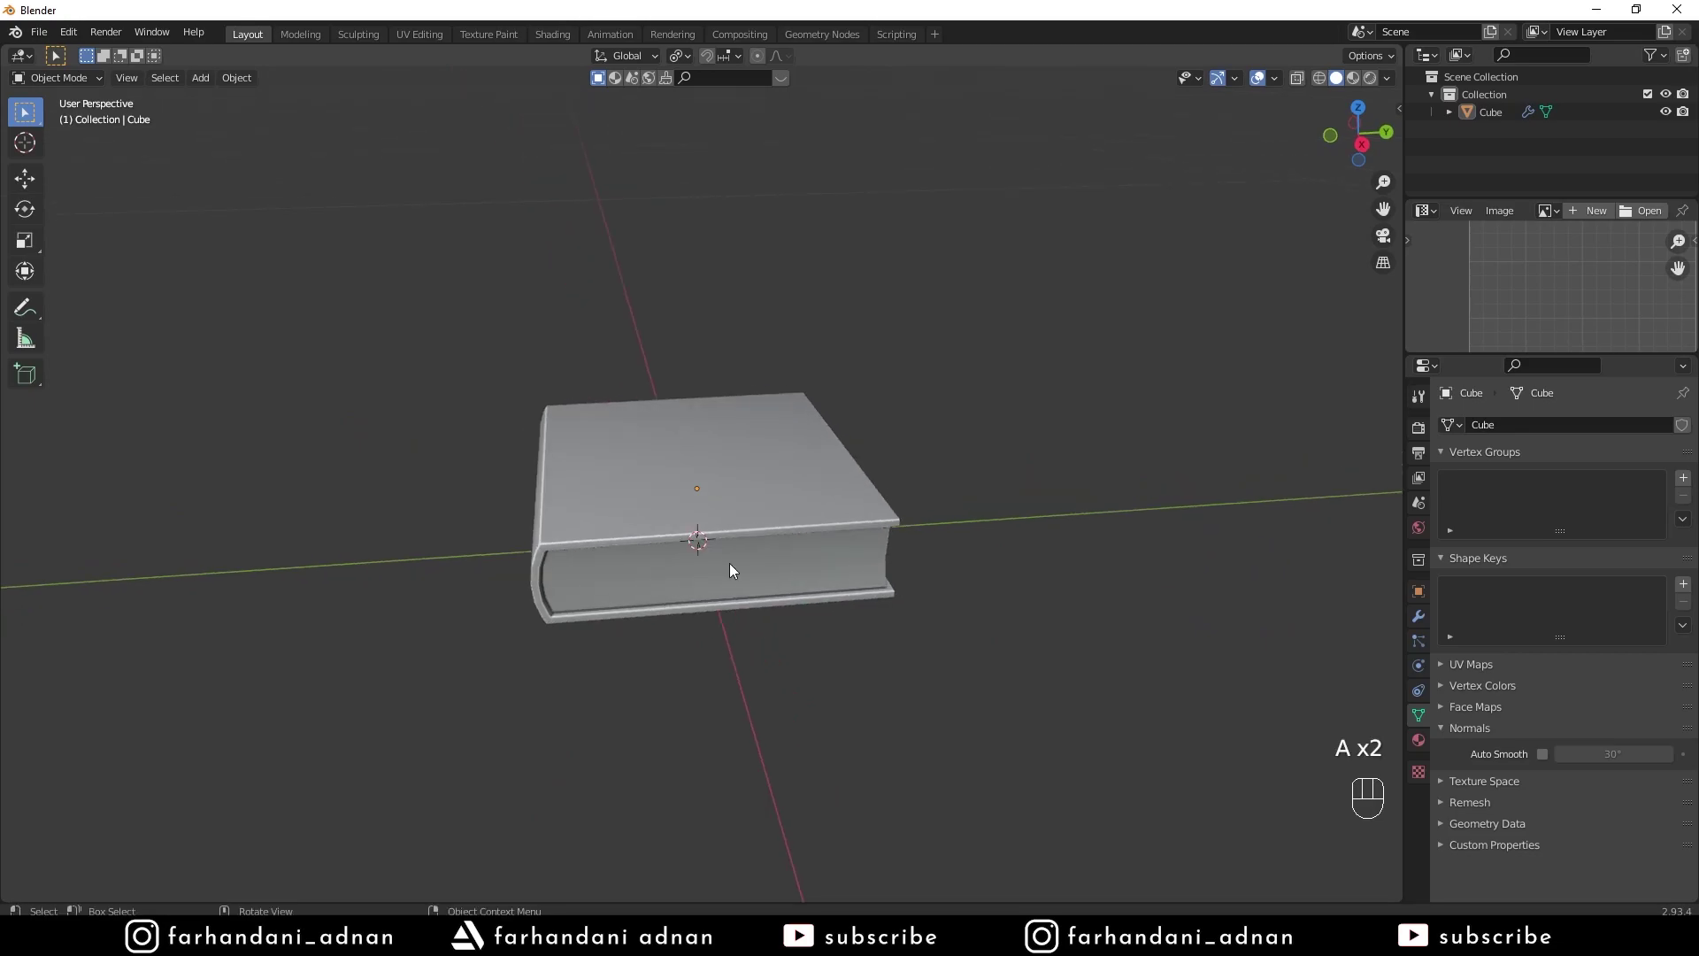
key(Tab)
drag(730, 560, 706, 524)
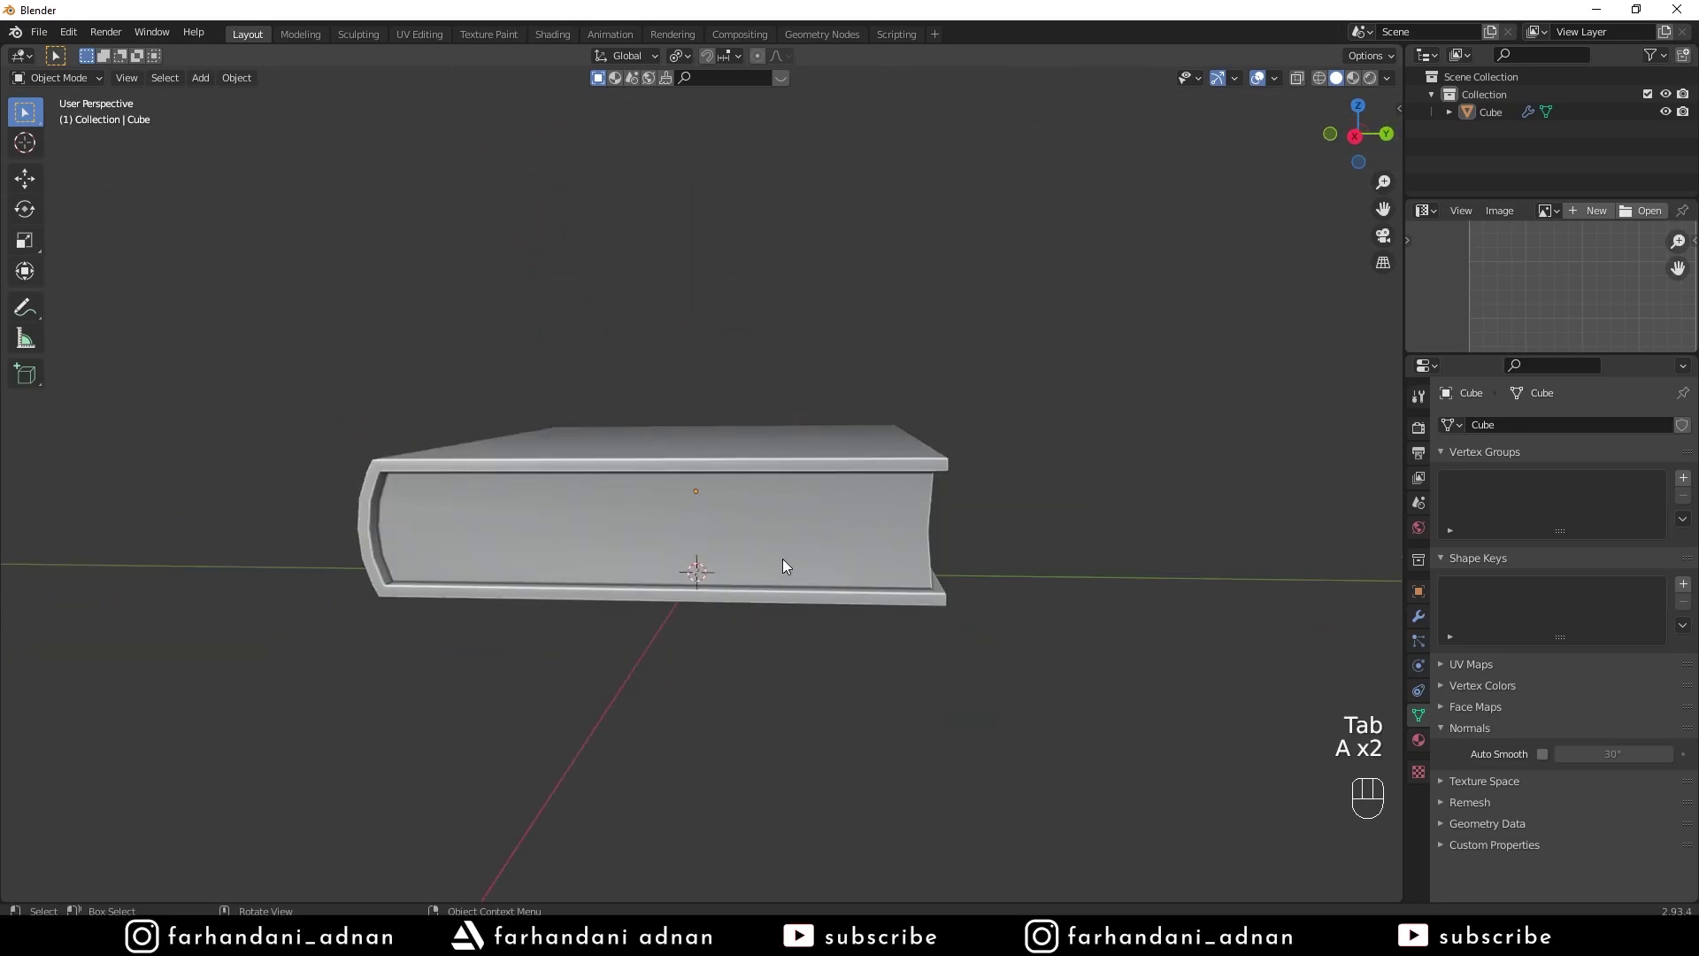